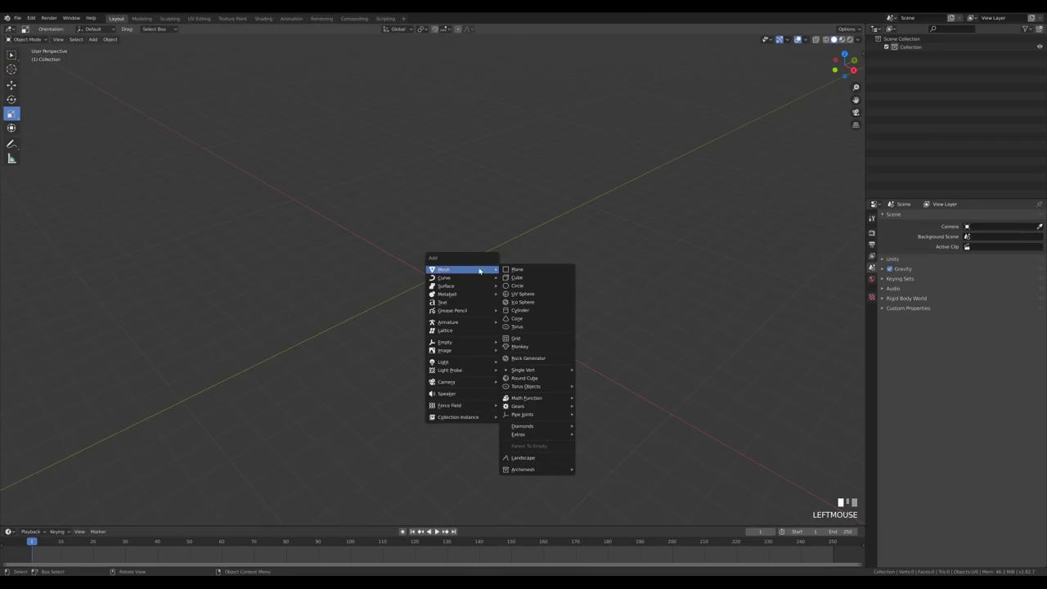
- Add a plane, scale it up 4×, and extrude two thick walls with recalculated normals
key(shift+a)
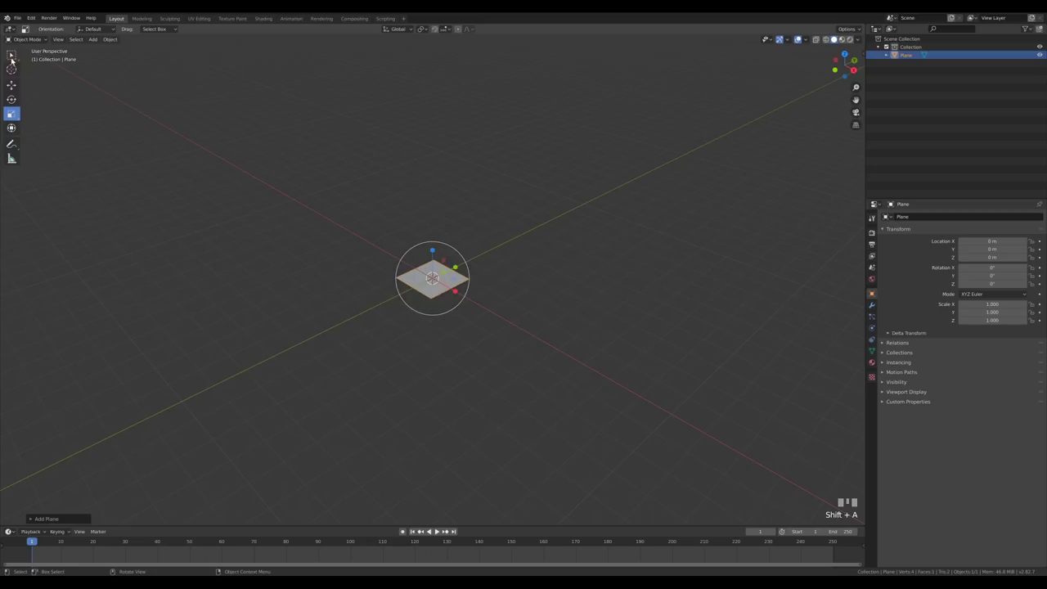
click(13, 59)
key(Tab)
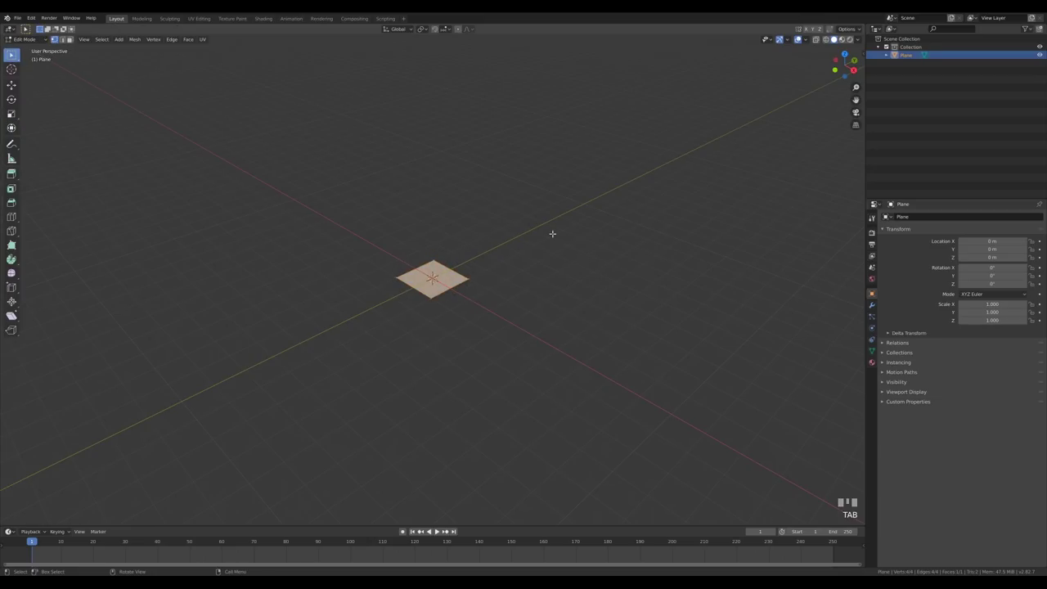
key(s)
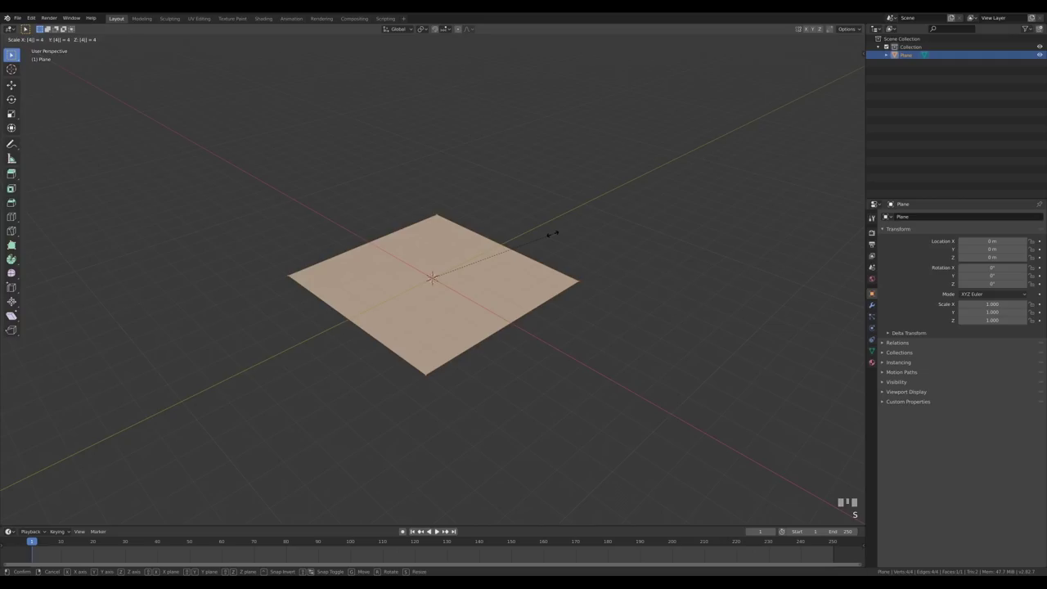
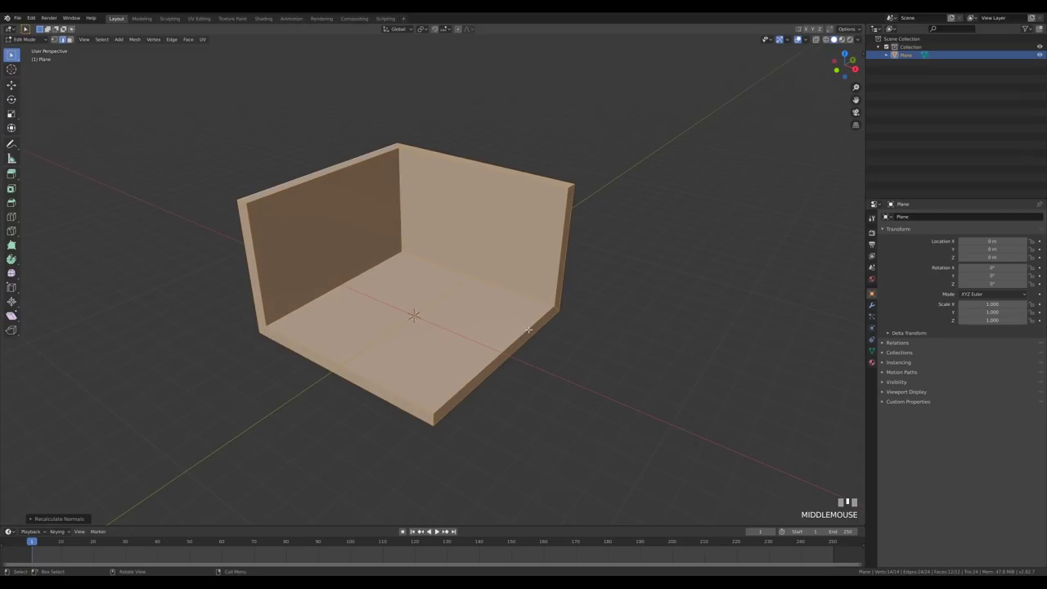
key(Tab)
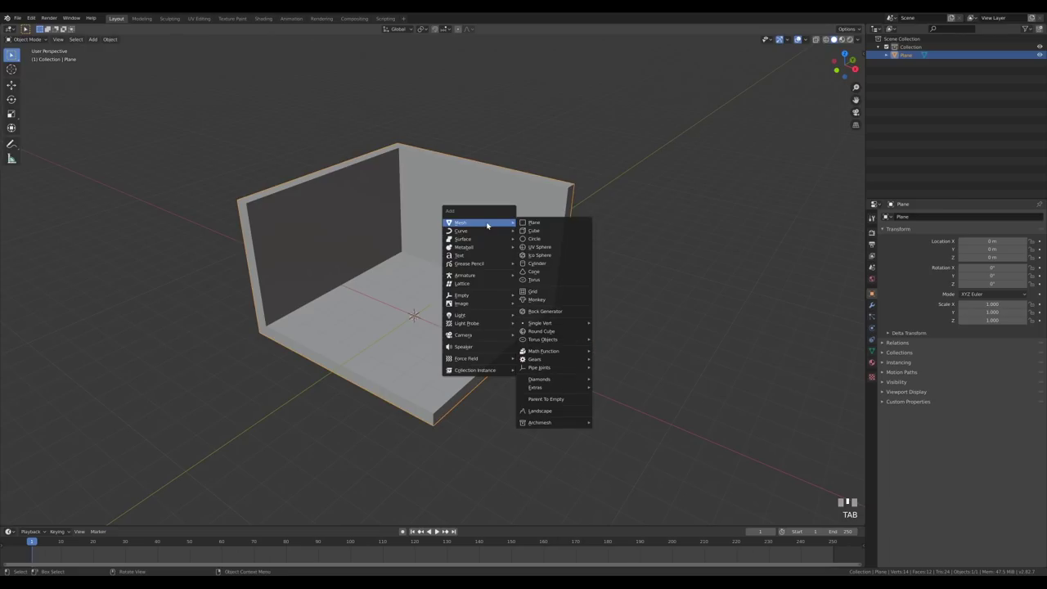
- Add a small plane, rotate it 90° upright and stretch it into a tall narrow rectangle
key(shift+a)
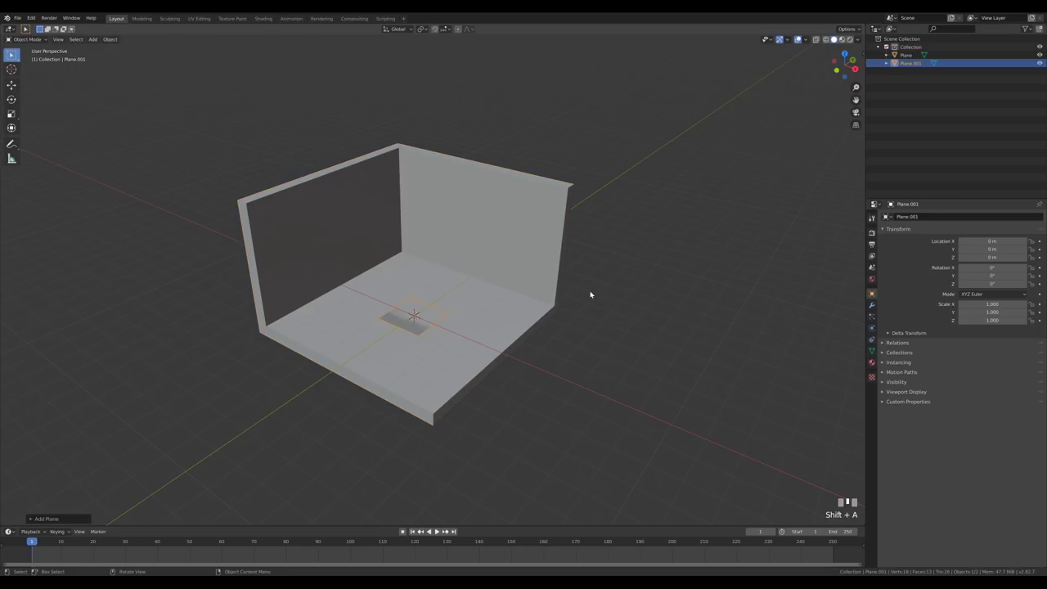
key(Tab)
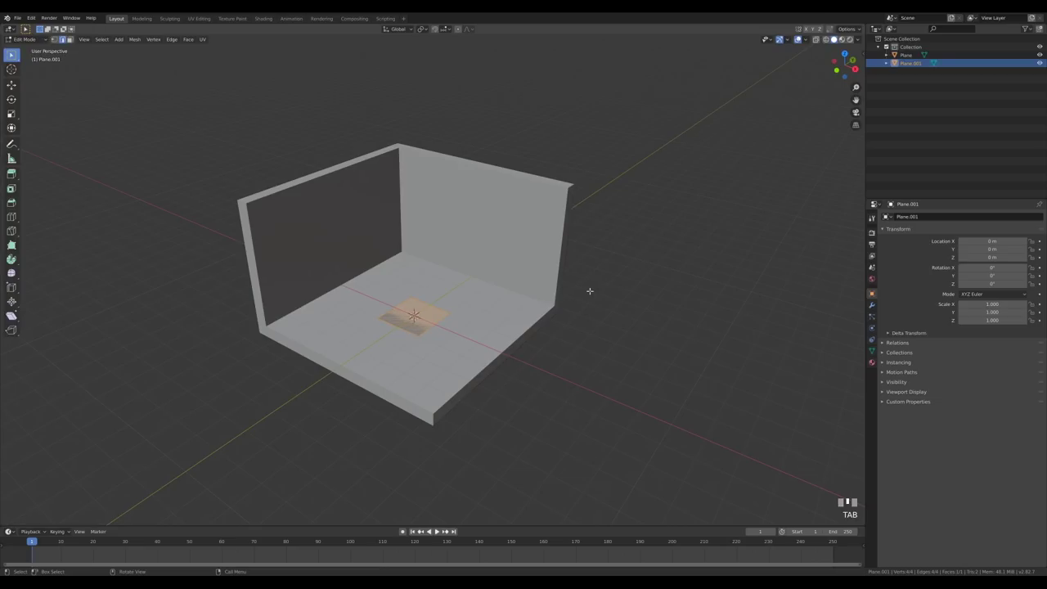
key(r)
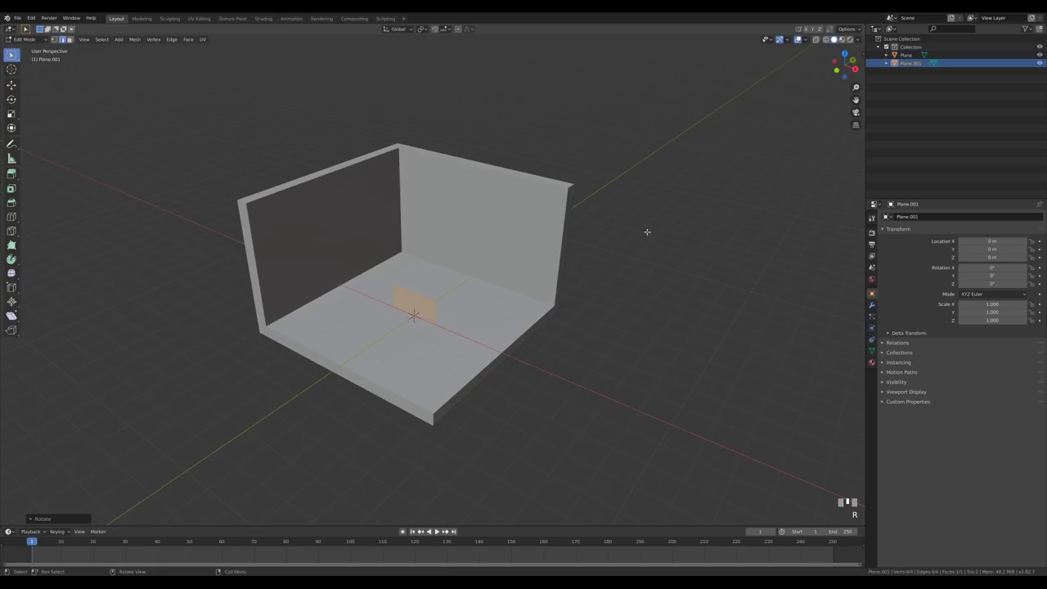
key(KP_1)
scroll(up, 3)
key(g)
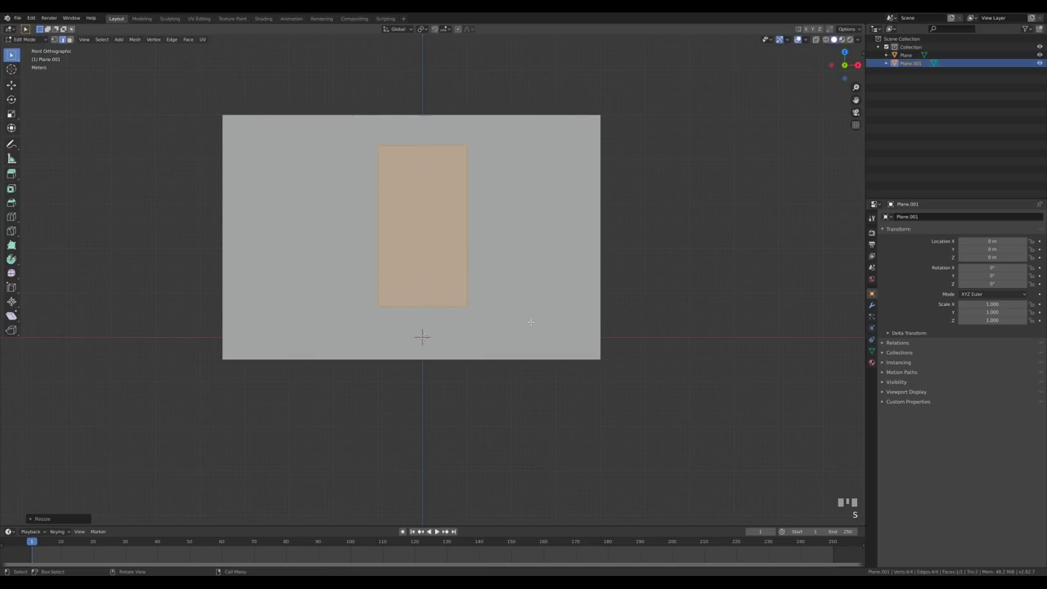
- Bevel the top corners, merge them, raise a pointed tip and fill the gothic arch face
key(1)
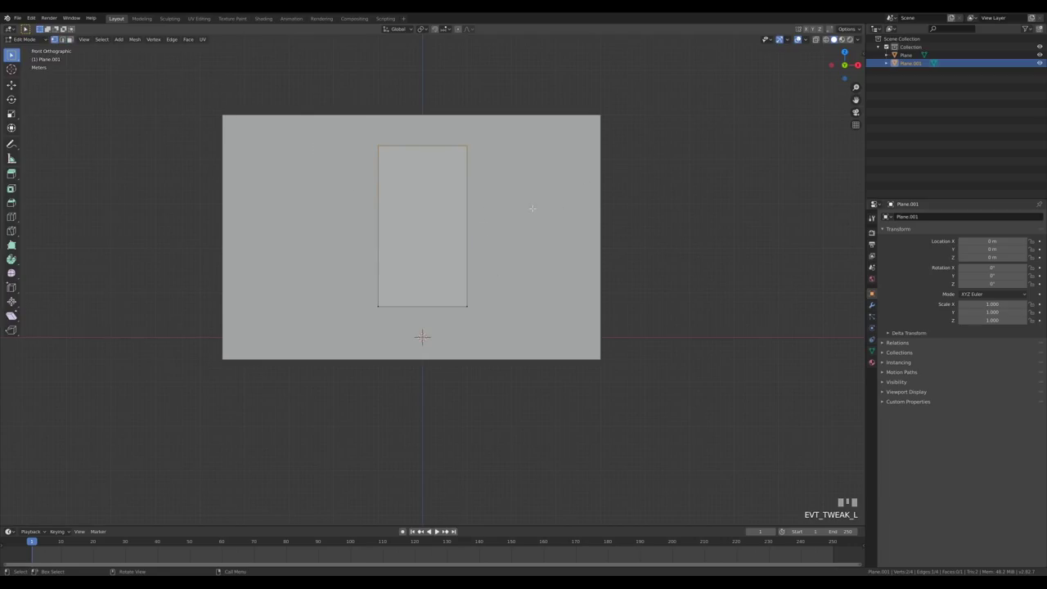
key(ctrl+b)
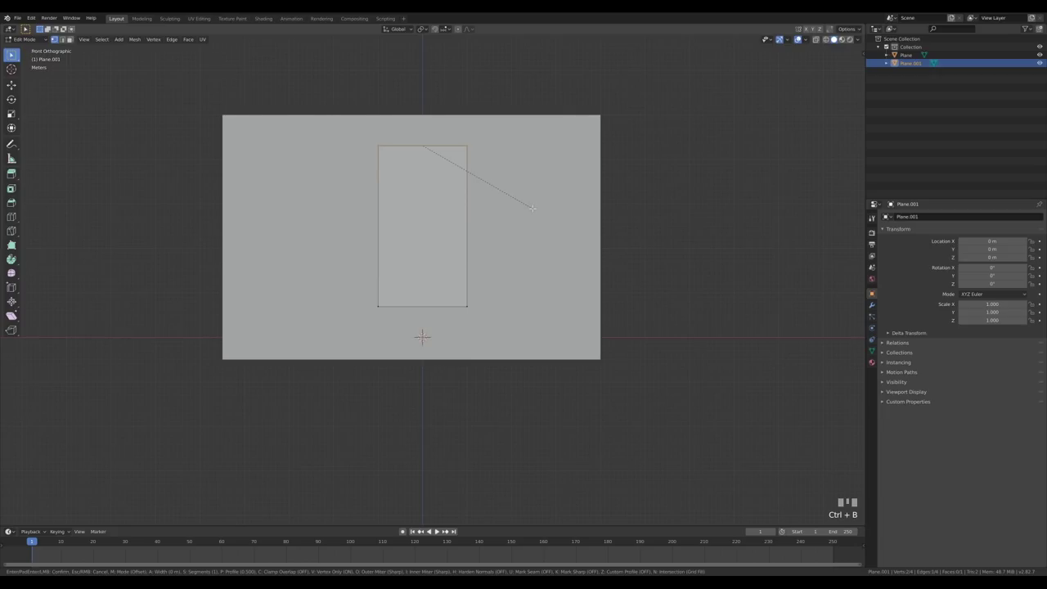
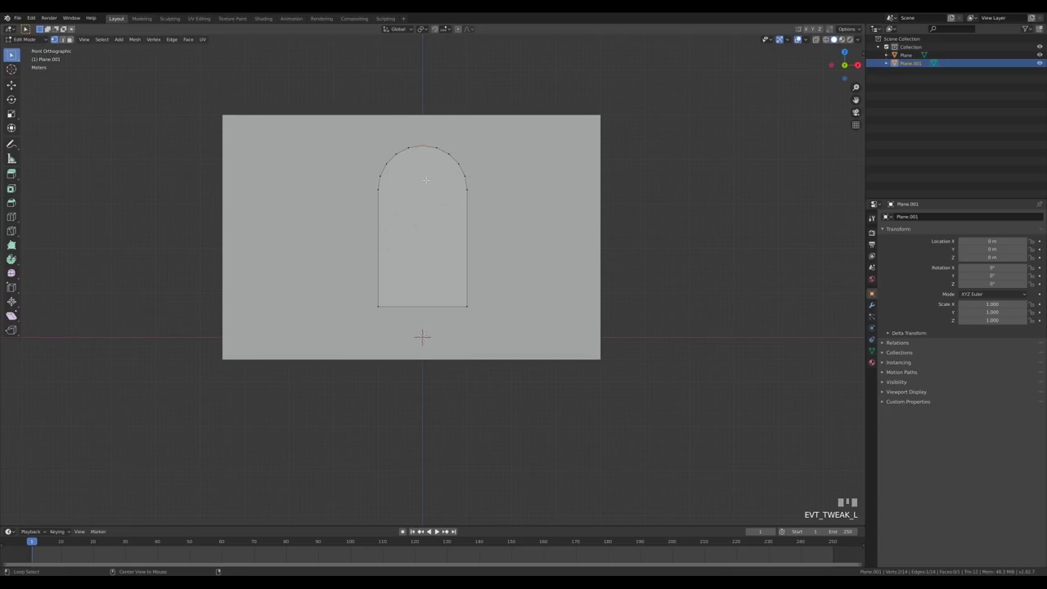
key(alt+m)
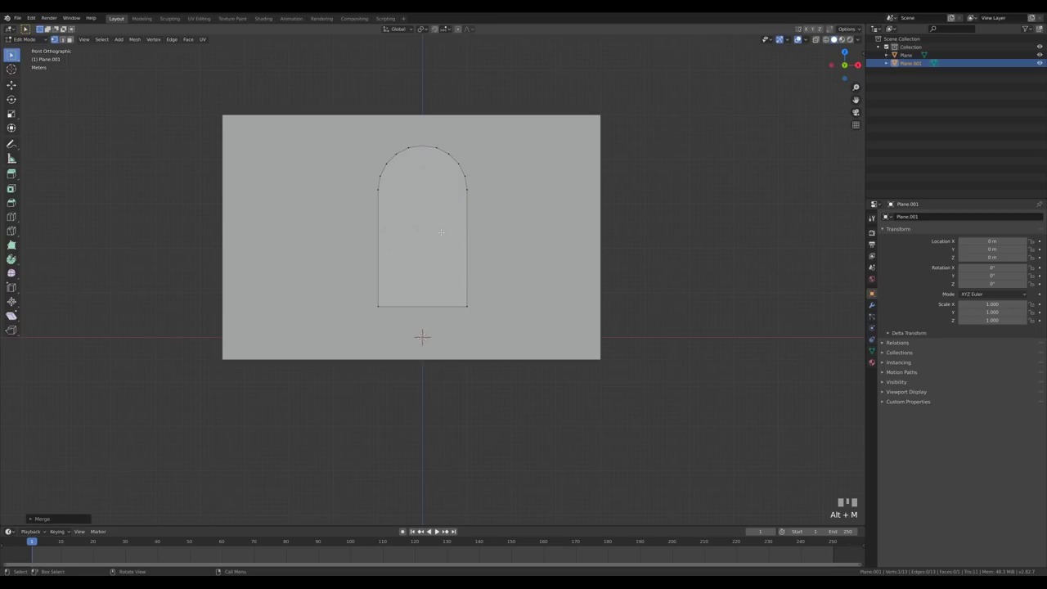
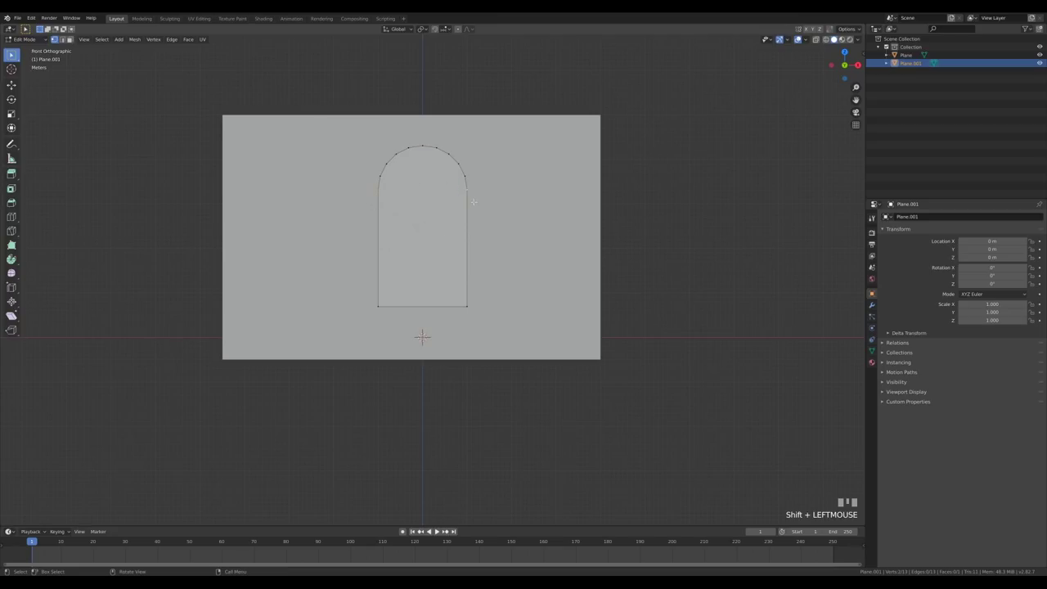
key(o)
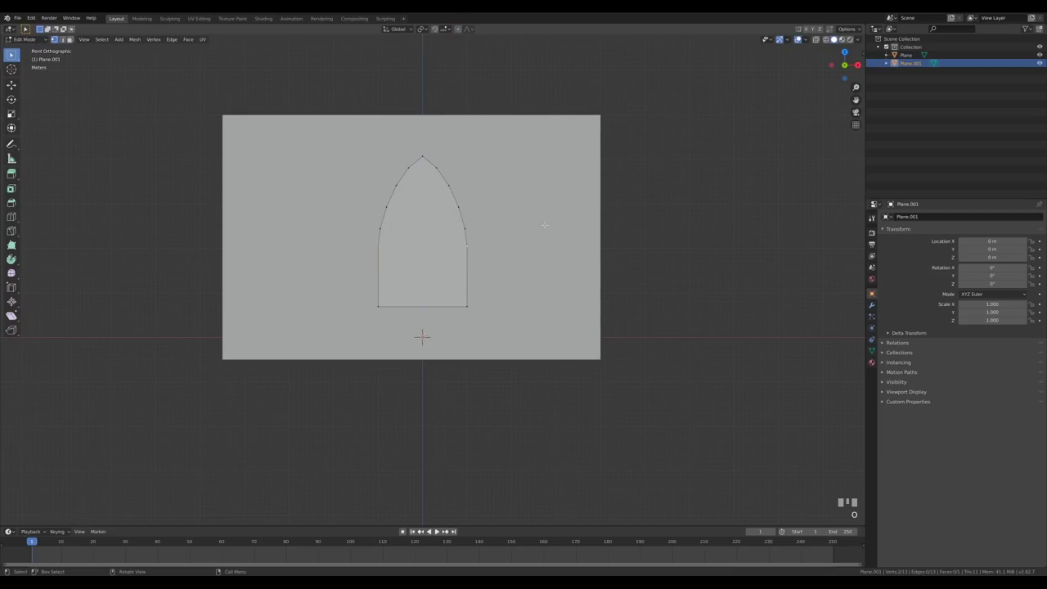
key(a)
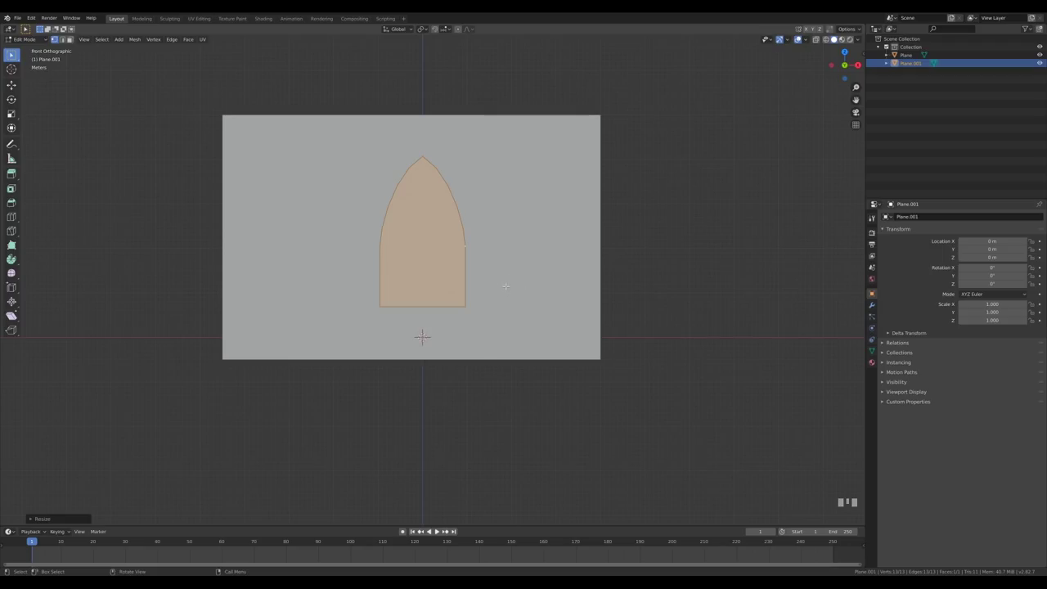
- Duplicate the arch, shrink the copy and align its base beside the original
key(shift+d)
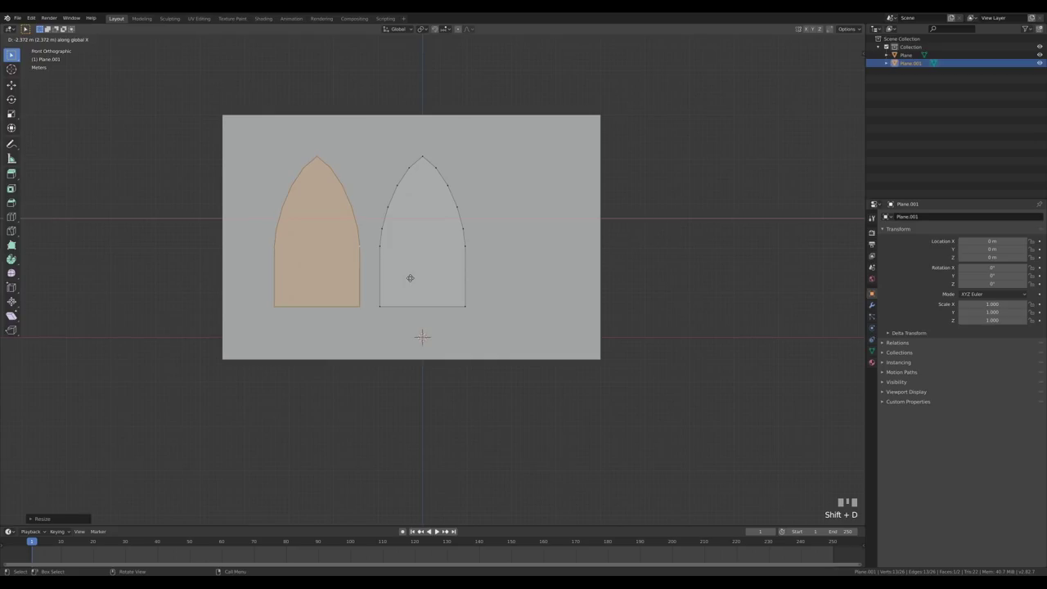
key(s)
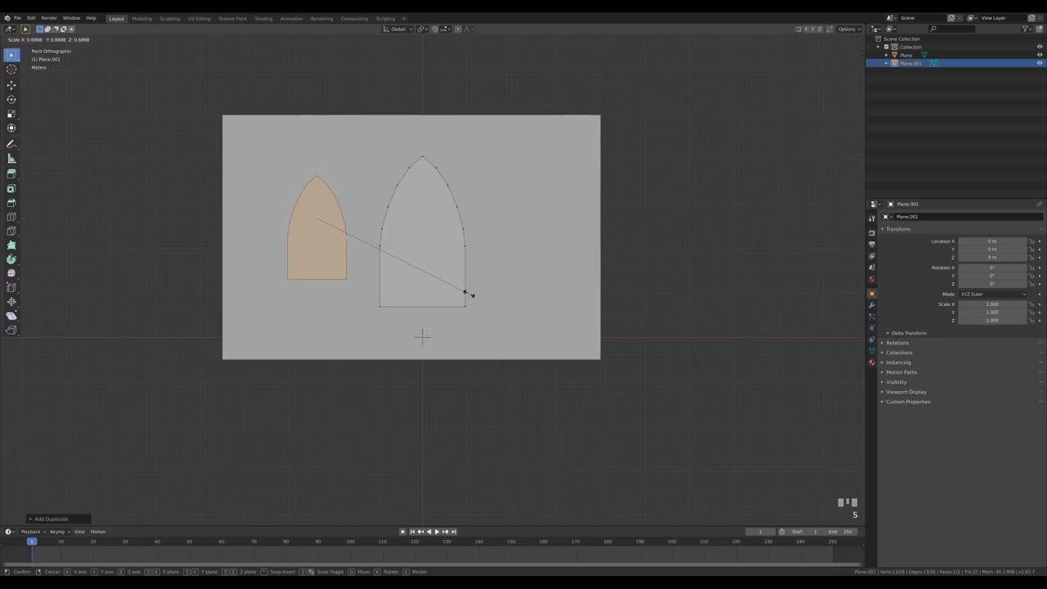
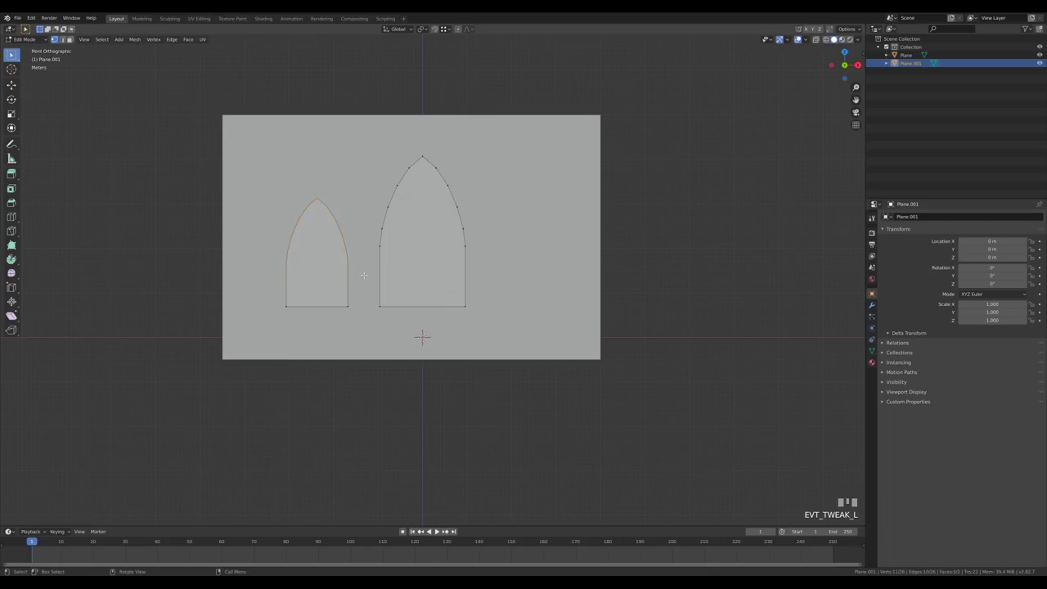
key(g)
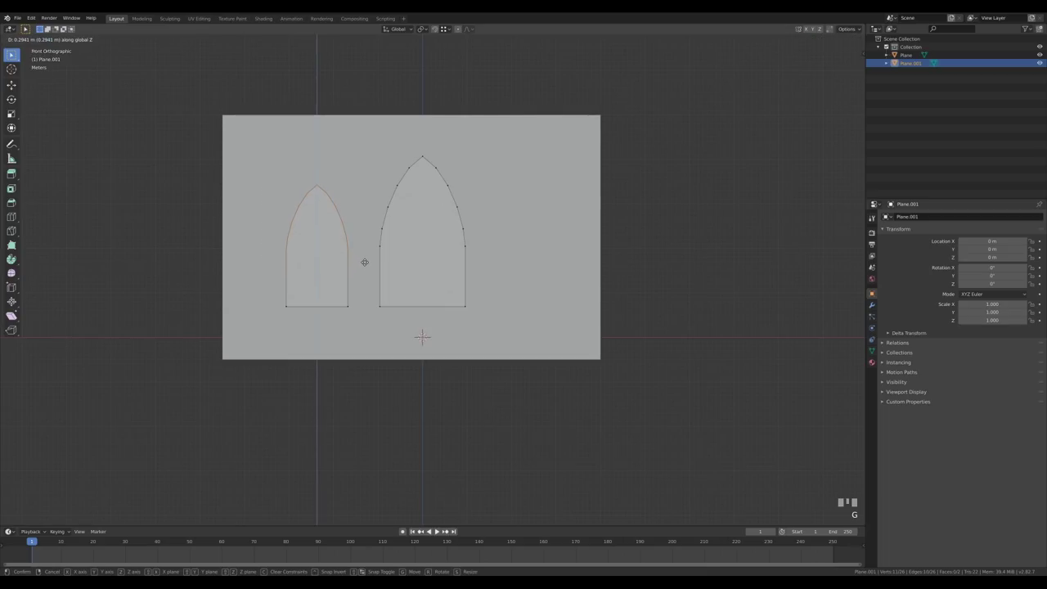
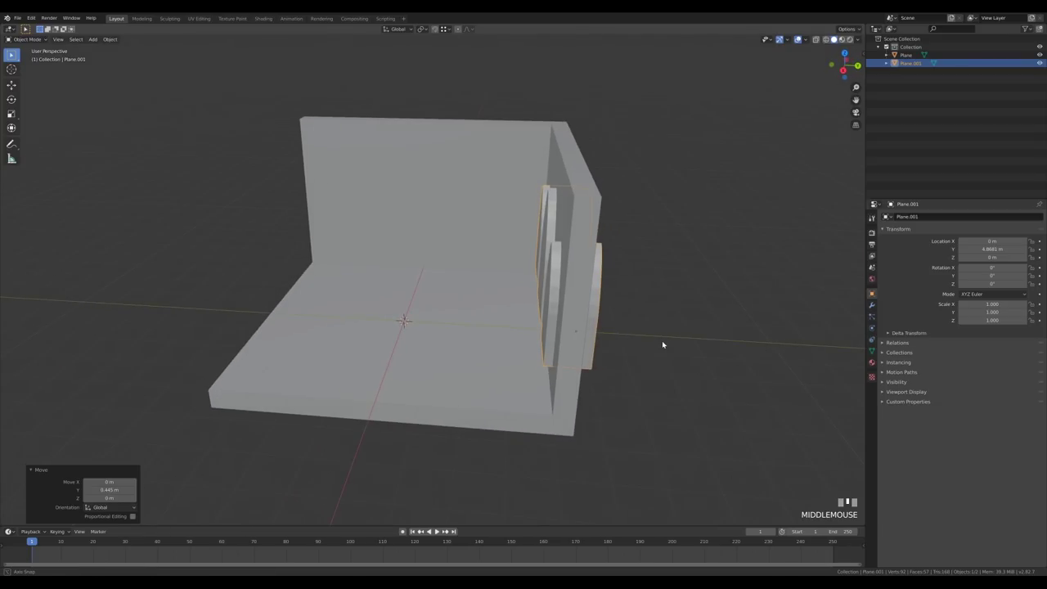
- Position the thickened arches in the wall and add a Boolean cutter using Plane.001
key(g)
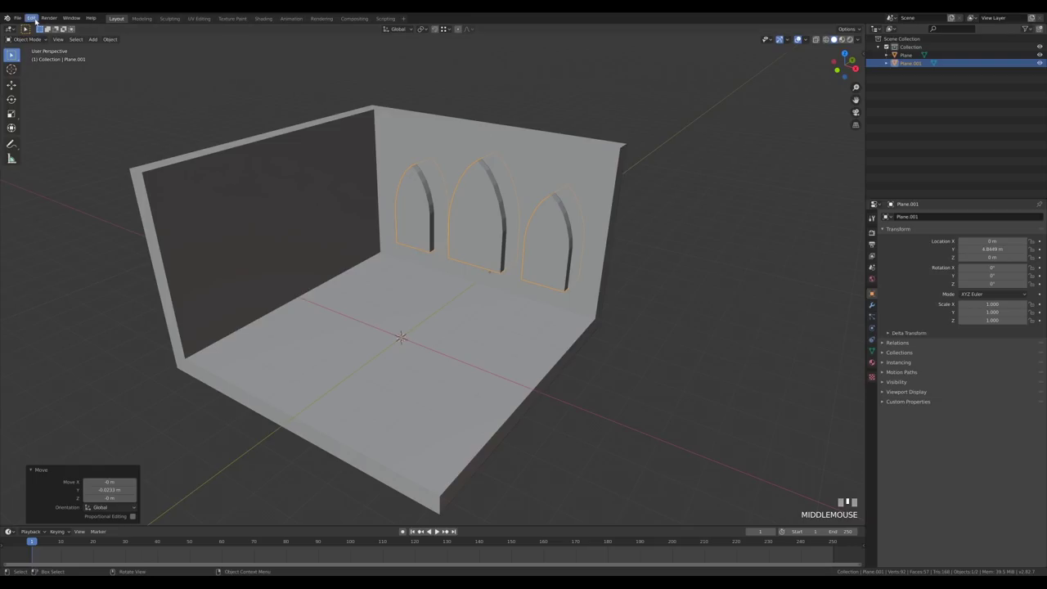
drag(58, 137, 551, 245)
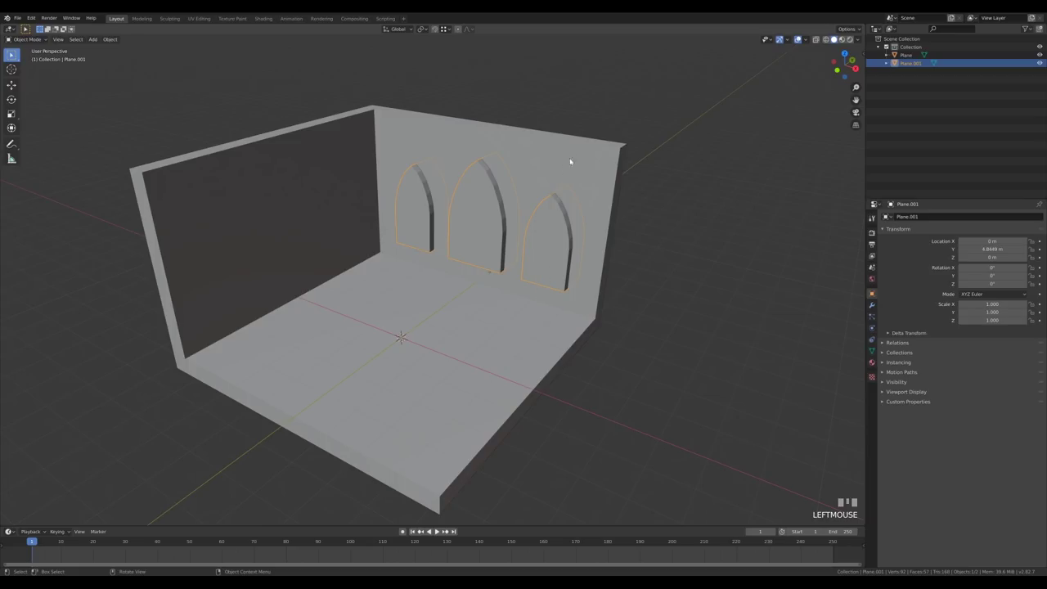
- Apply the Boolean cut to the room shell and move the arch cutter into the back wall
click(633, 190)
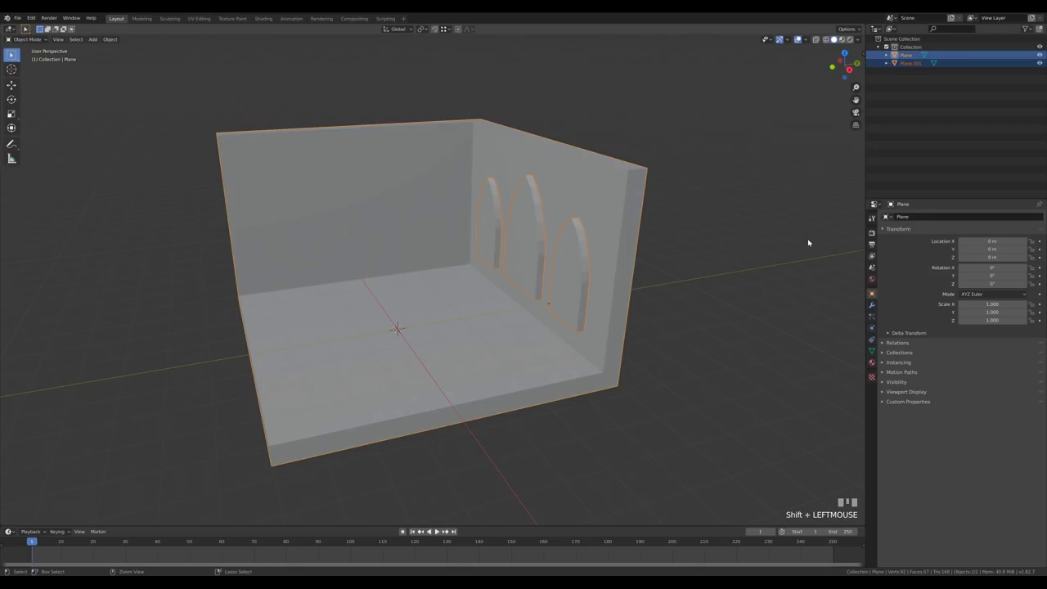
key(ctrl+KP_Subtract)
drag(542, 259, 552, 165)
click(549, 176)
key(g)
- Fine-tune the cutter's size and position, set it to Bounds/Wire display and save
key(s)
key(KP_1)
key(g)
click(613, 277)
click(553, 165)
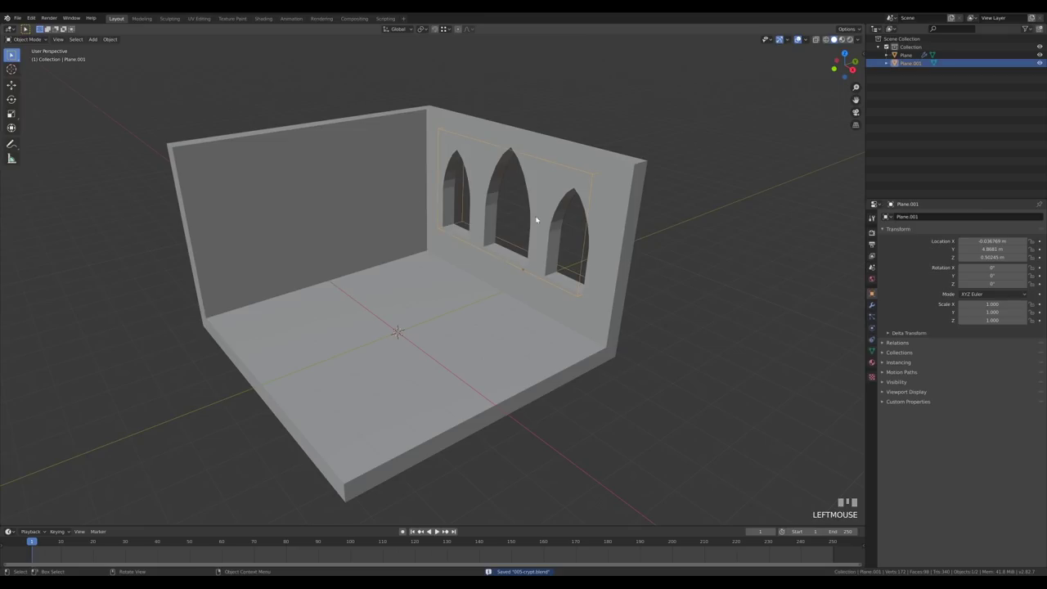
- Duplicate the cutter, rotate it 90° onto the left wall and Boolean it into the room
key(shift+d)
key(r)
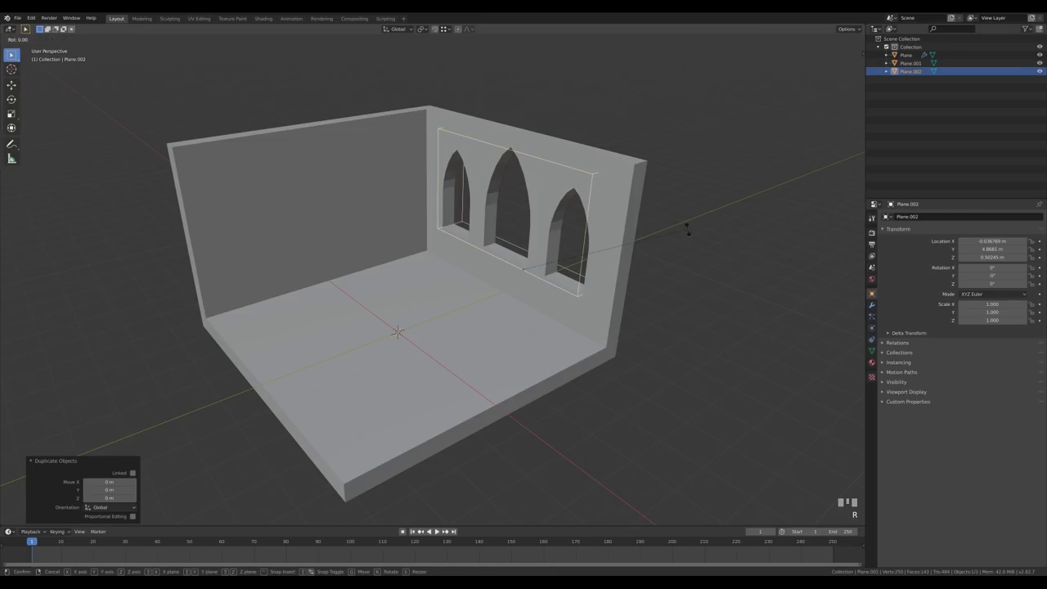
key(KP_Enter)
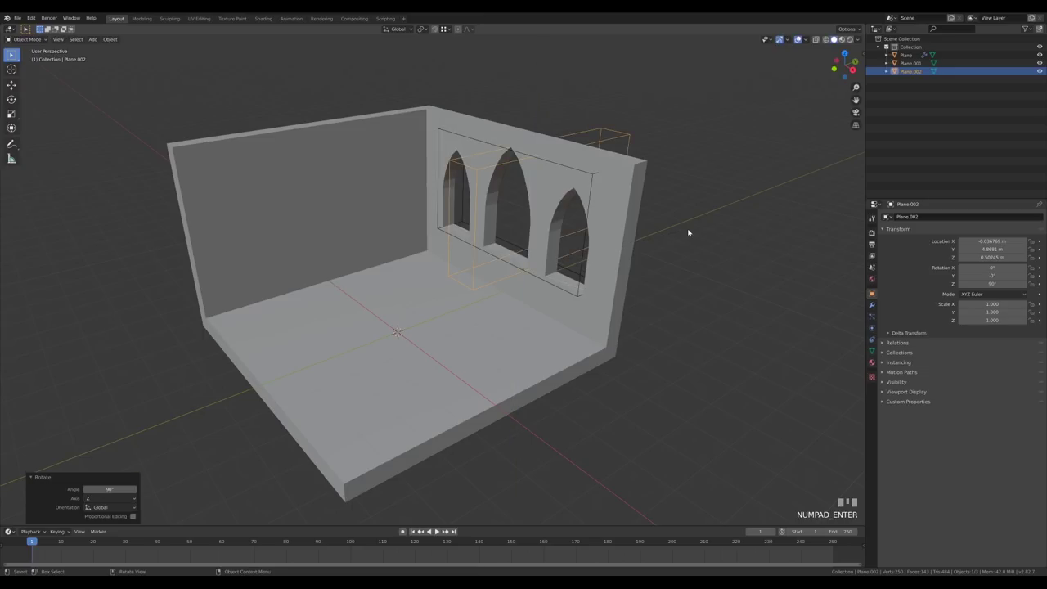
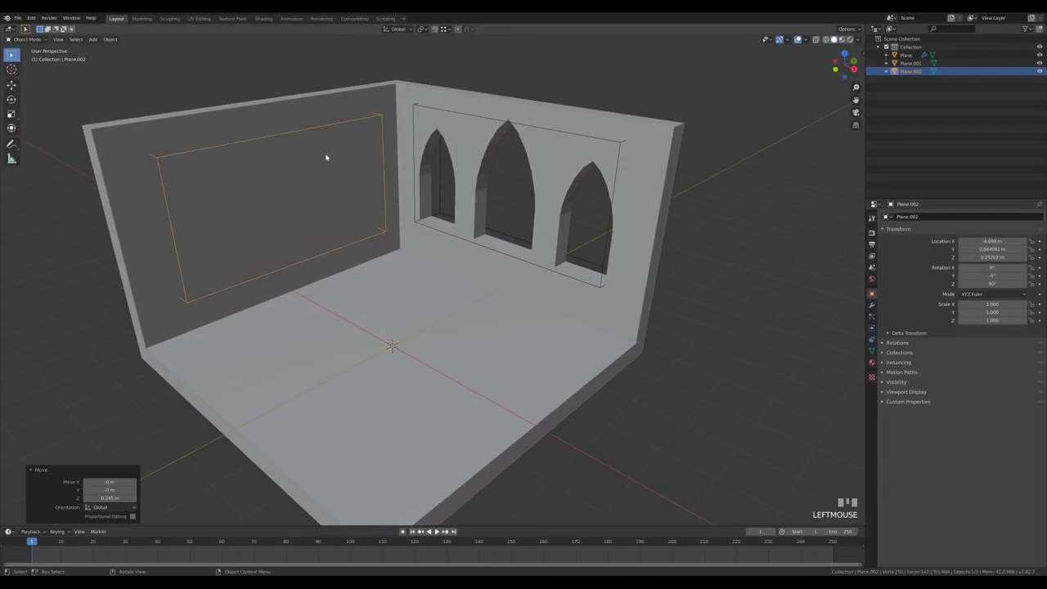
click(183, 127)
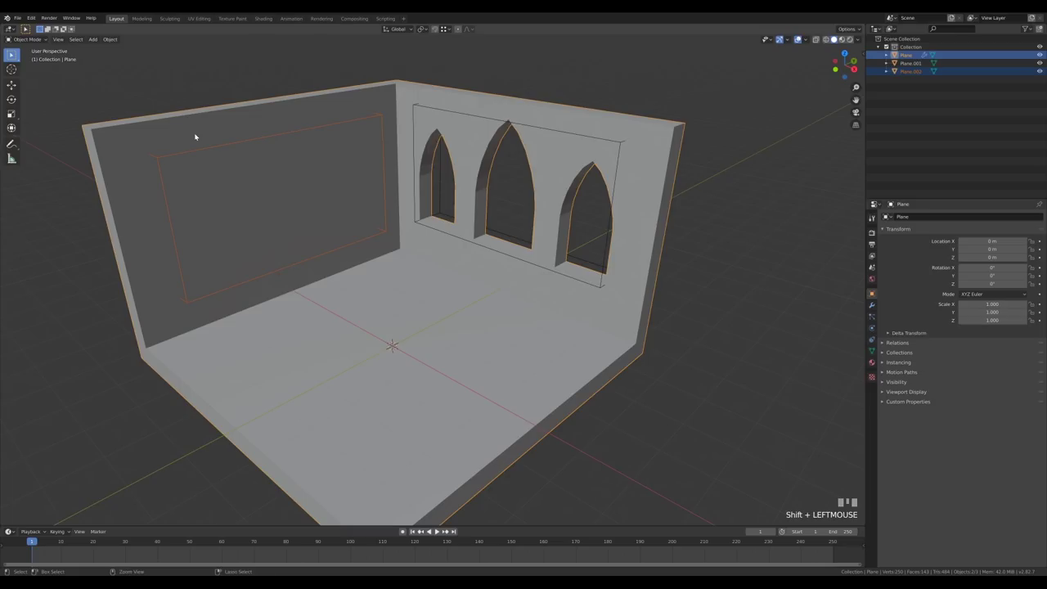
key(ctrl+KP_Subtract)
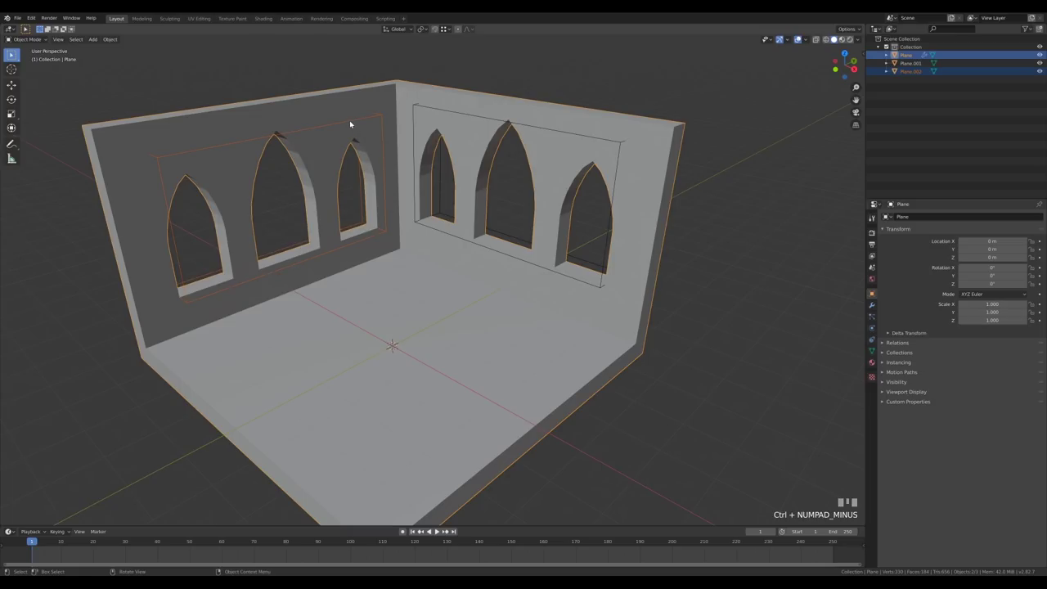
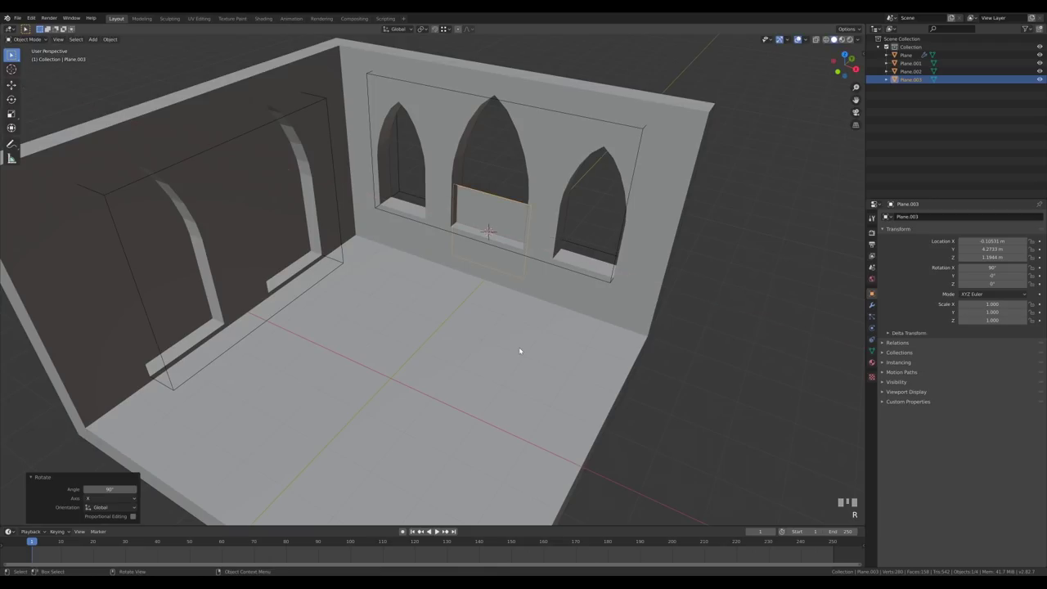
- Raise the square plane straight up into the middle arch and enter its mesh for editing
key(KP_1)
key(g)
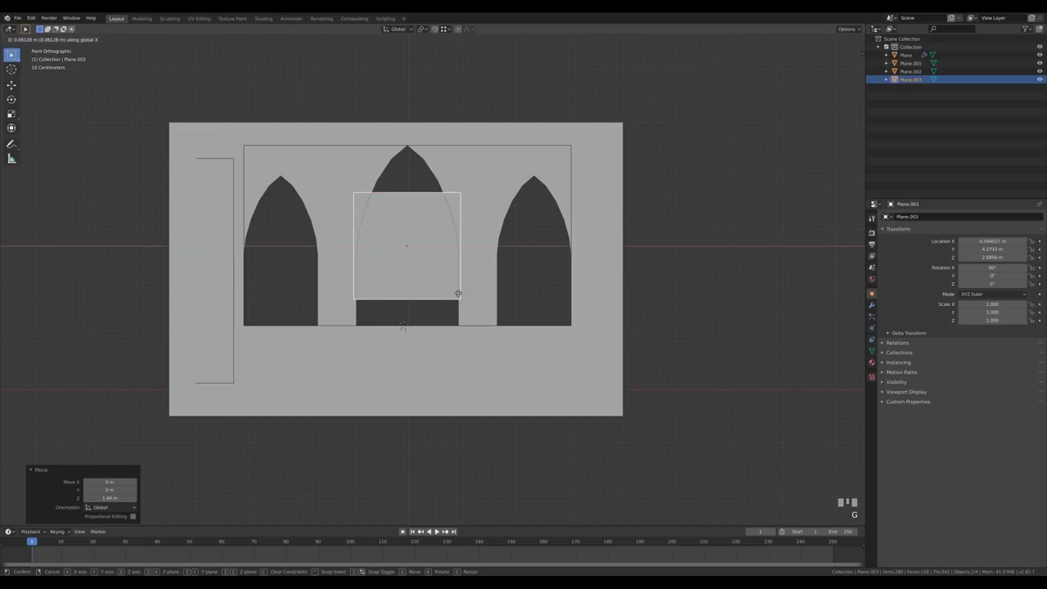
key(Tab)
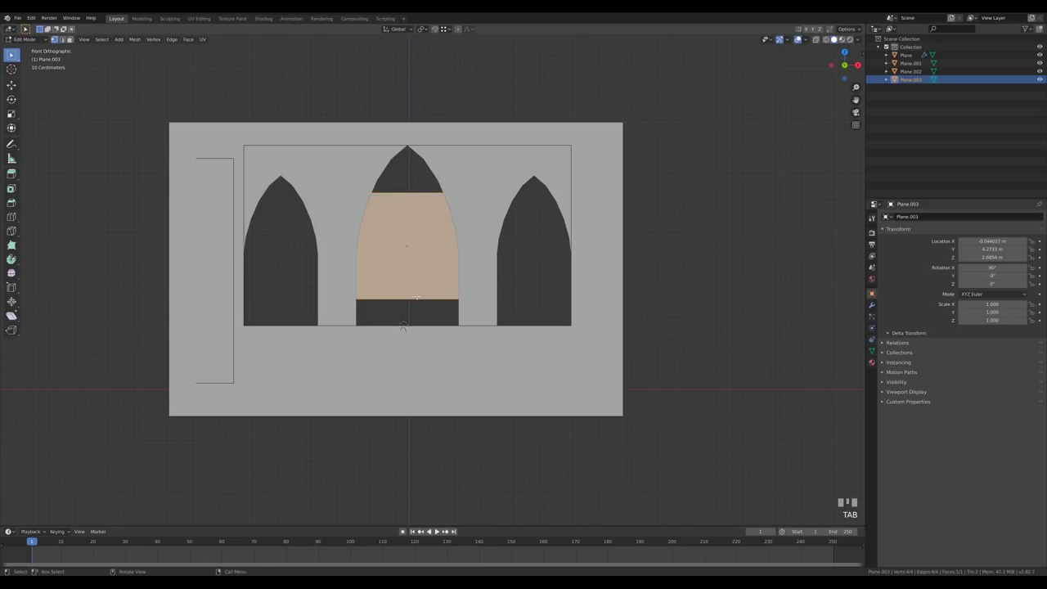
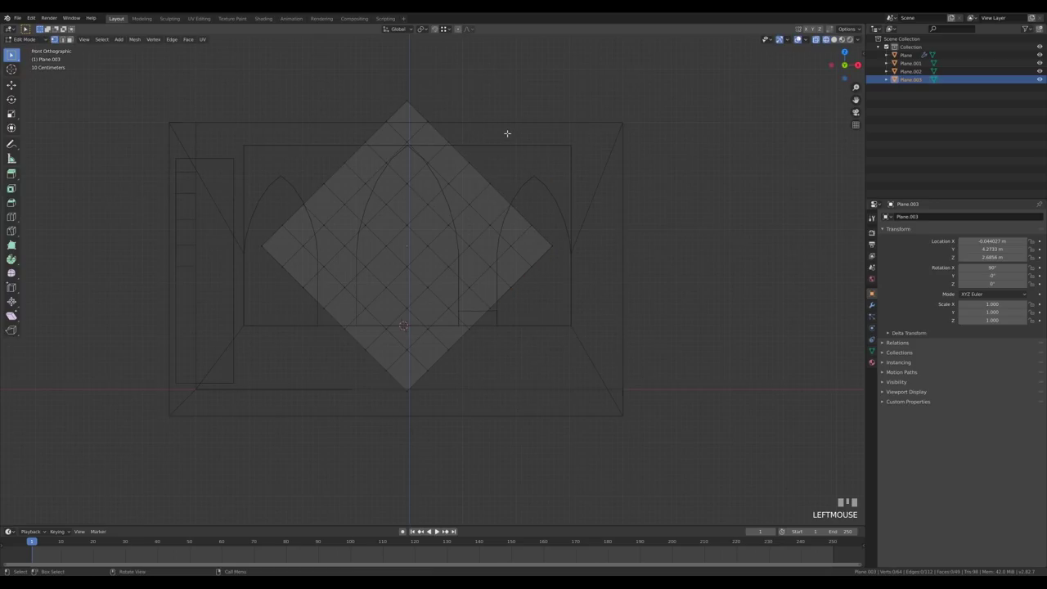
- Delete the grid faces outside the arch and slightly enlarge the remaining diamond patch
key(3)
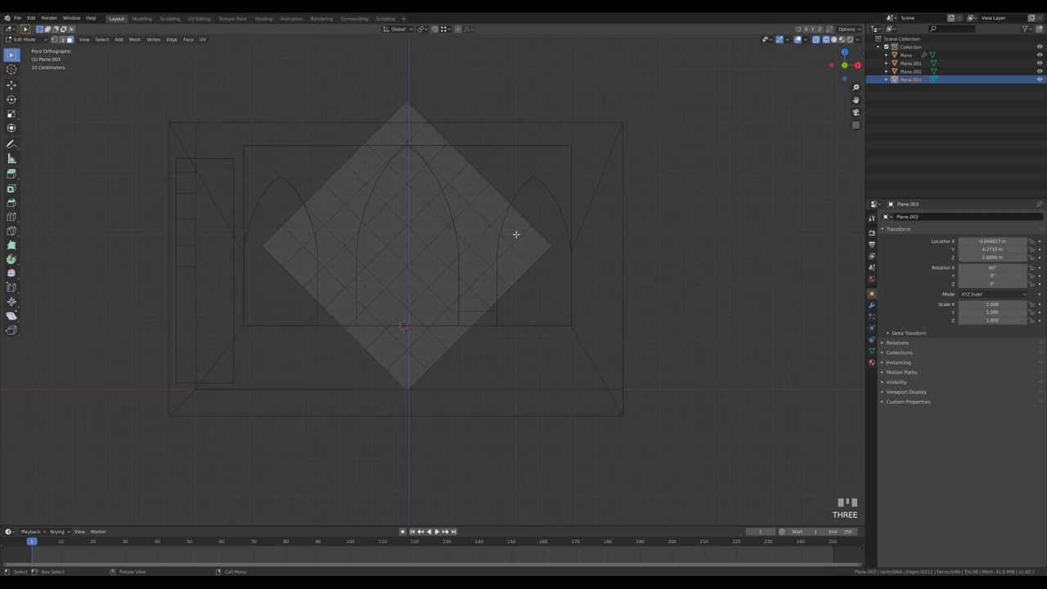
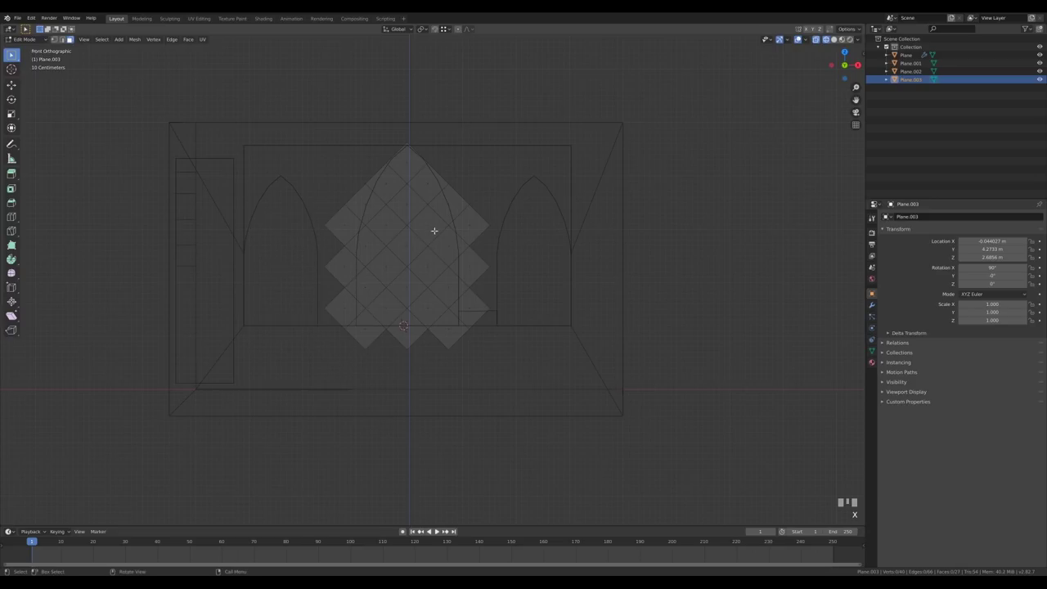
key(Tab)
key(a)
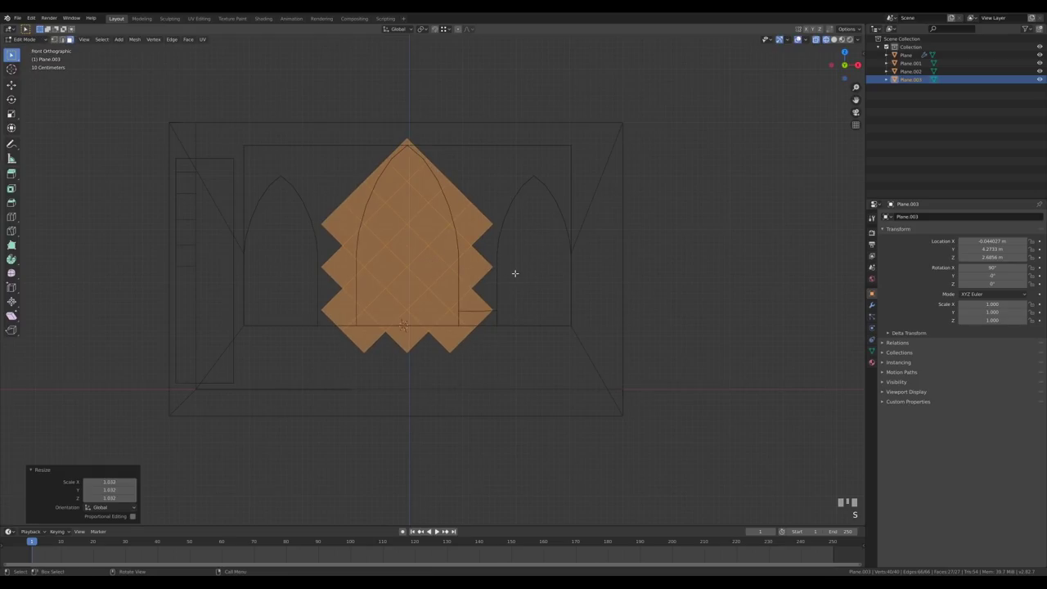
key(2)
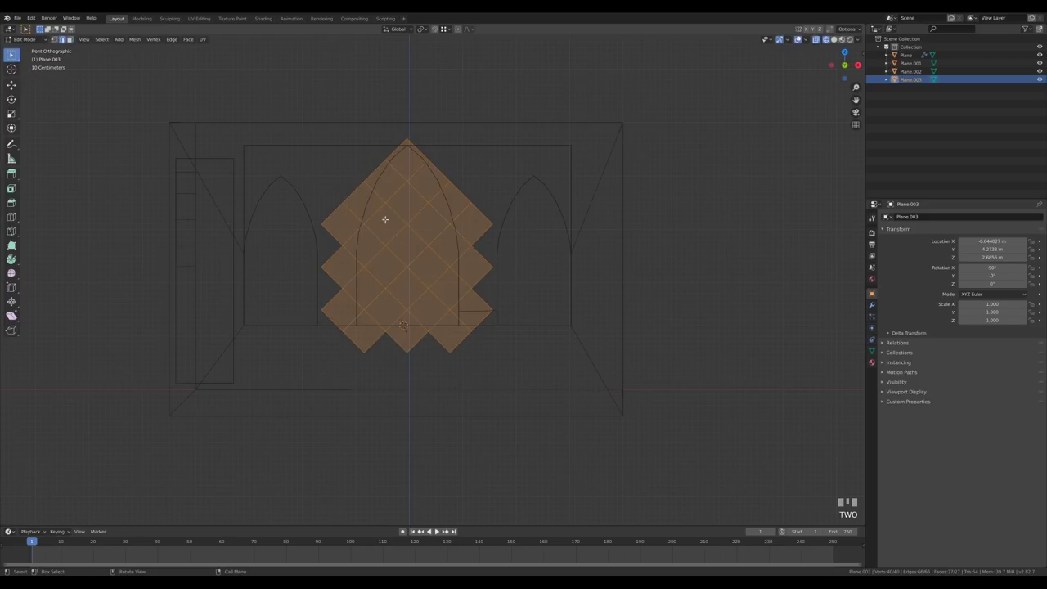
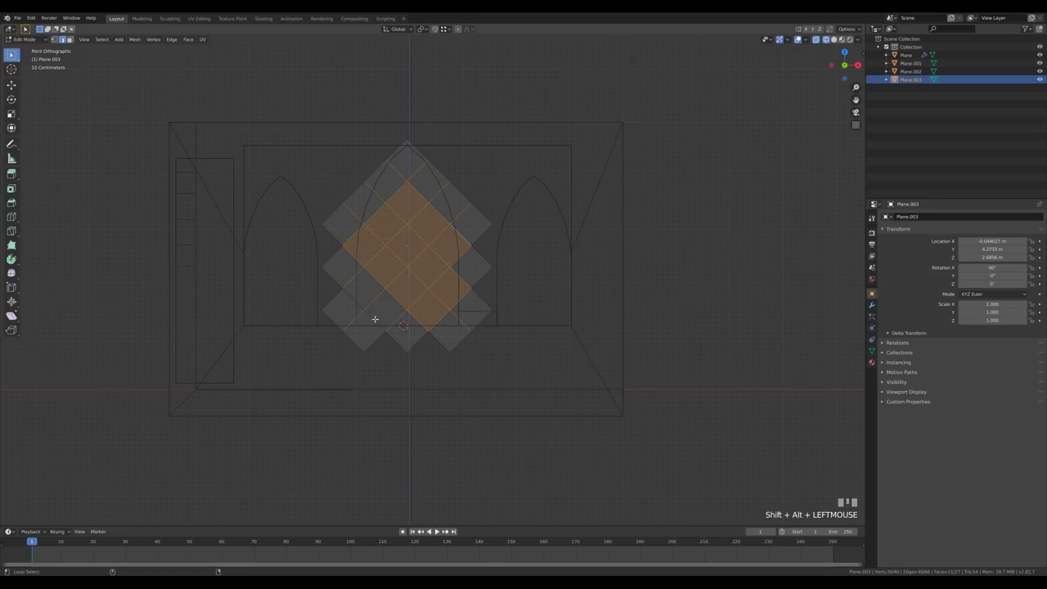
- Bevel the grid edges into thin strips and delete the square tiles, leaving lattice bars
key(ctrl+b)
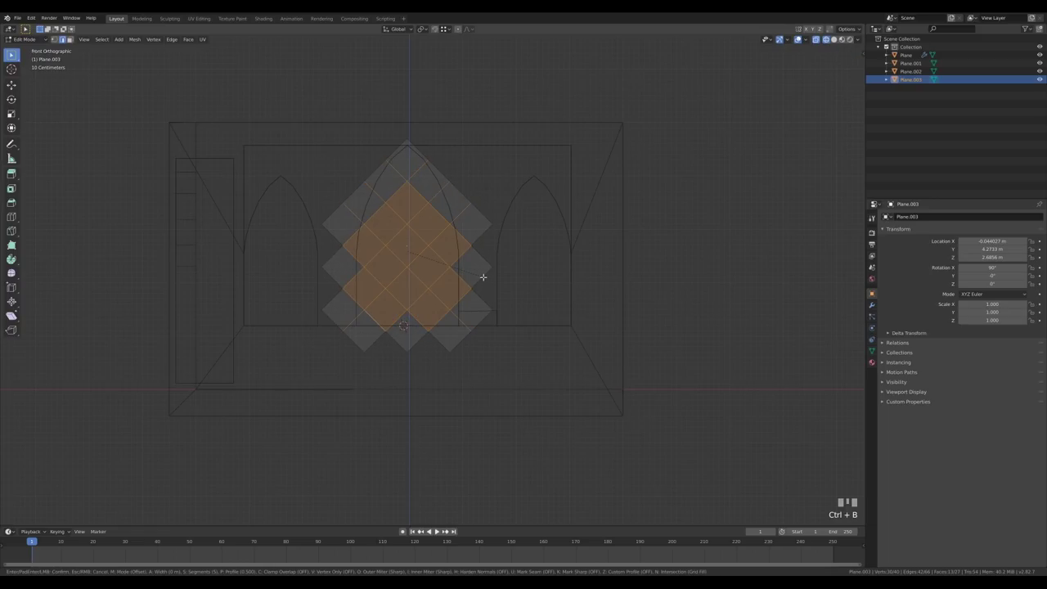
key(`)
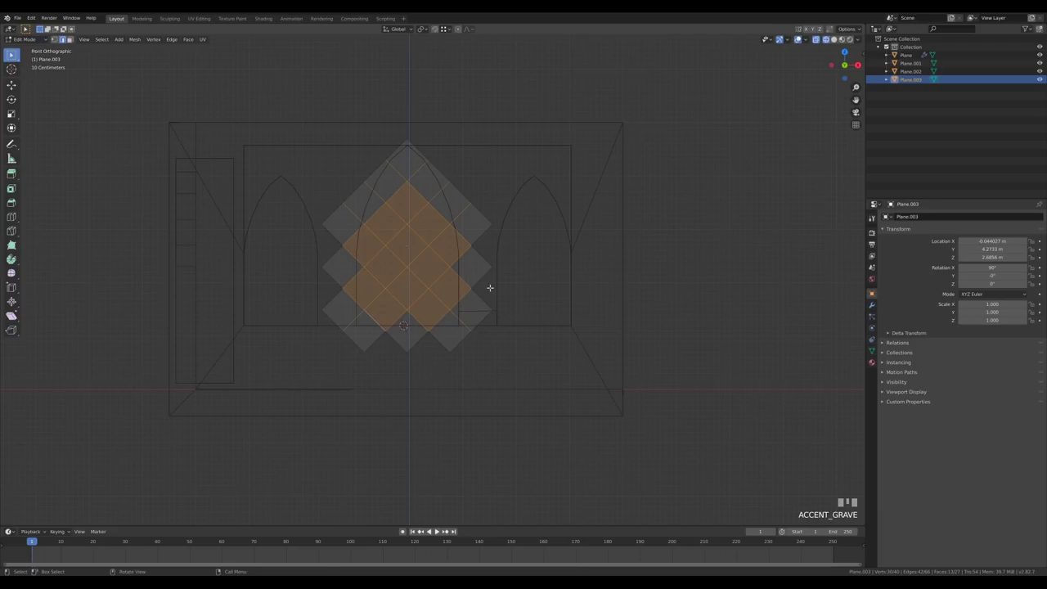
key(ctrl+b)
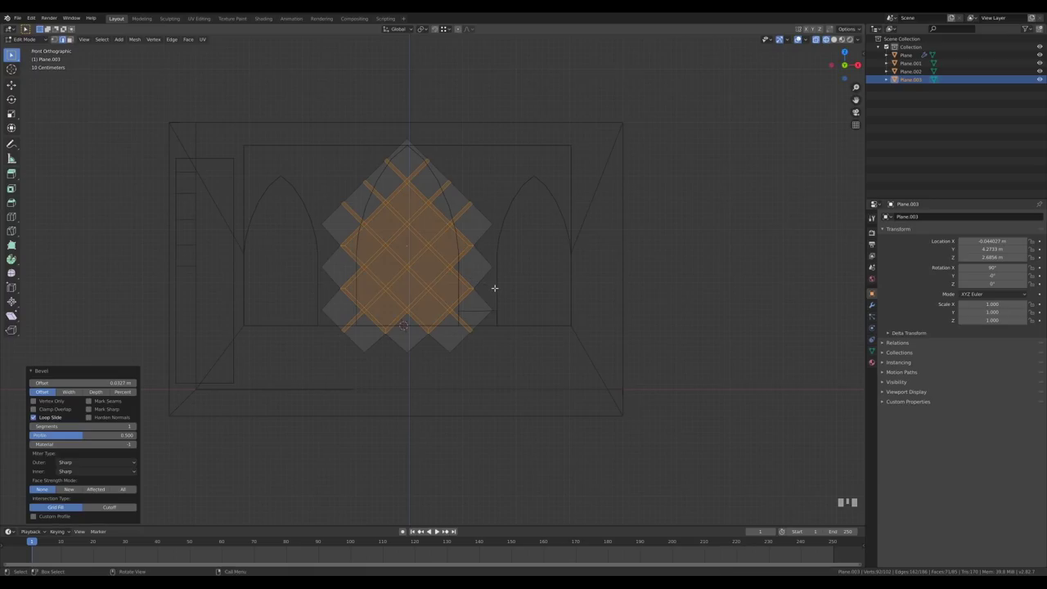
key(3)
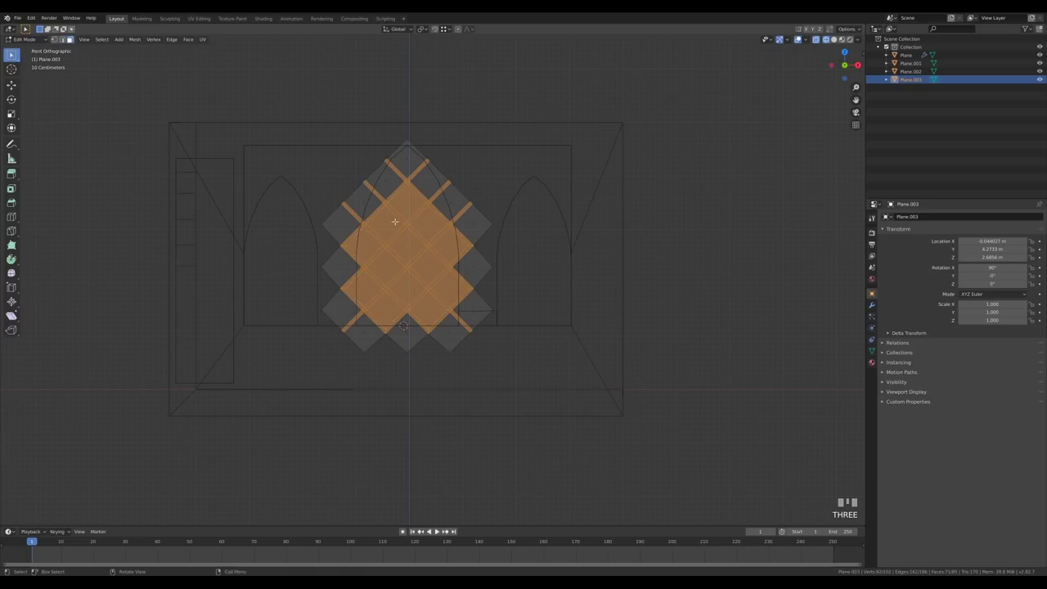
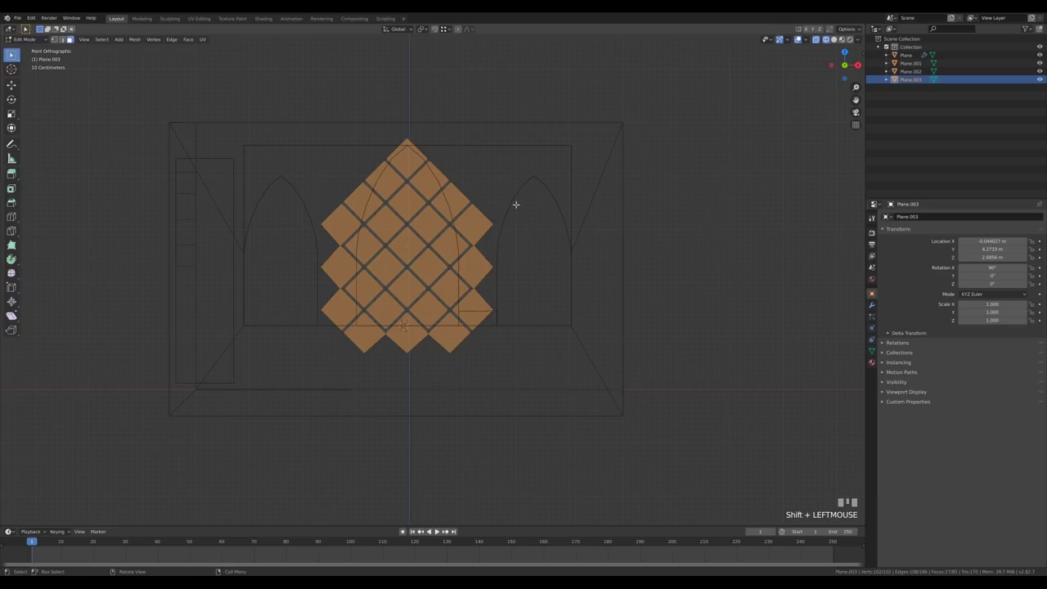
key(x)
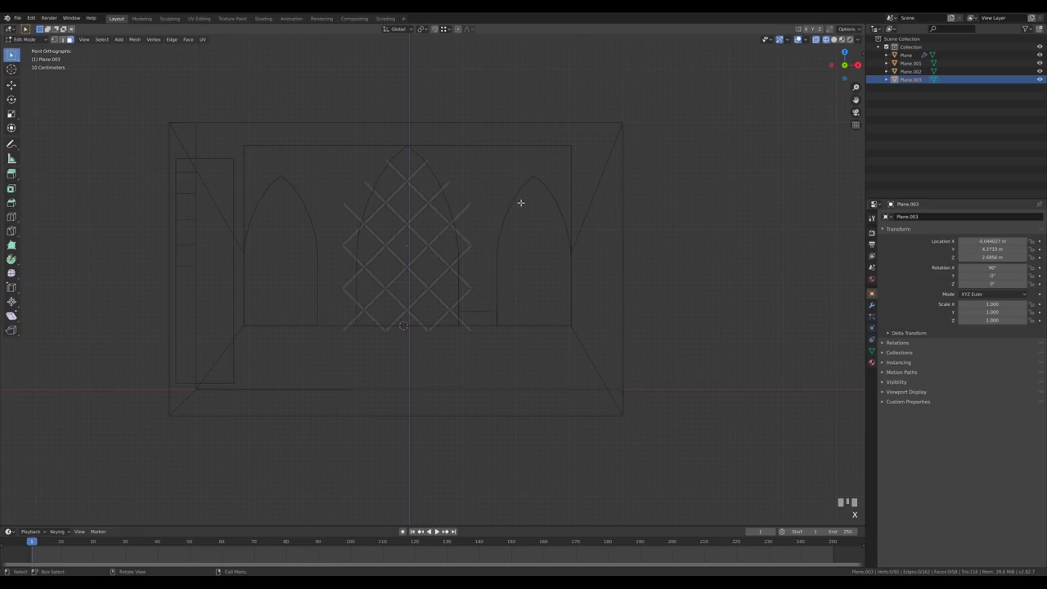
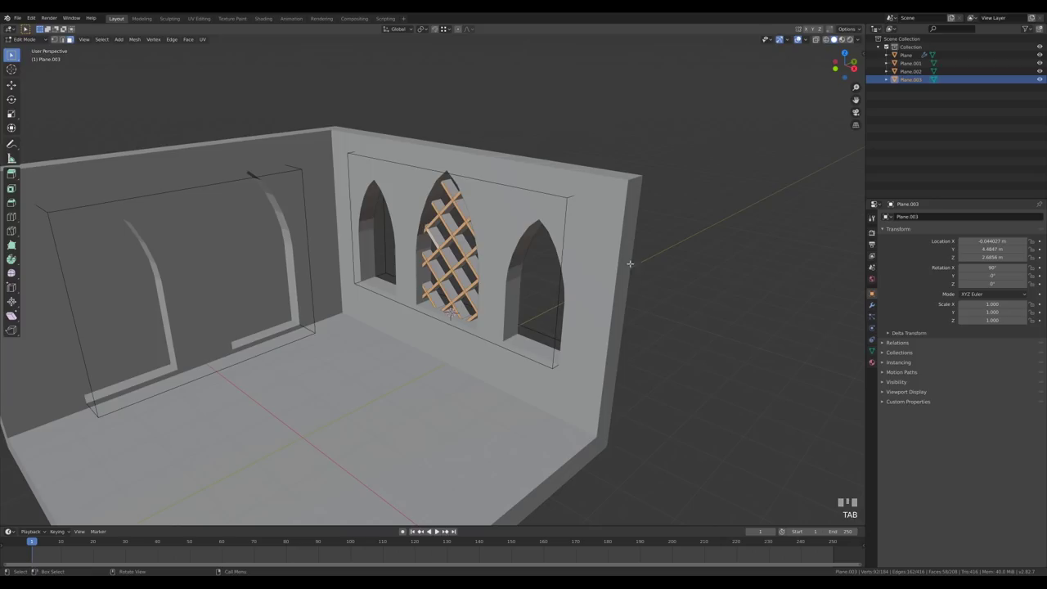
- Push the lattice back into the wall and centre it over the middle arch in Front view
key(g)
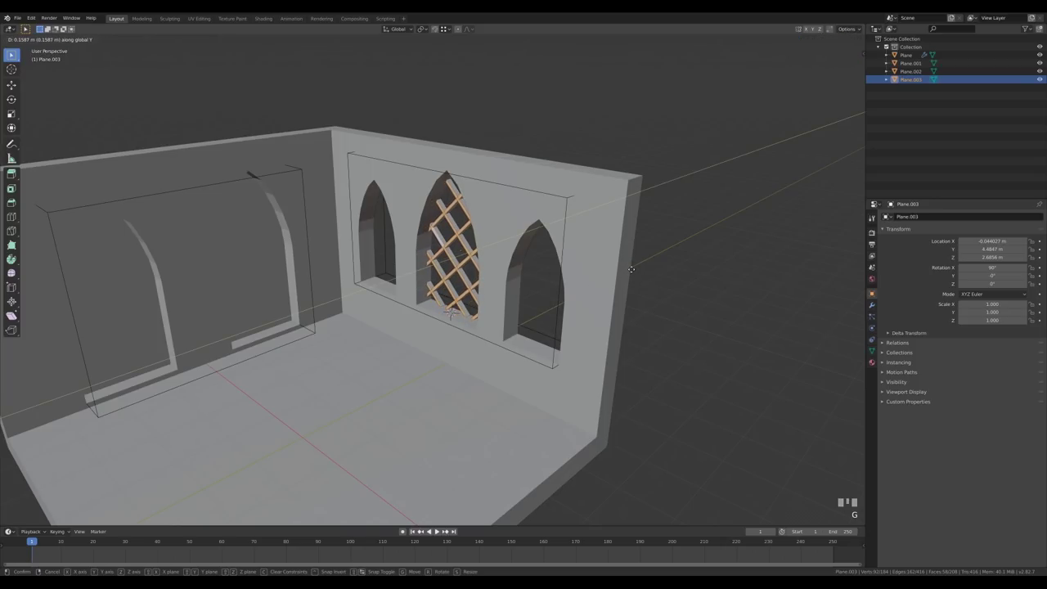
key(Tab)
drag(642, 269, 635, 274)
key(g)
key(KP_1)
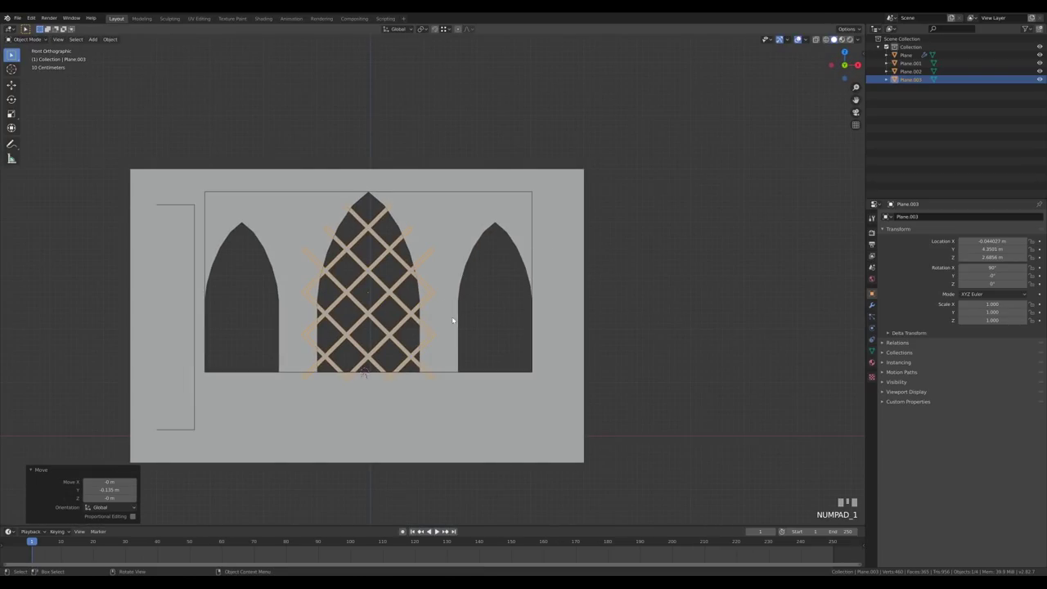
- Duplicate the lattice twice for the left and right arched windows
key(alt+d)
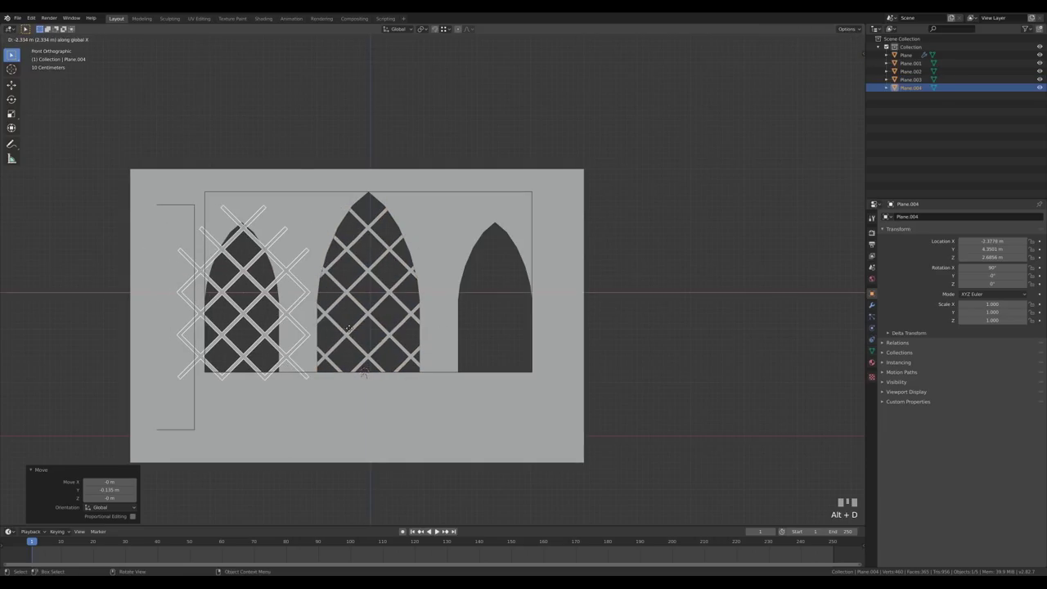
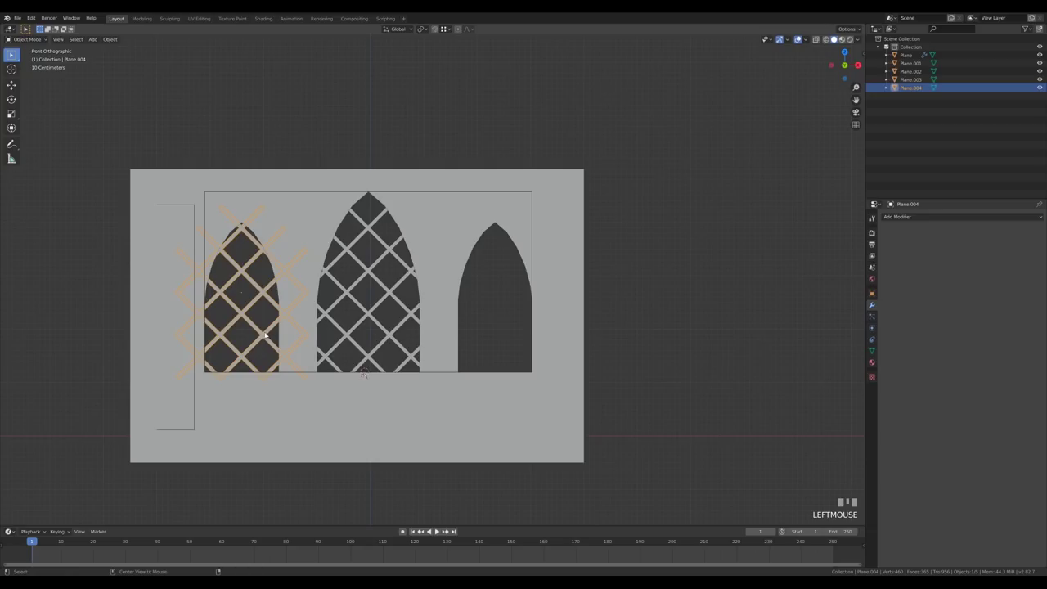
key(alt+d)
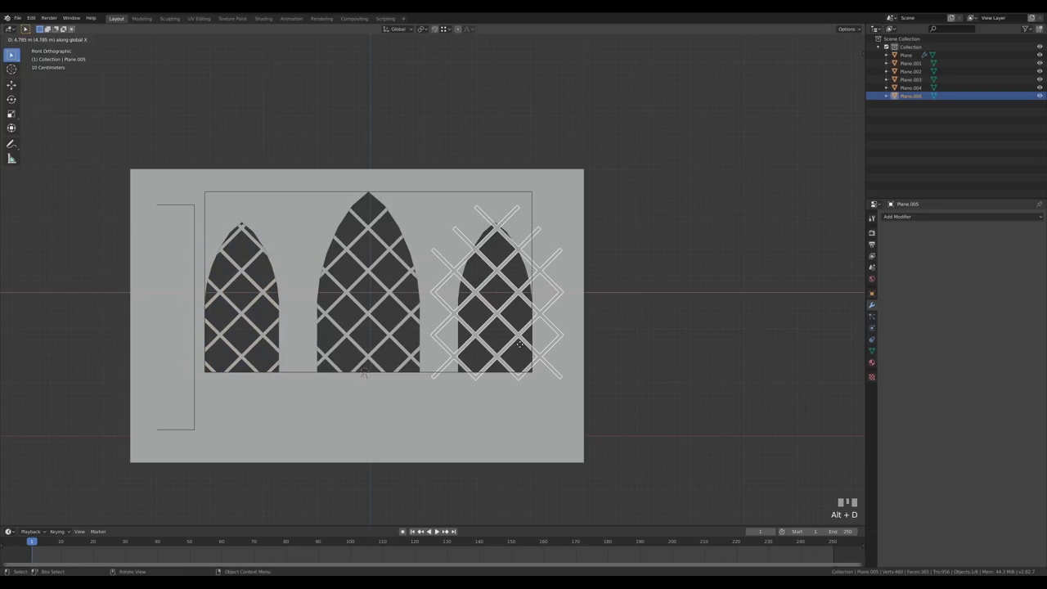
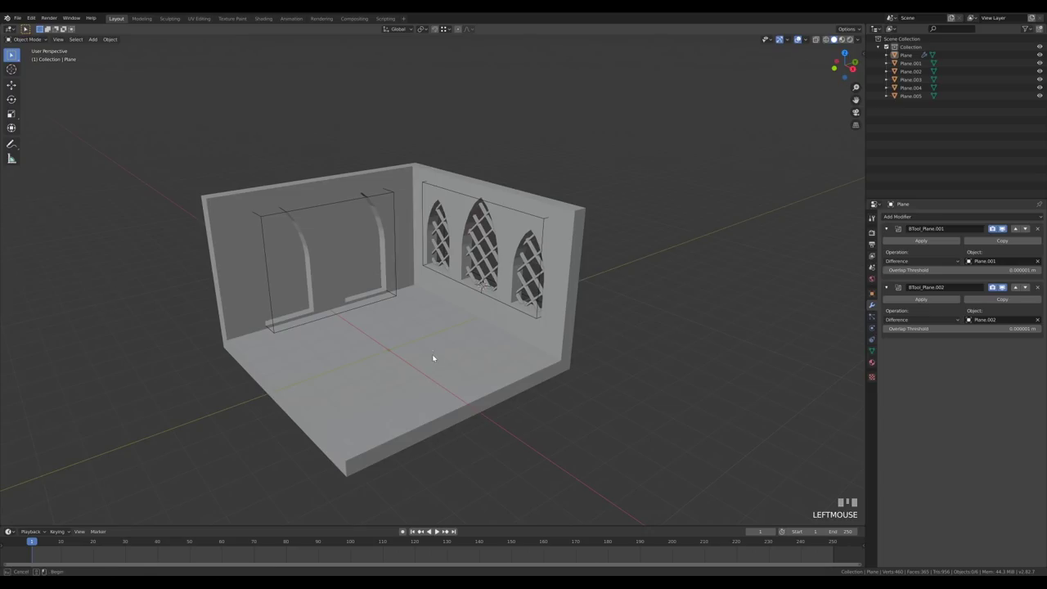
- Edit the room shell mesh and slide a new floor edge loop into place for the platform
key(Tab)
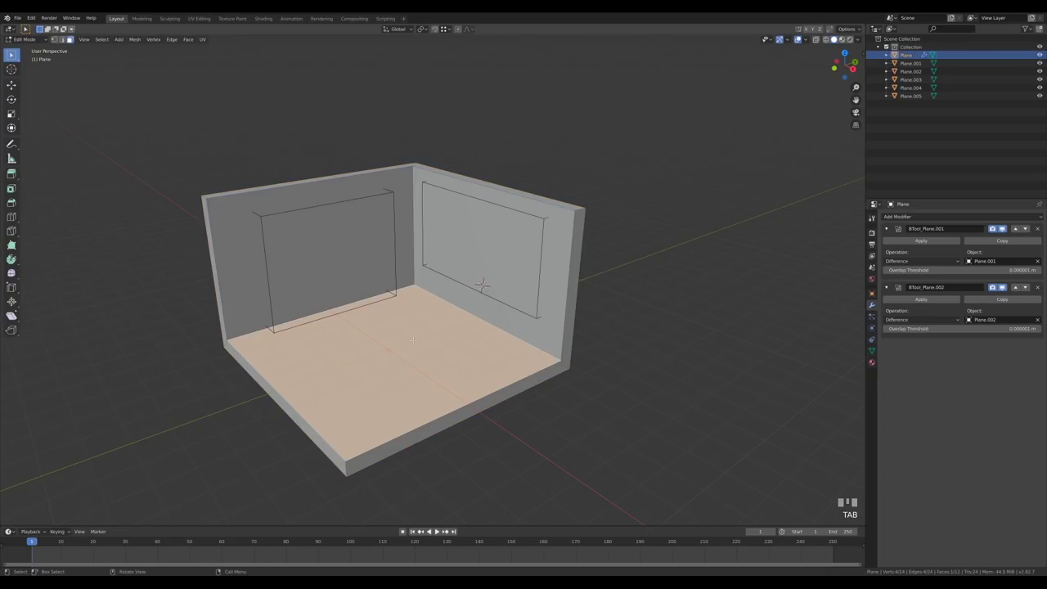
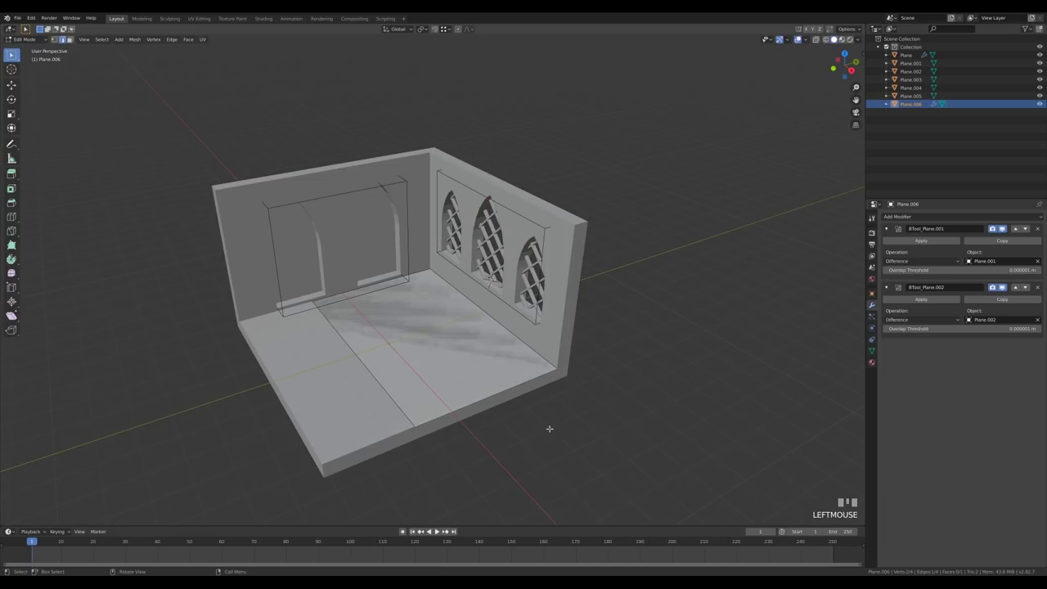
key(g)
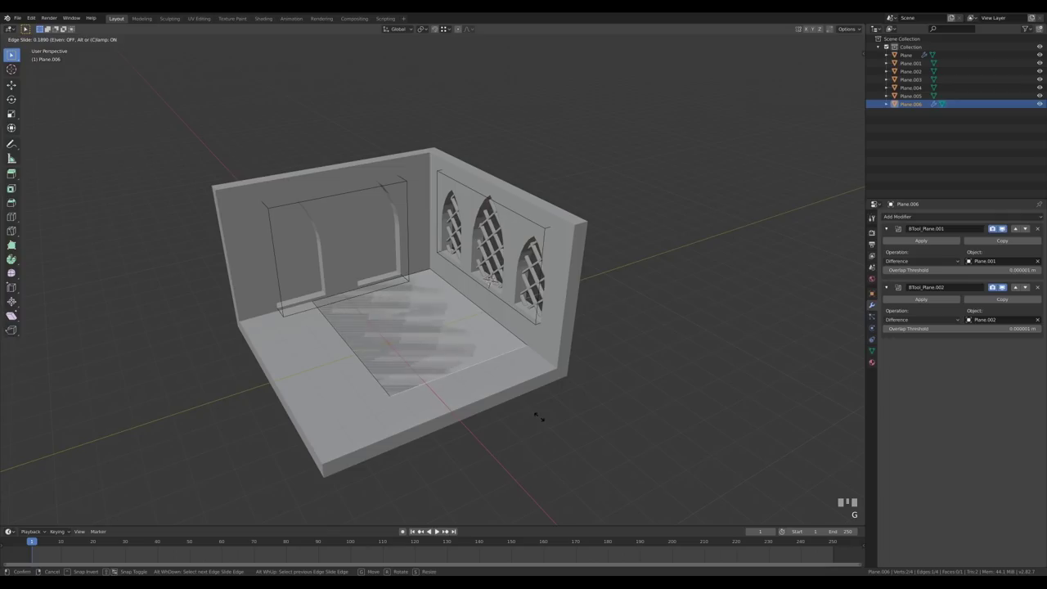
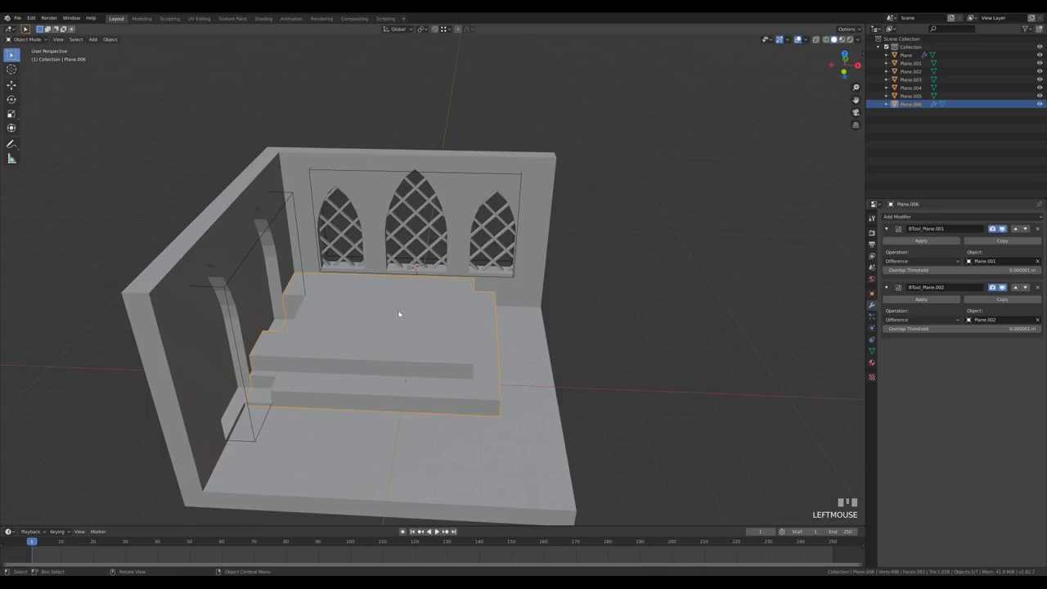
- Orbit to inspect the platform, then view the room from Top Orthographic
drag(1046, 286, 1020, 224)
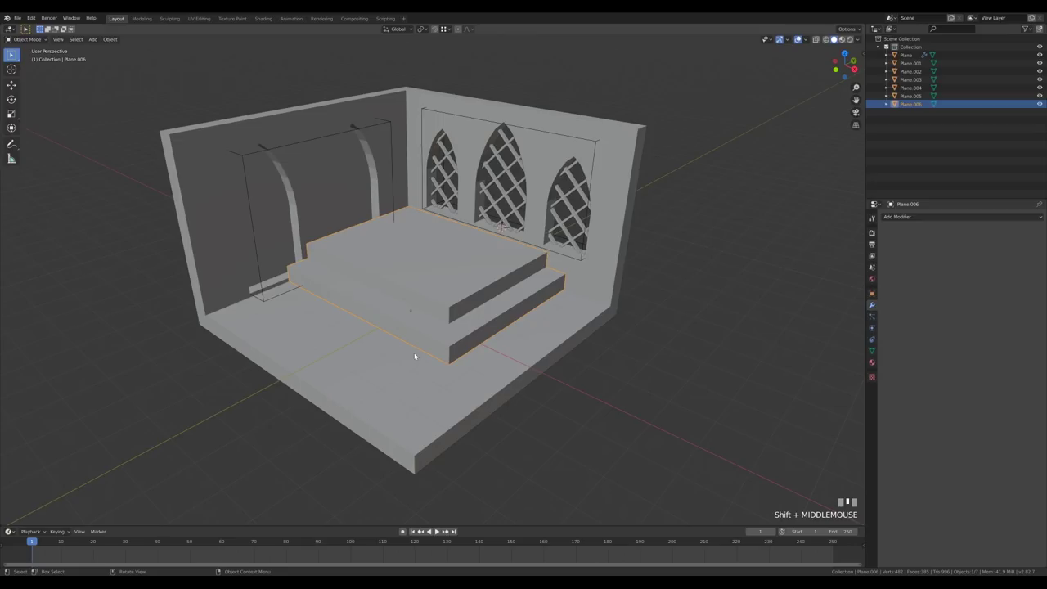
key(KP_7)
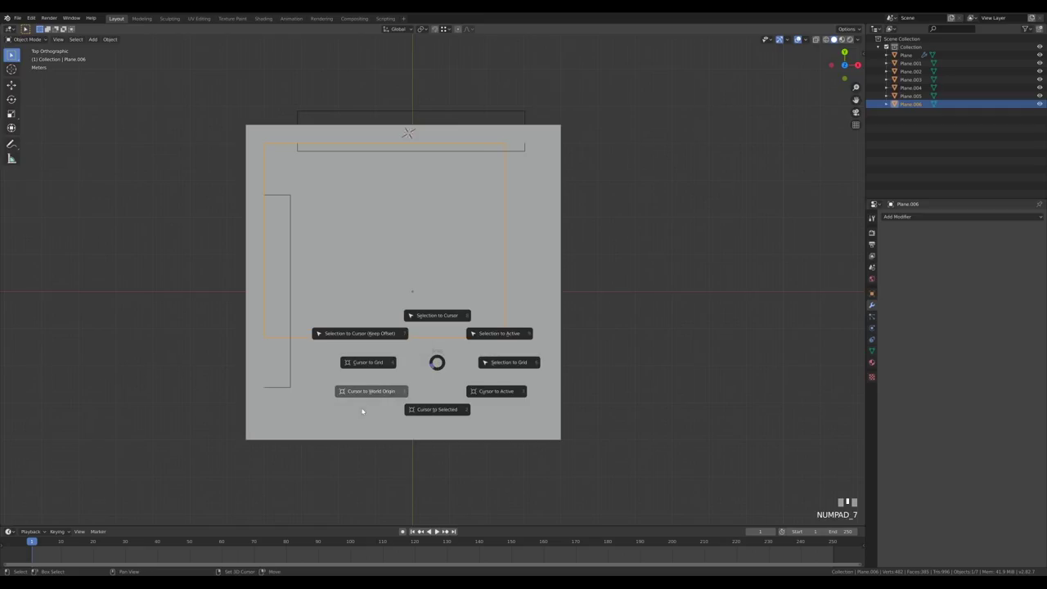
- Snap the 3D cursor back to the world origin
key(shift+s)
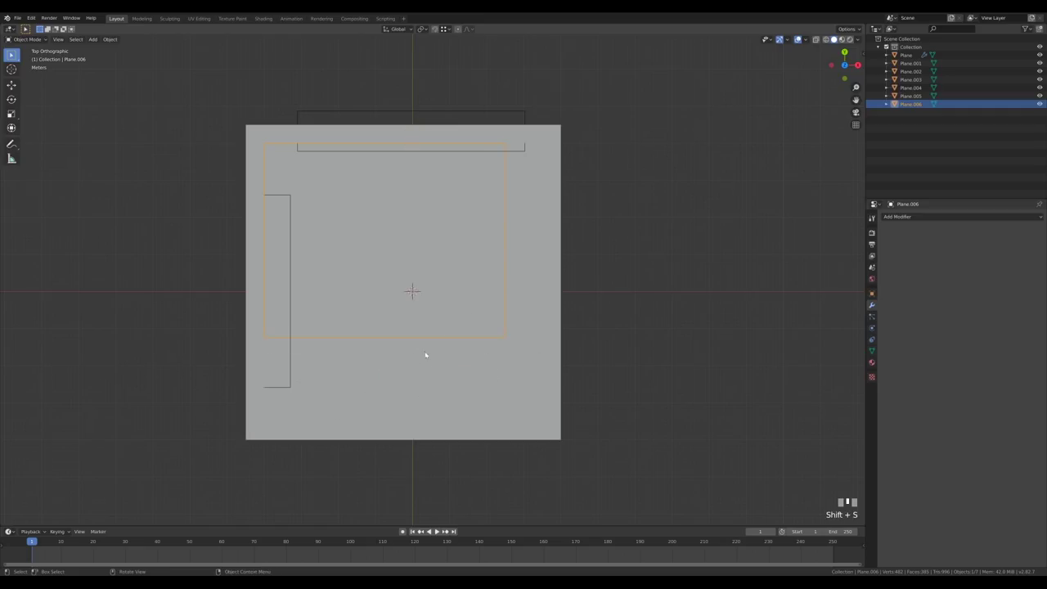
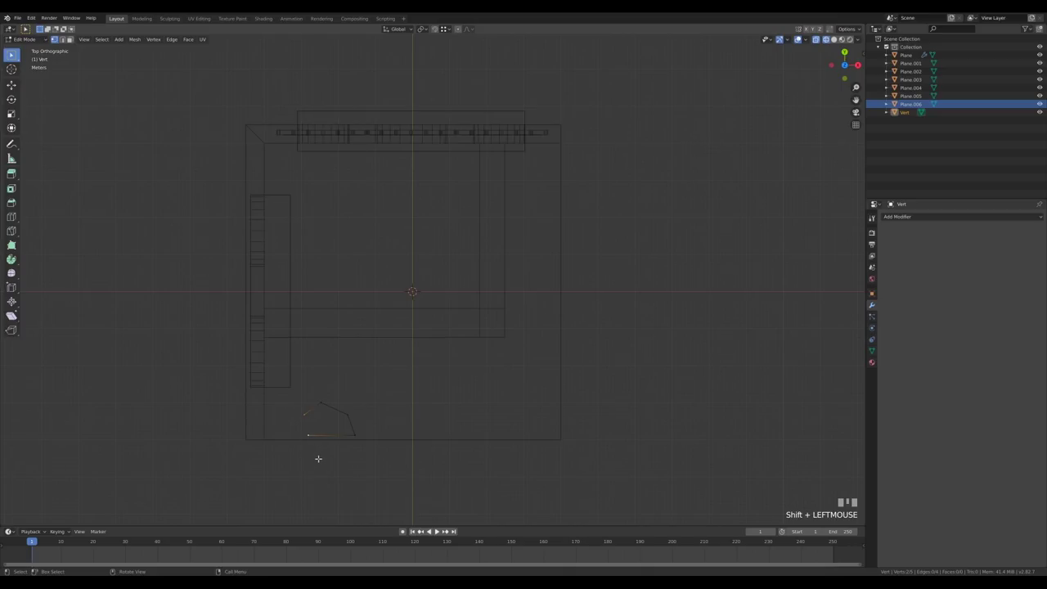
- Extend the irregular stone outline with another point
key(f)
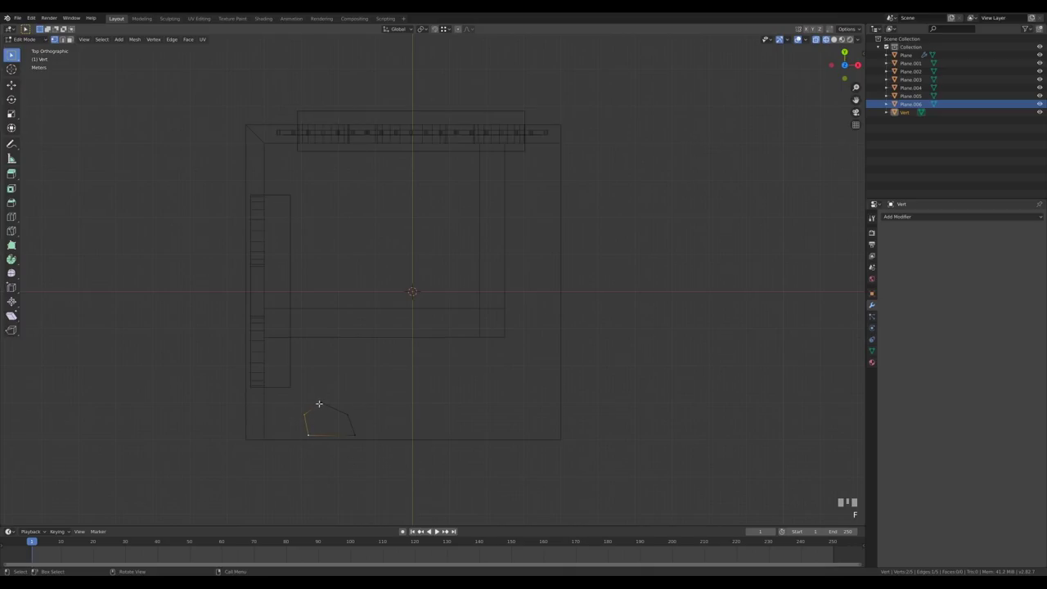
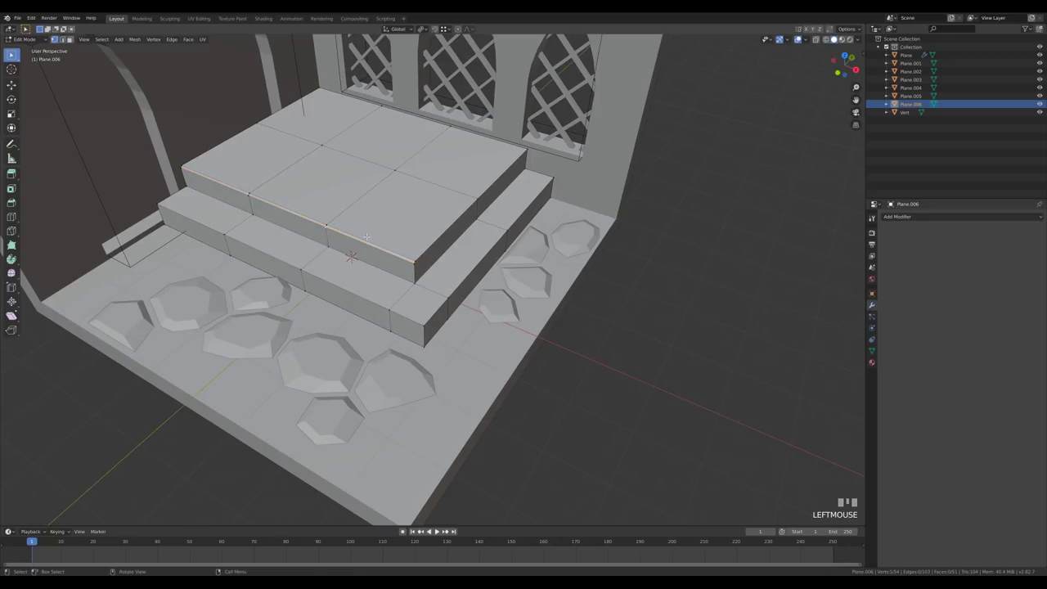
- Slide and nudge the platform's top-tier edge vertices for a worn, uneven look
key(g)
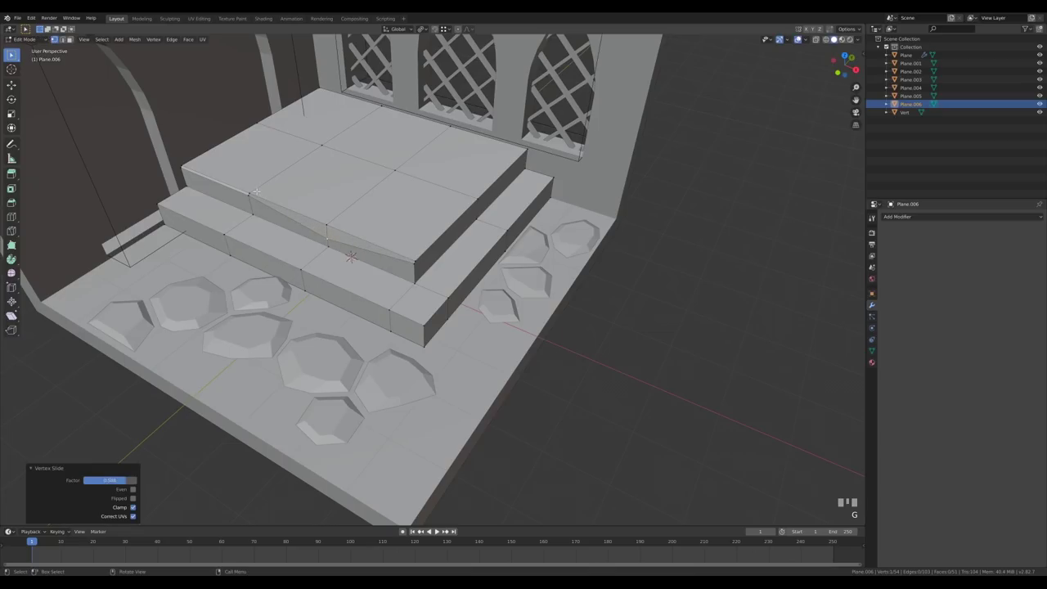
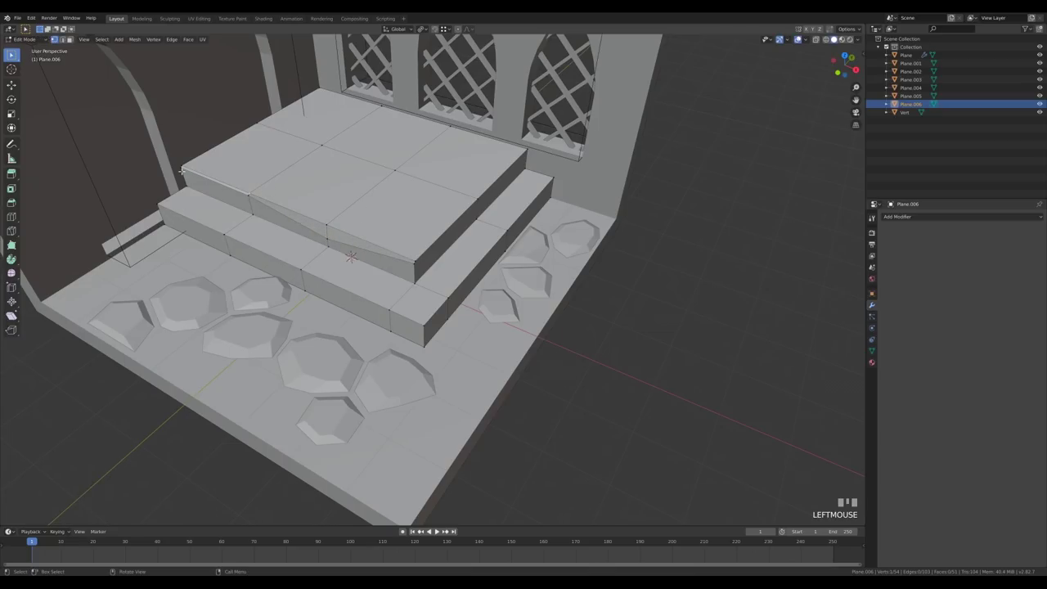
key(g)
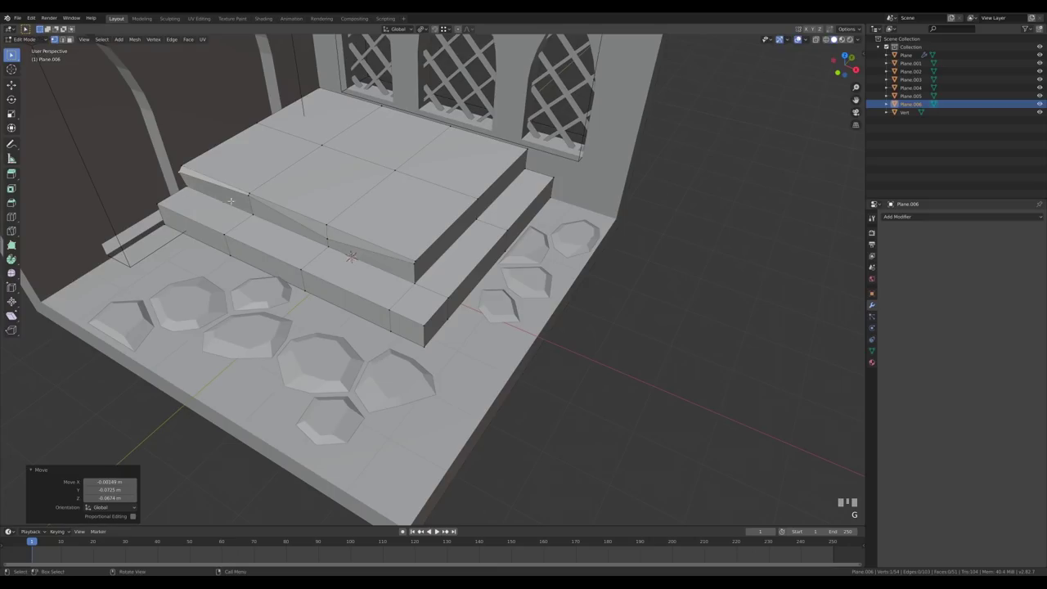
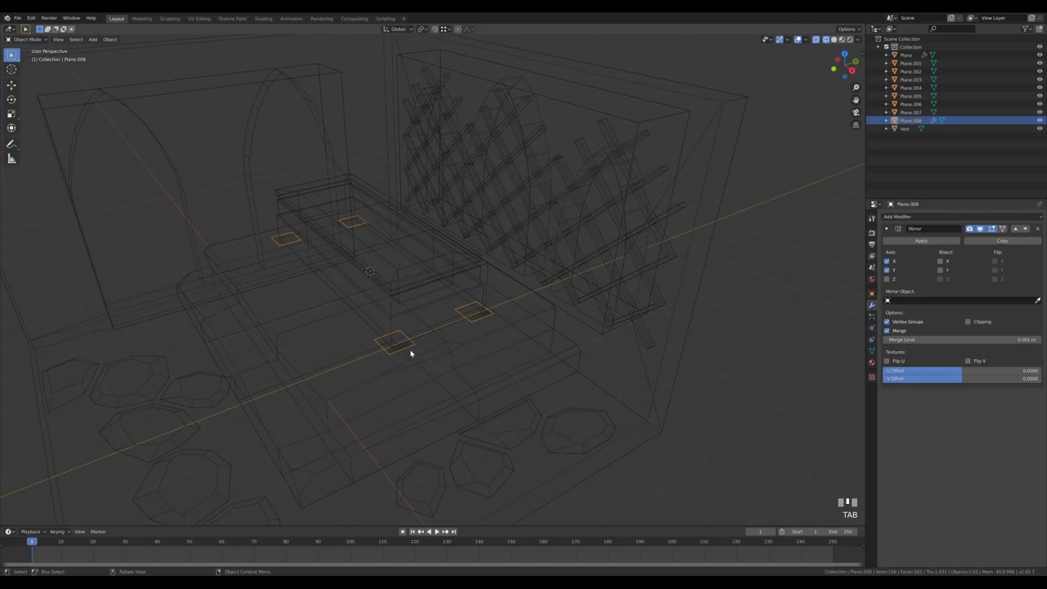
- Extrude the square plane's face upward into a corner pillar in Front view
drag(359, 320, 412, 320)
key(Tab)
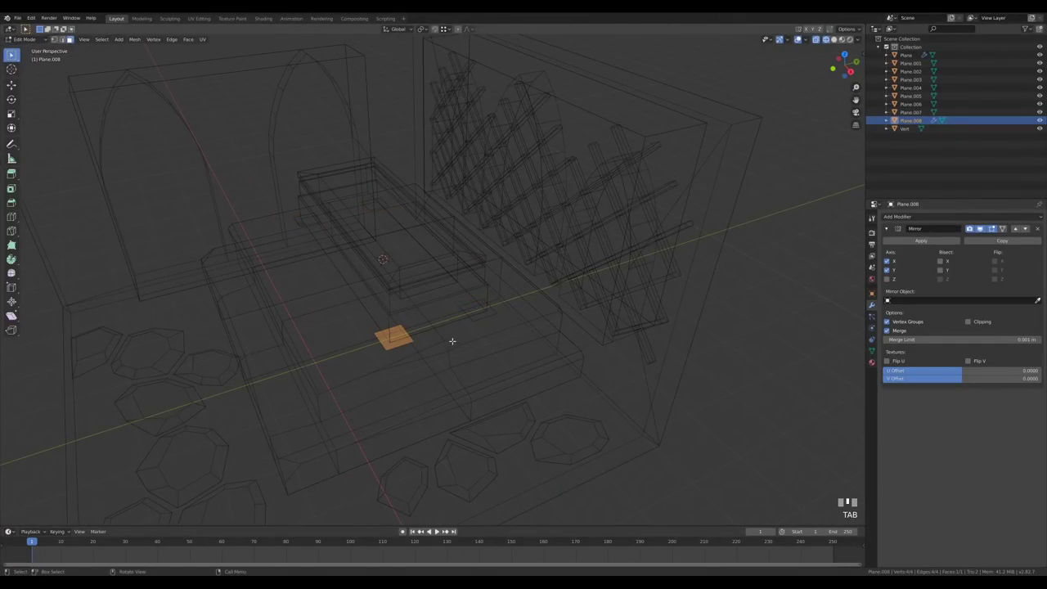
key(KP_1)
scroll(up, 3)
key(e)
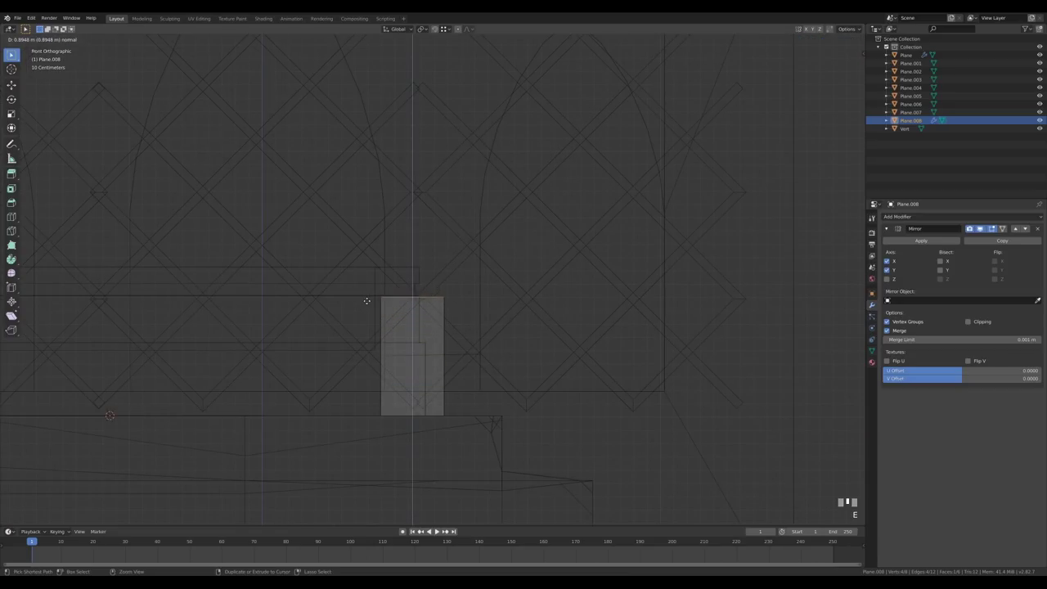
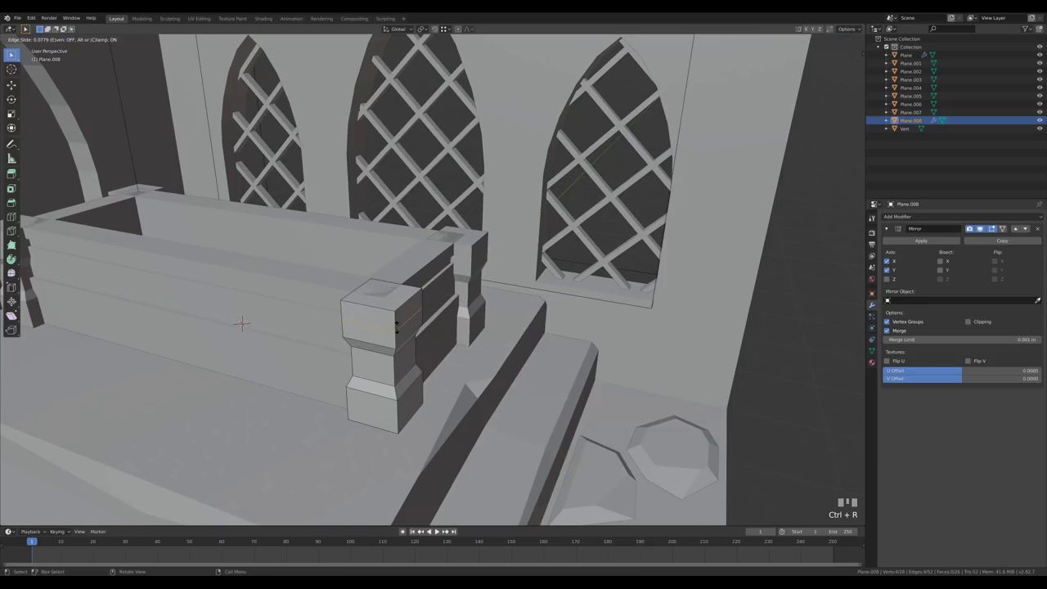
- Bevel the pillar loops and shrink the bevelled band inward
key(ctrl+b)
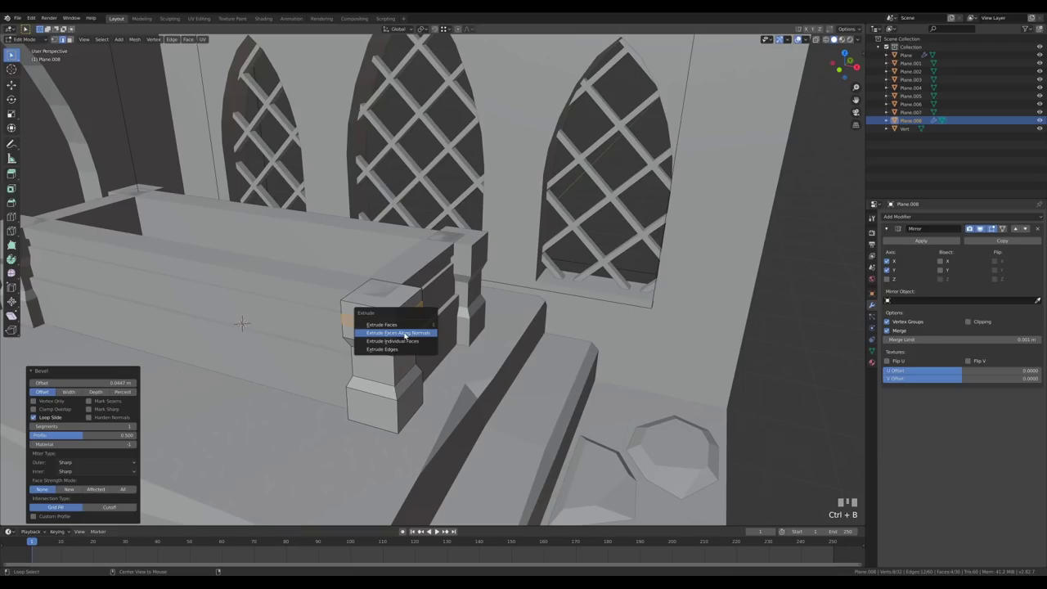
key(alt+e)
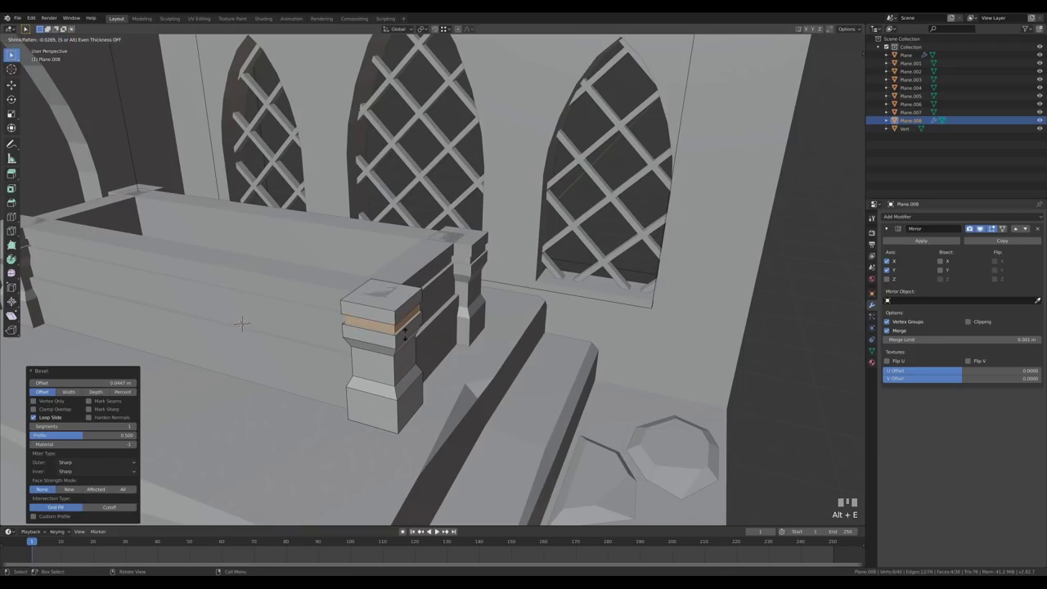
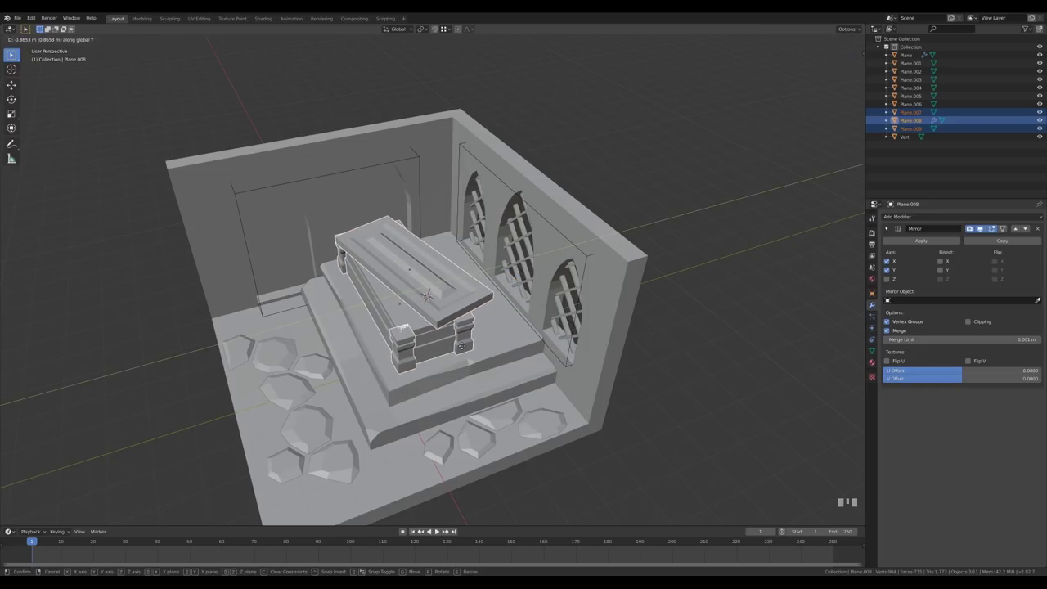
- Orbit and zoom out to frame the whole tomb room diorama
drag(460, 350, 802, 38)
scroll(down, 3)
scroll(up, 3)
scroll(down, 3)
- Reset the 3D cursor placement point to the world origin
key(shift+s)
key(shift+a)
key(s)
click(803, 38)
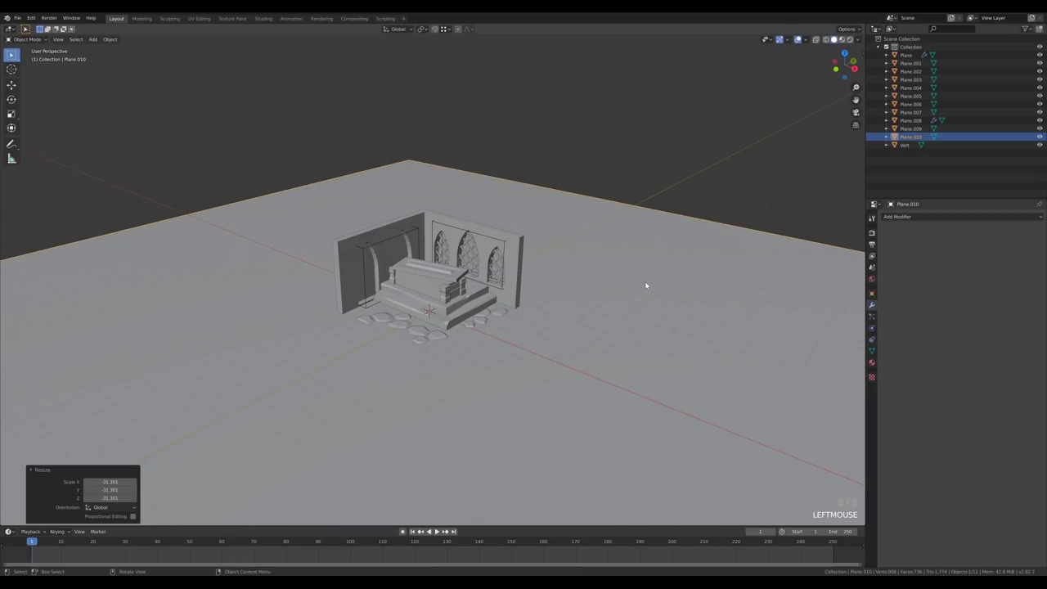
- Bring up the IsoCam sidebar for isometric camera creation
key(n)
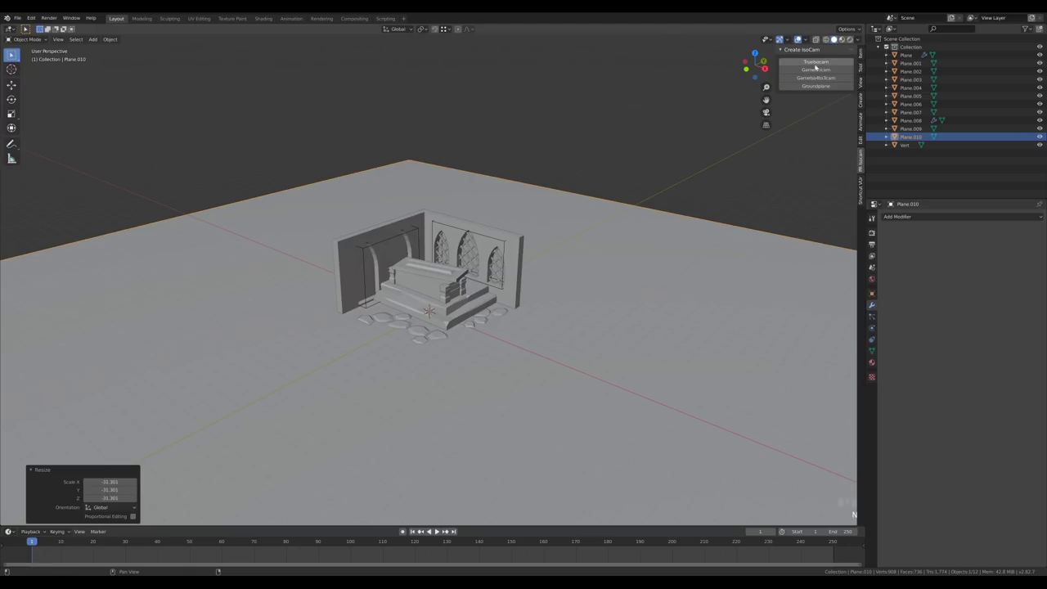
- Add a GameIsoCam isometric camera, look through it and raise it along Z to frame the room
drag(833, 72, 644, 331)
key(KP_0)
scroll(up, 3)
key(g)
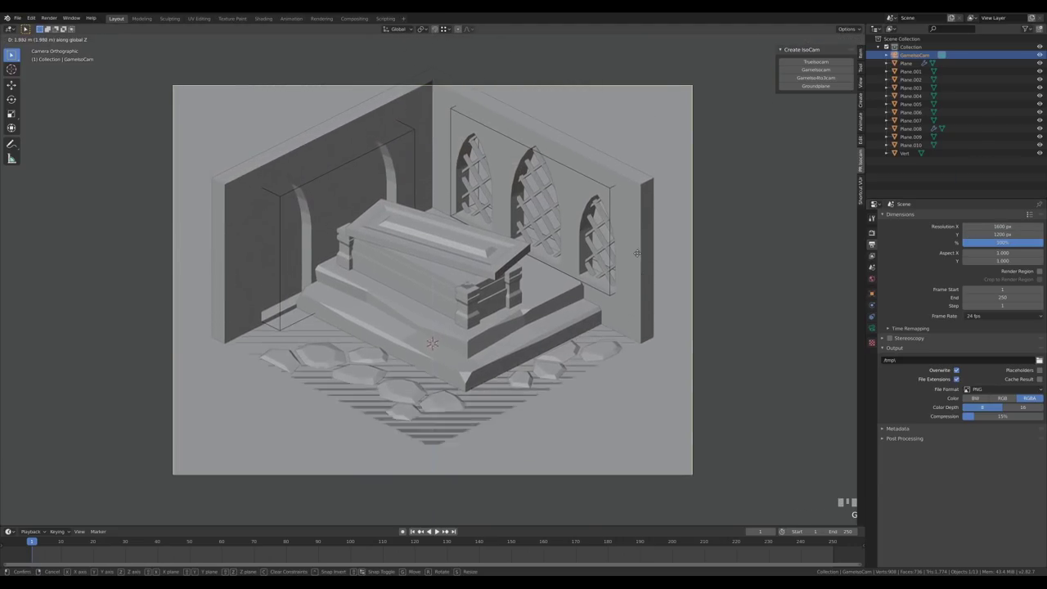
click(659, 232)
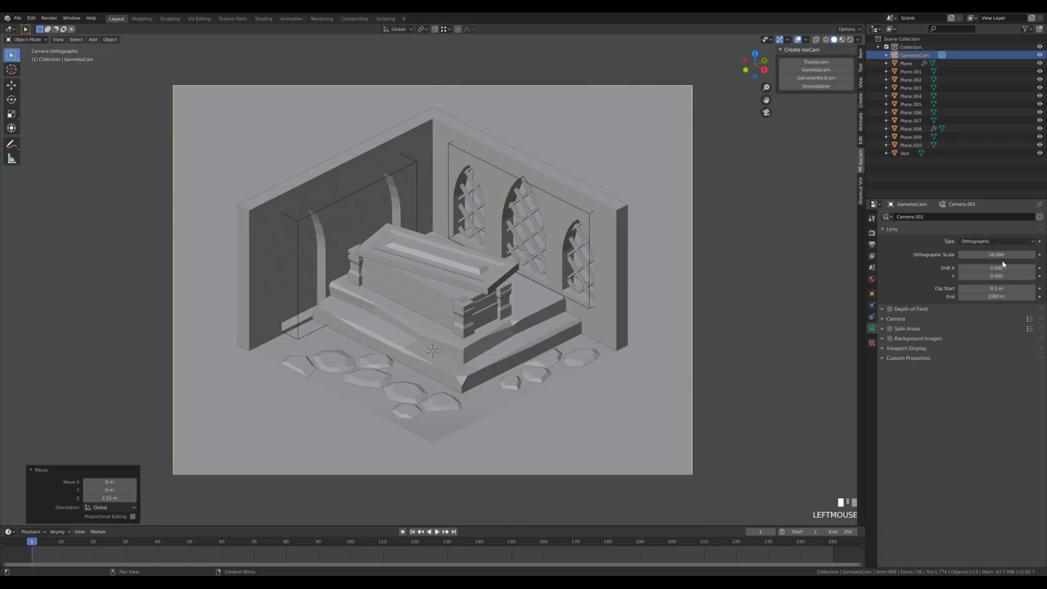
- Lower the ground plane along Z and nudge the camera height to fit the diorama in frame
drag(654, 349, 669, 215)
scroll(down, 3)
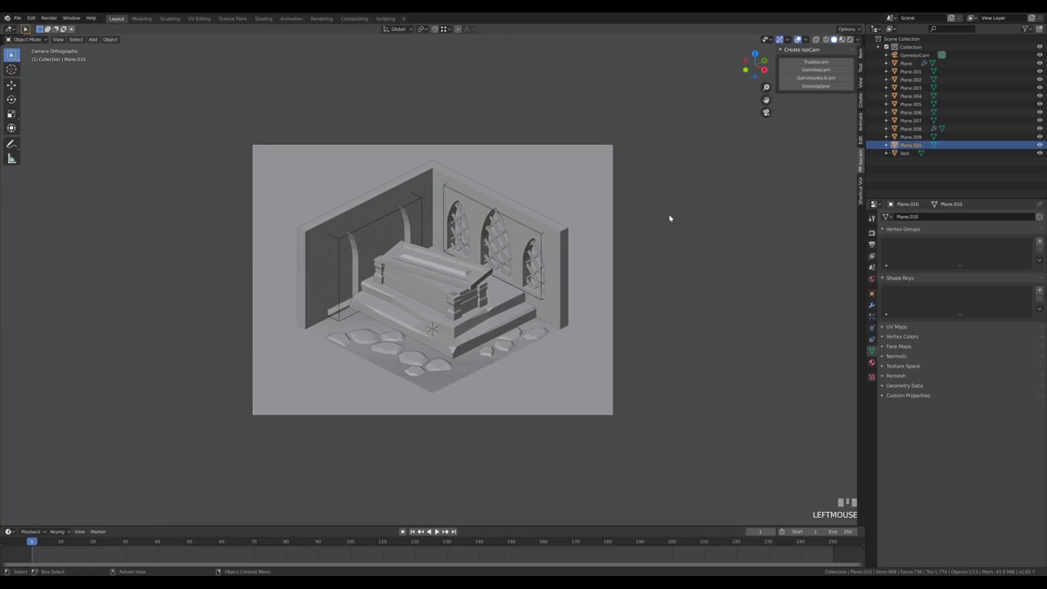
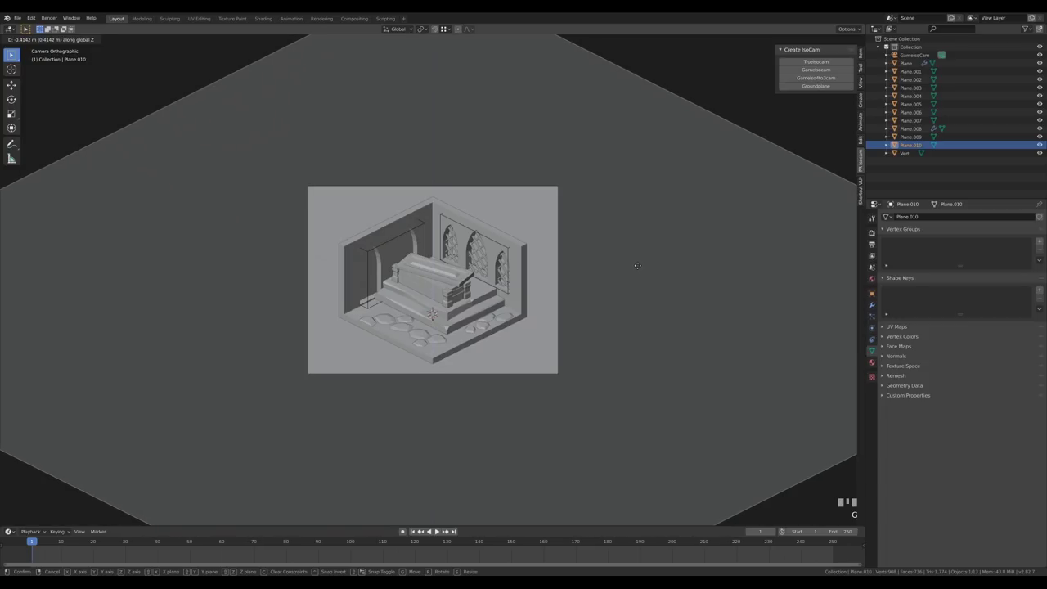
click(564, 225)
key(g)
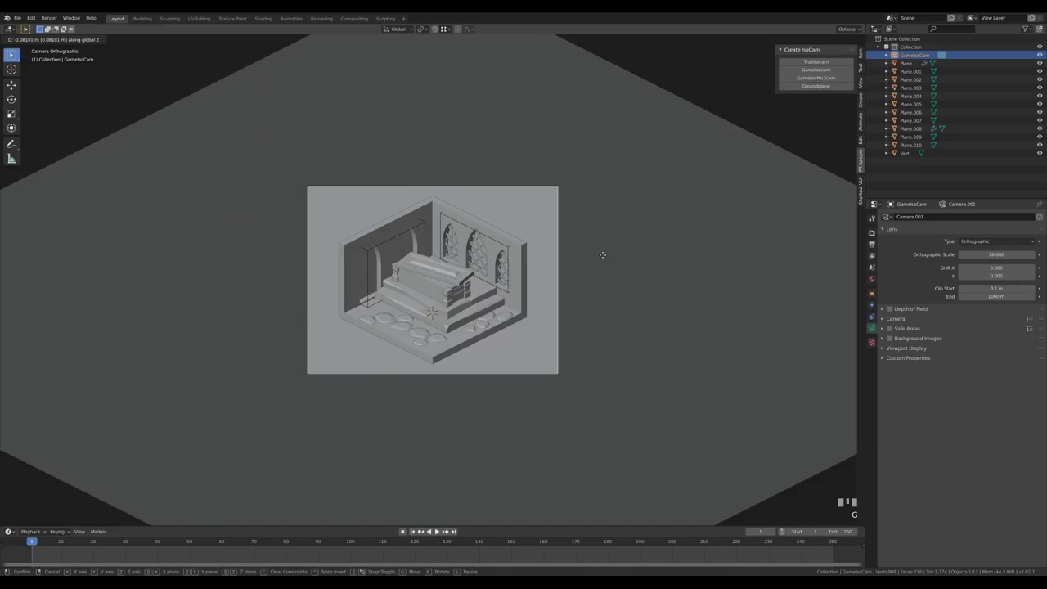
click(563, 309)
scroll(up, 3)
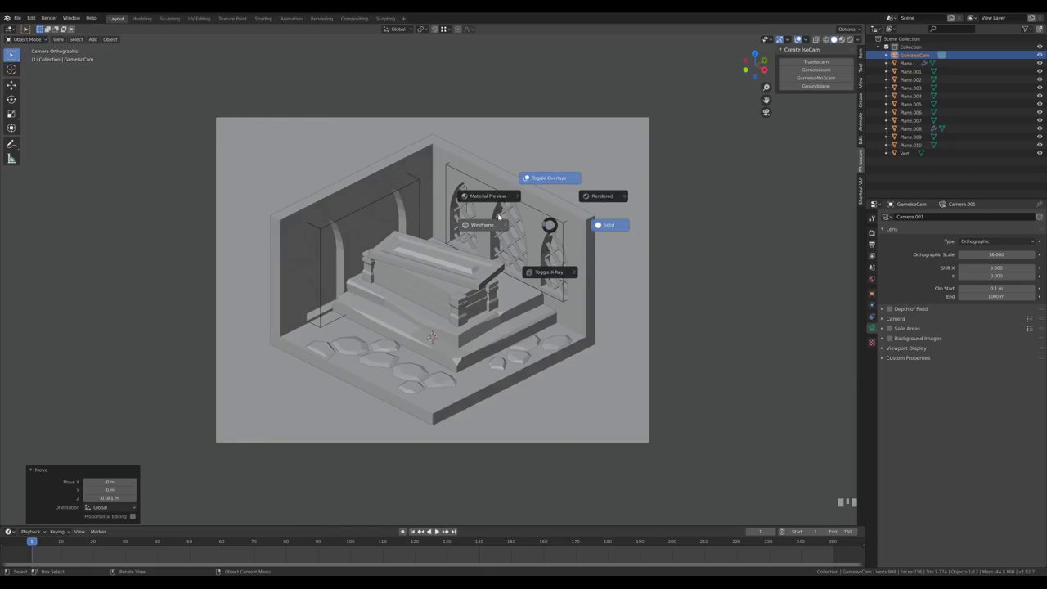
- Preview in Rendered shading and add an area light, raising it above the room
key(z)
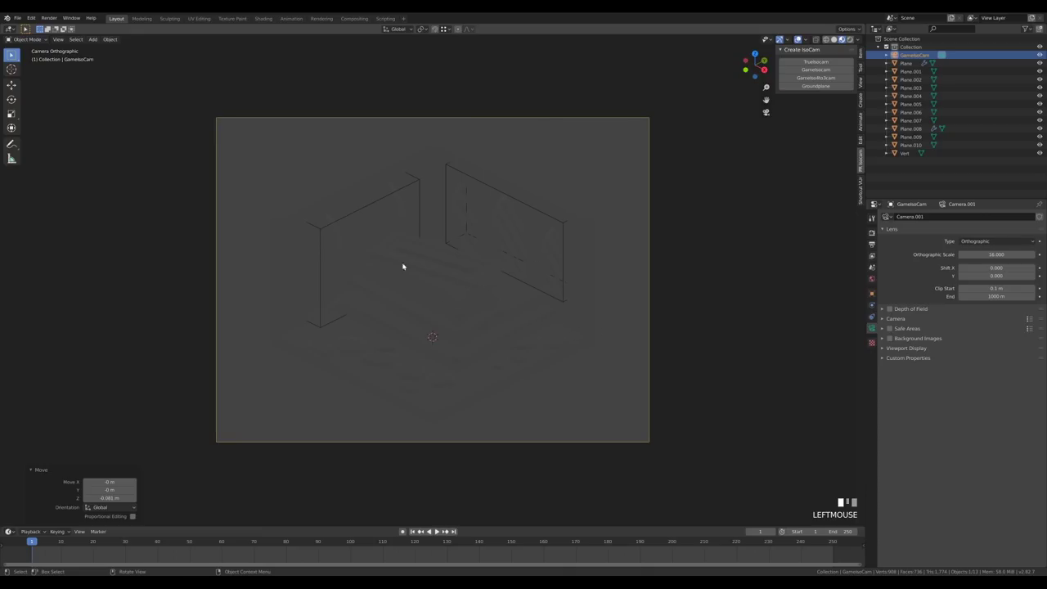
scroll(down, 3)
scroll(up, 3)
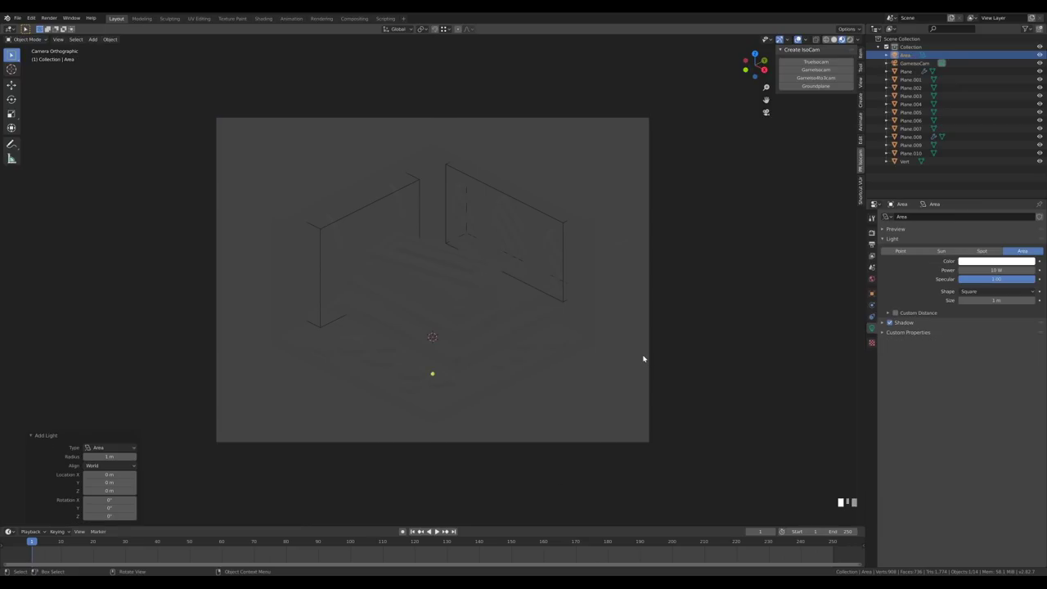
key(g)
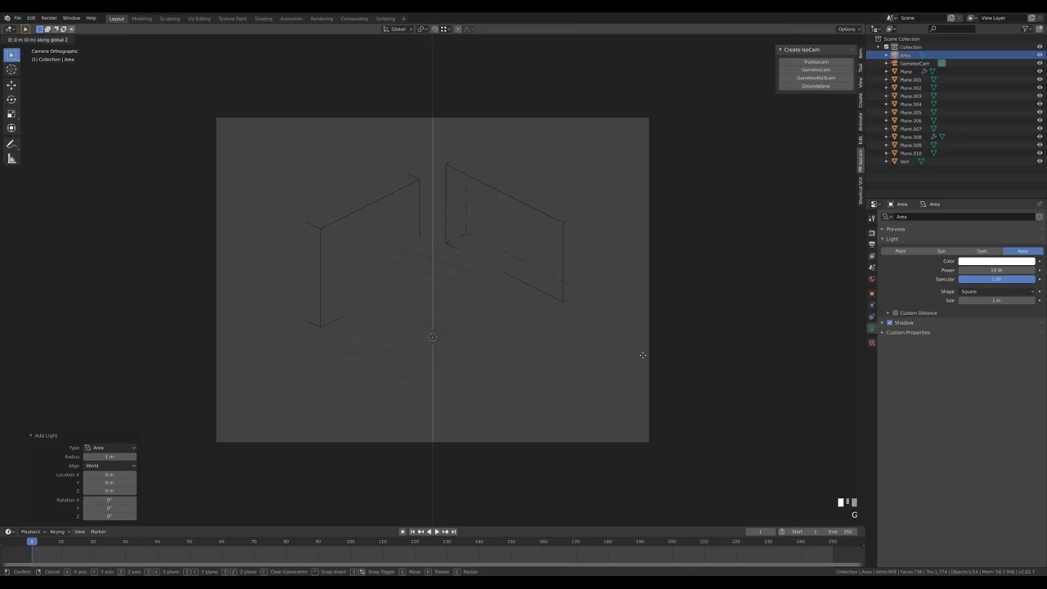
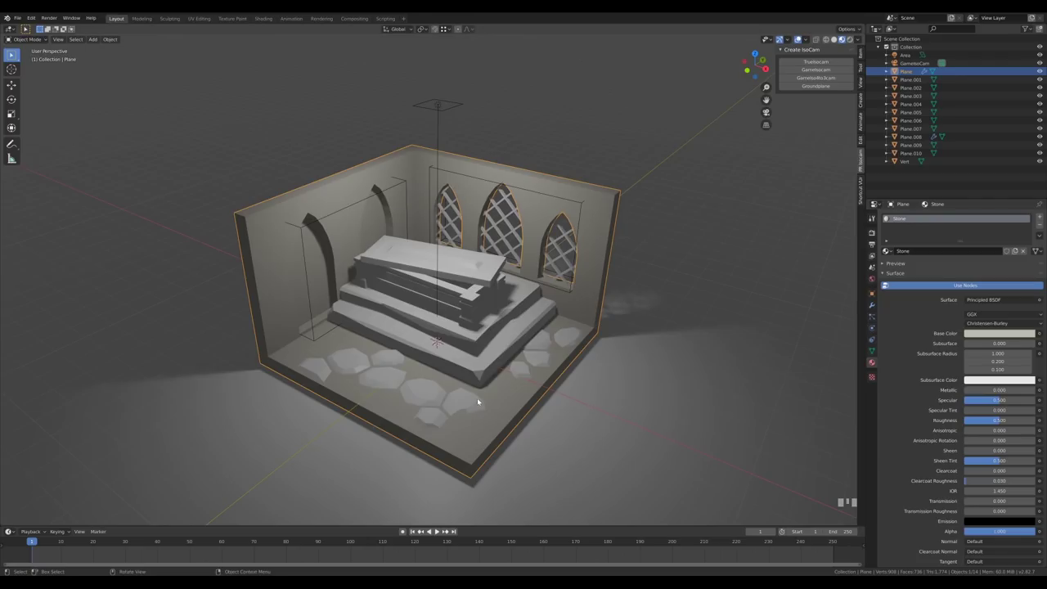
- Give the floor stones a Stone.001 copy of the material and darken its colour value
click(480, 399)
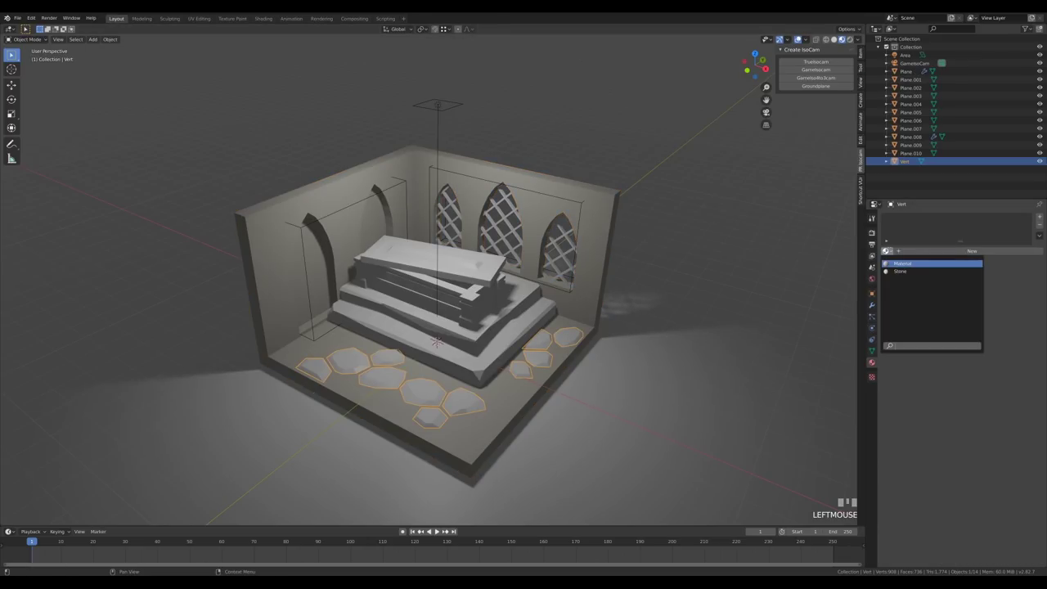
drag(909, 270, 1041, 230)
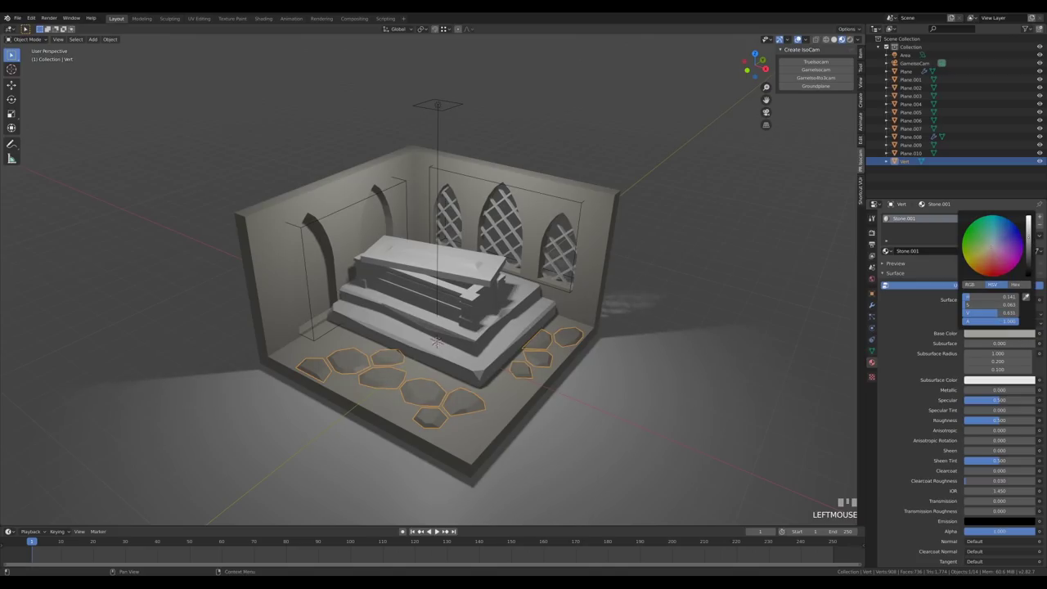
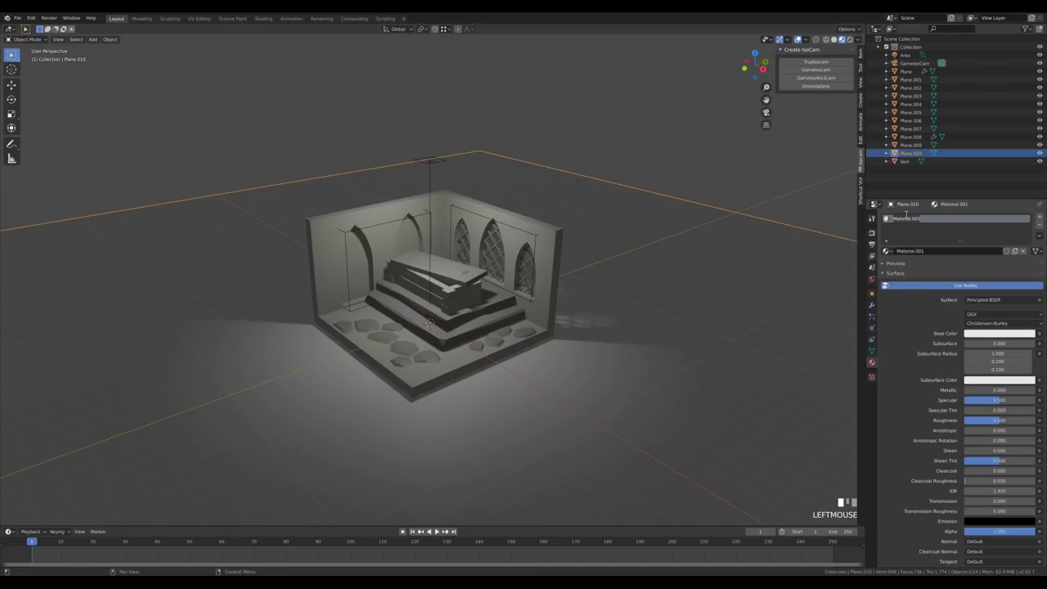
- Name the ground plane material Bg and drag its base colour down to nearly black (~0.11)
key(g)
drag(910, 215, 1030, 247)
key(Return)
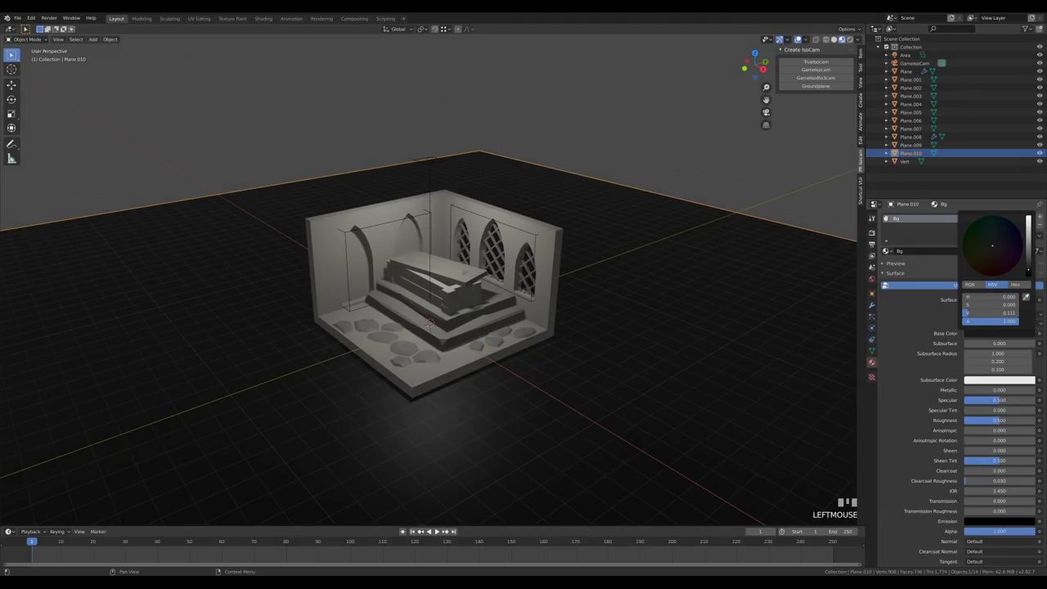
drag(624, 141, 444, 169)
- Select the area light and raise its power to about 272.8 W
click(444, 169)
drag(578, 189, 594, 235)
key(r)
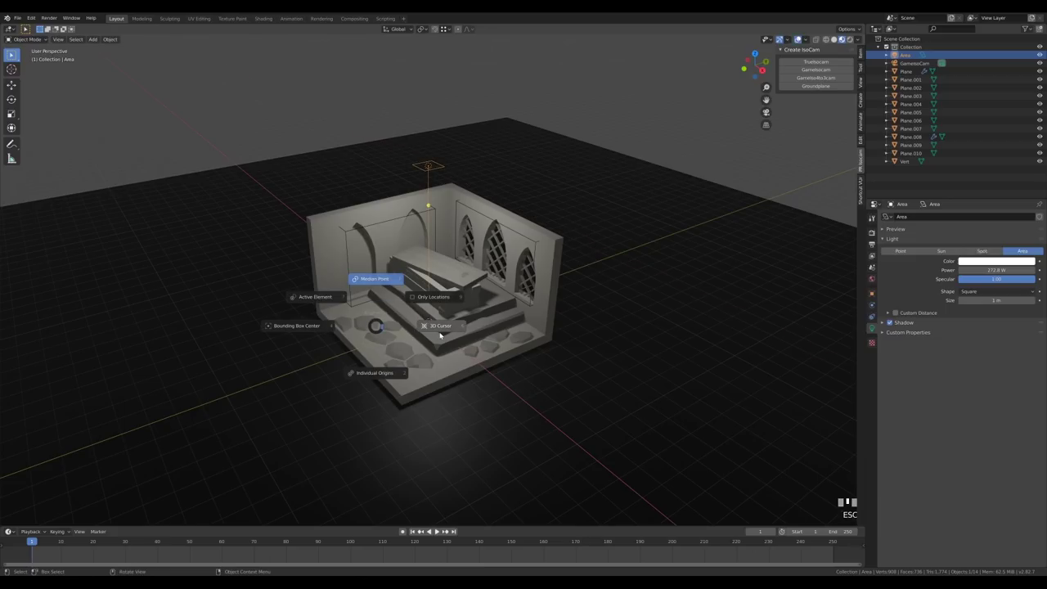
- Set the rotation pivot and tilt the area light 45° around X and 45° around Z
key(.)
key(r)
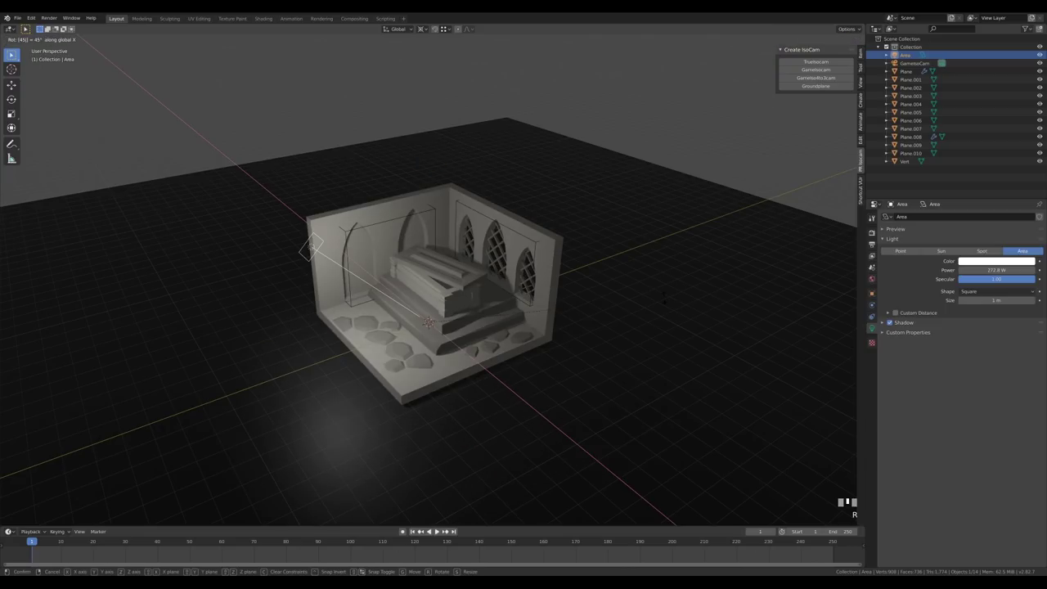
key(KP_Enter)
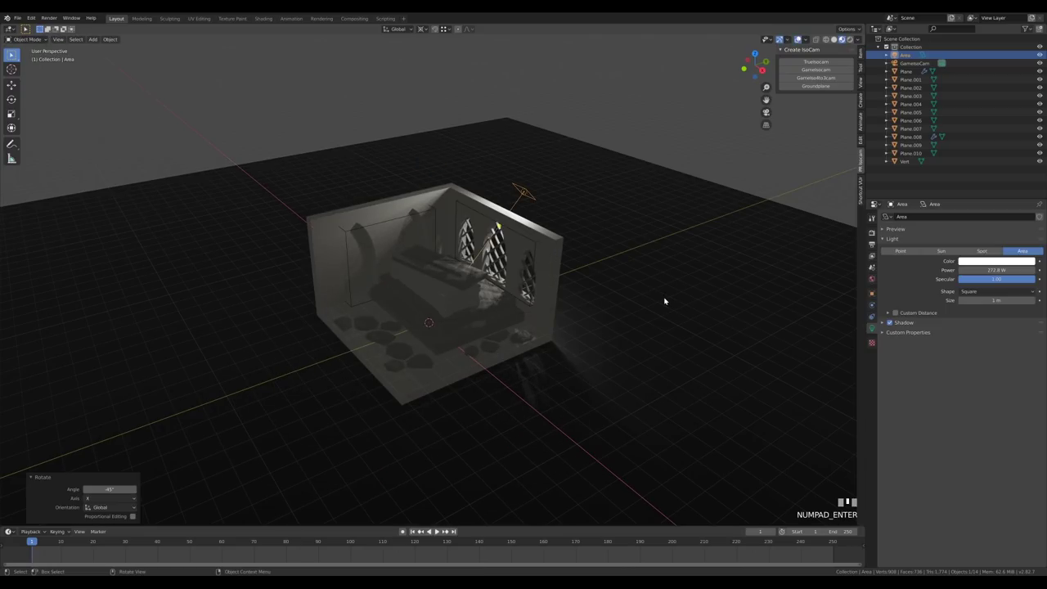
key(r)
key(KP_Enter)
middle_click(528, 362)
- Pull the light back along its local Z, enlarge its size and check the result through the camera
key(g)
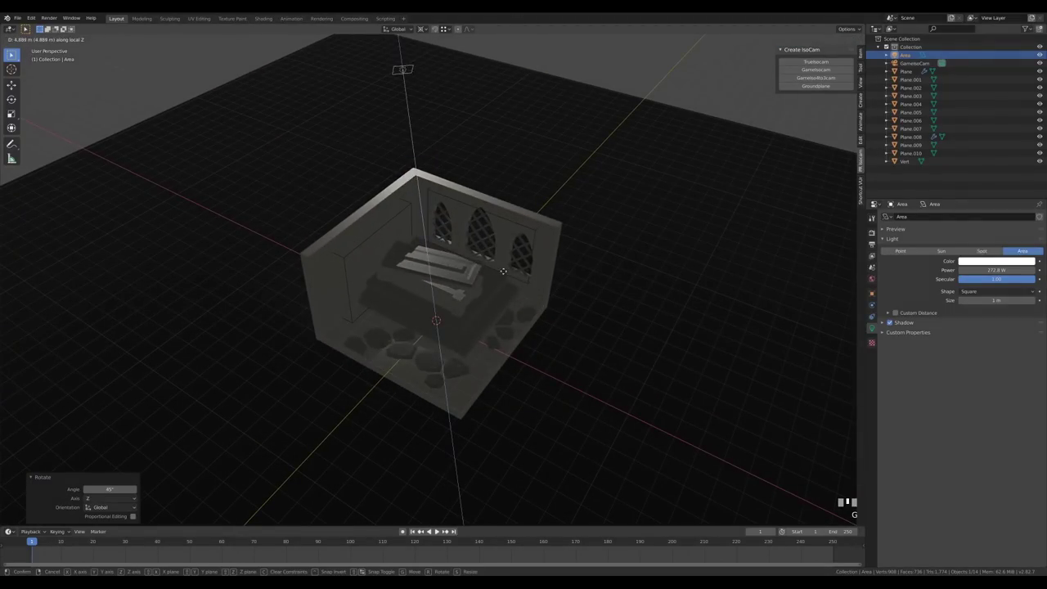
click(501, 263)
middle_click(514, 287)
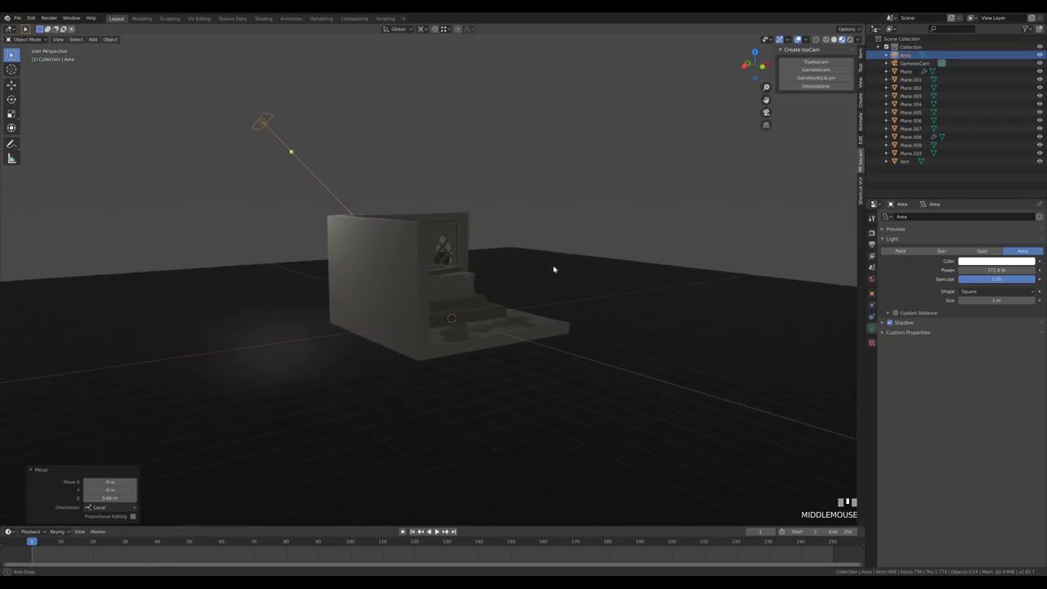
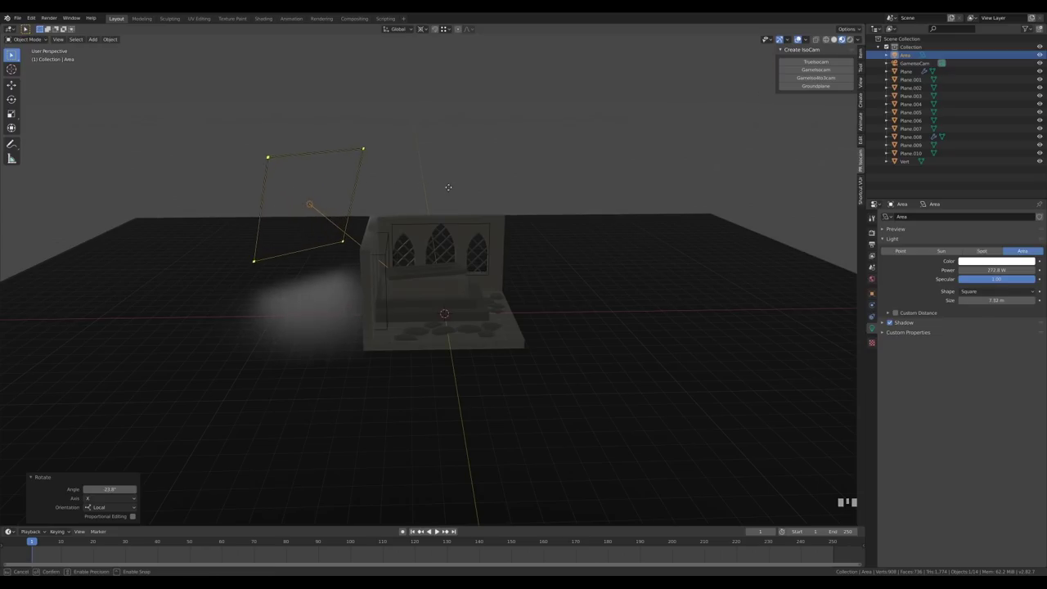
drag(367, 324, 517, 353)
key(KP_0)
scroll(down, 3)
key(g)
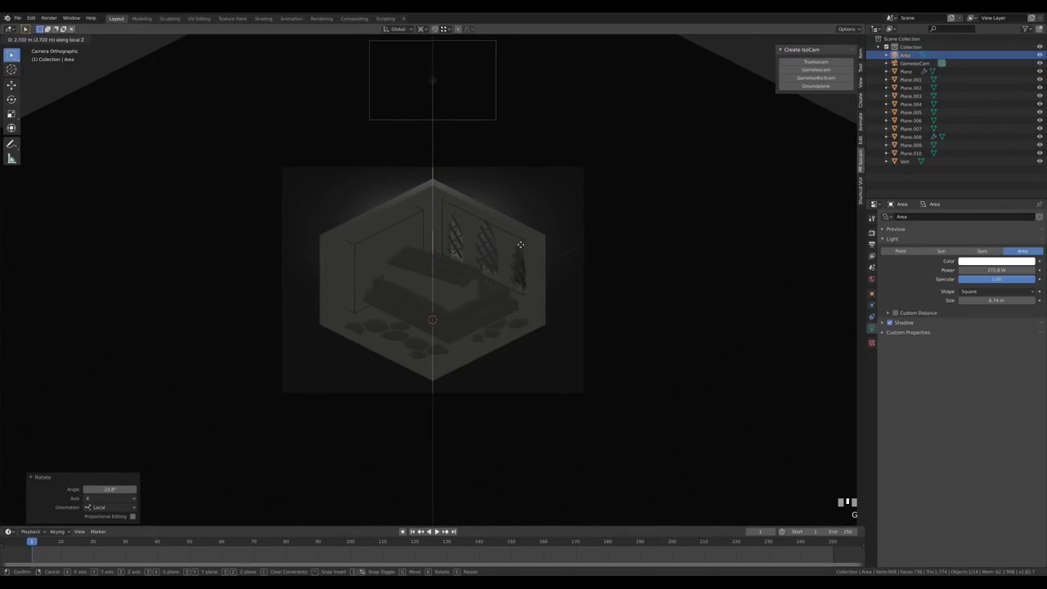
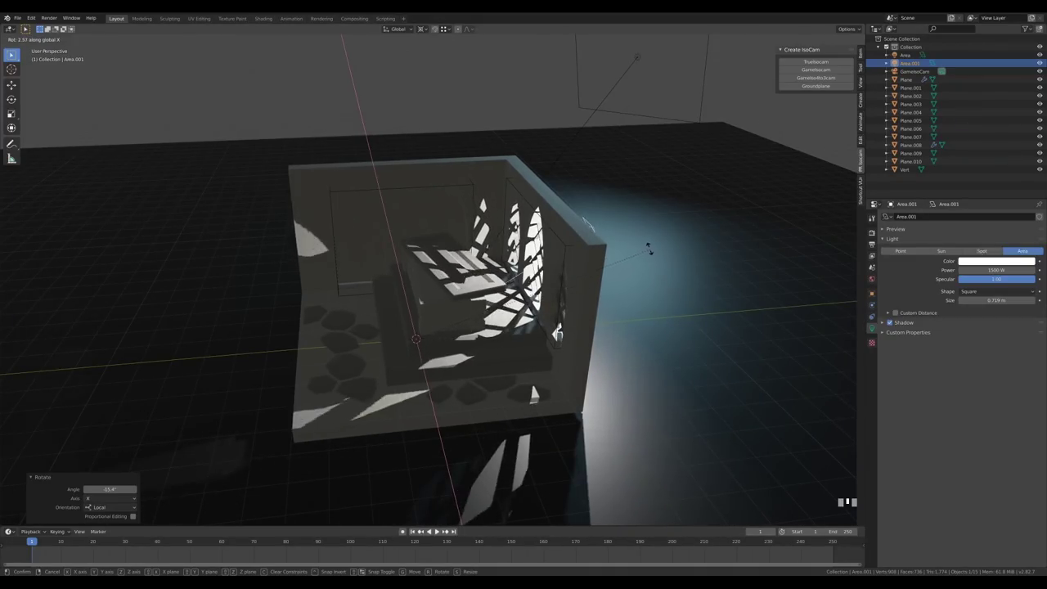
- Rotate the second area light around Z so lattice window shadows fall across the tomb and floor
drag(655, 256, 718, 302)
drag(718, 302, 735, 307)
key(r)
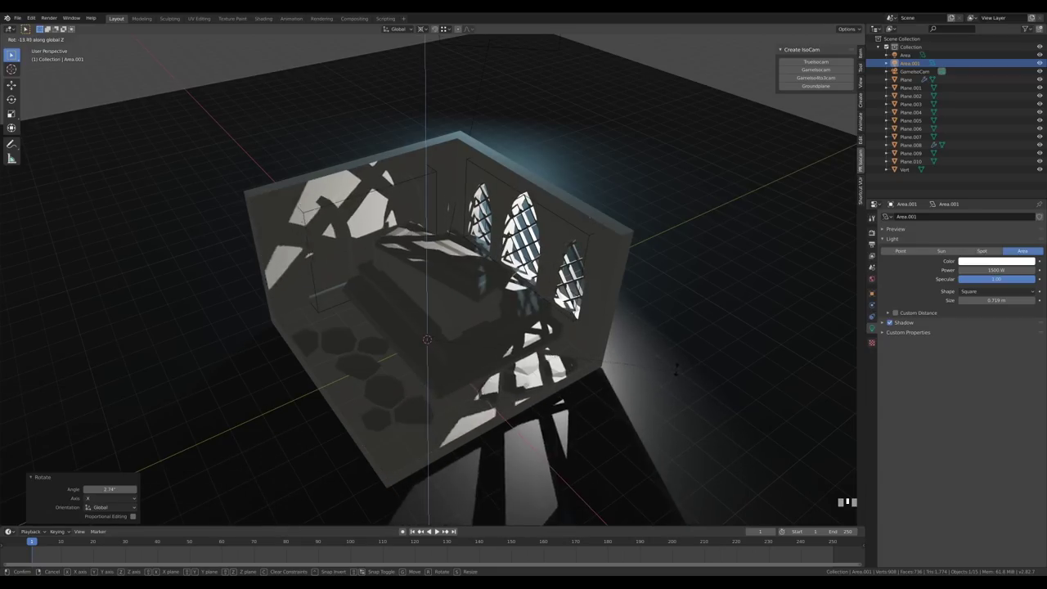
drag(678, 372, 589, 384)
drag(588, 383, 547, 298)
scroll(down, 3)
scroll(up, 3)
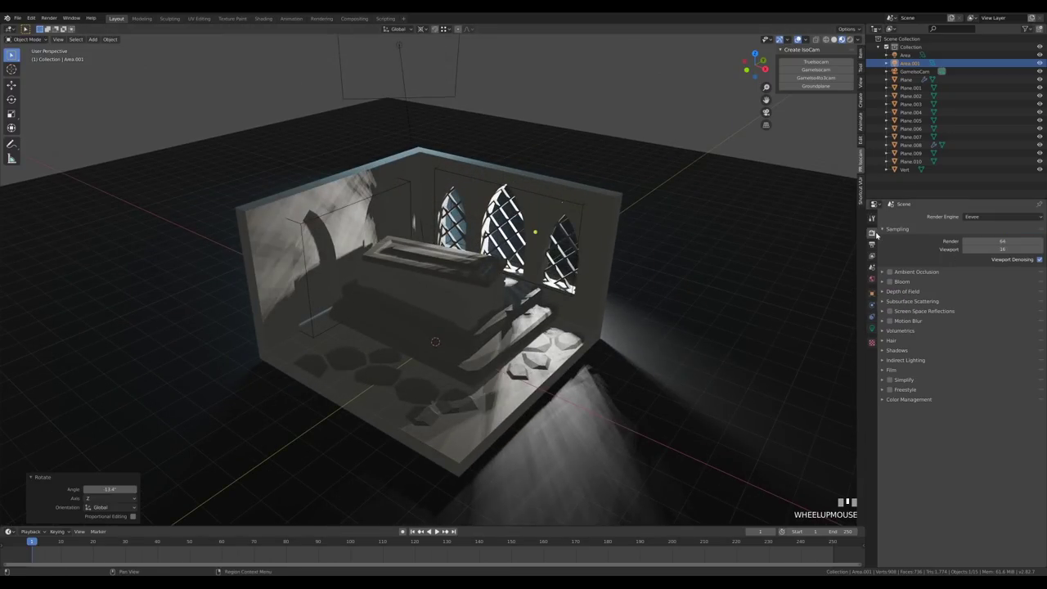
- In Eevee render settings turn off Soft Shadows and enable Ambient Occlusion, Bloom and Screen Space Reflections
click(609, 205)
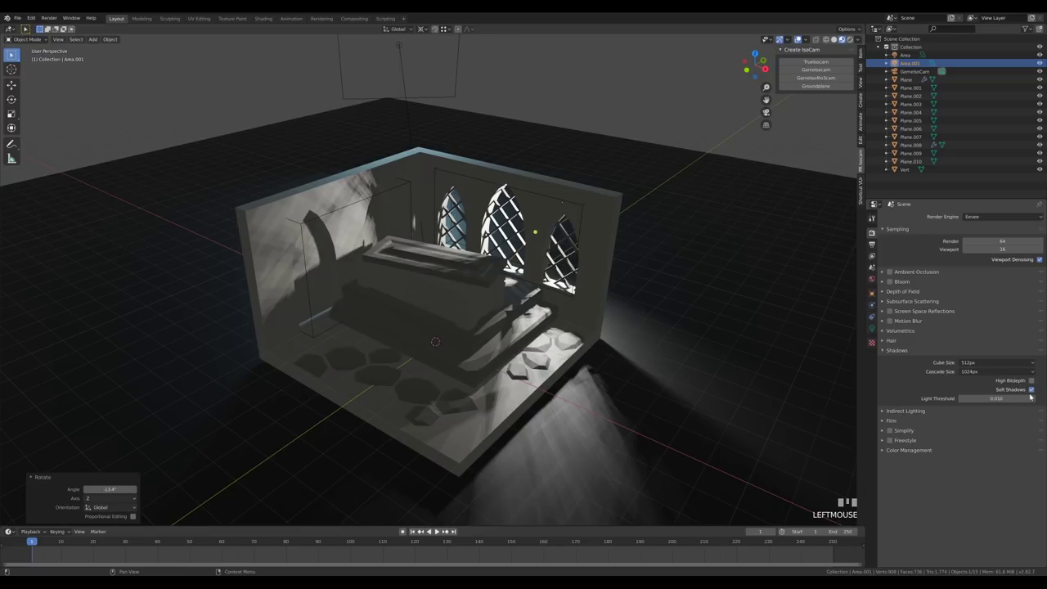
click(1036, 391)
click(891, 312)
drag(891, 284, 896, 269)
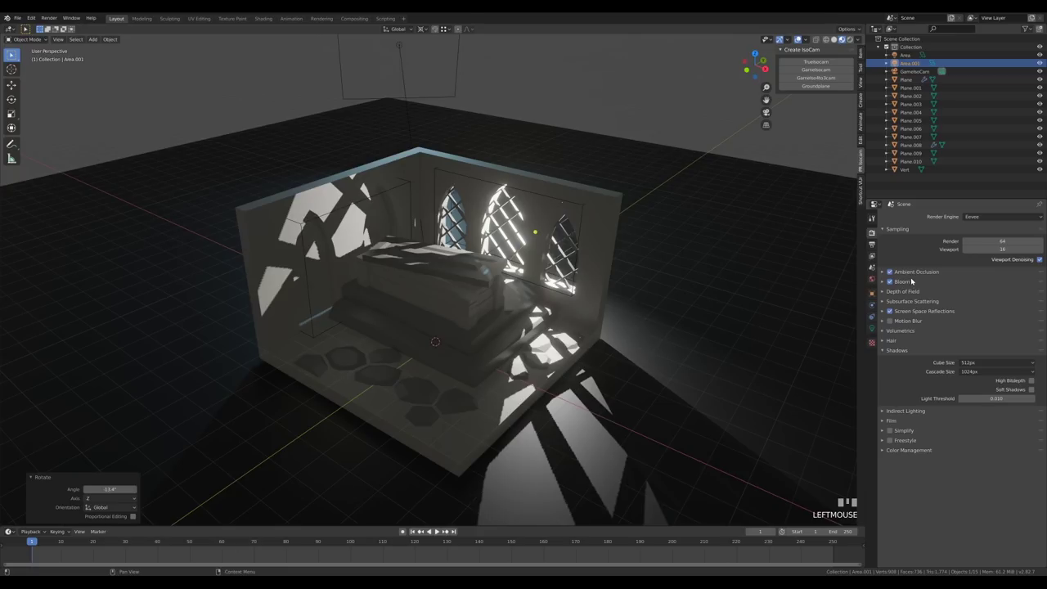
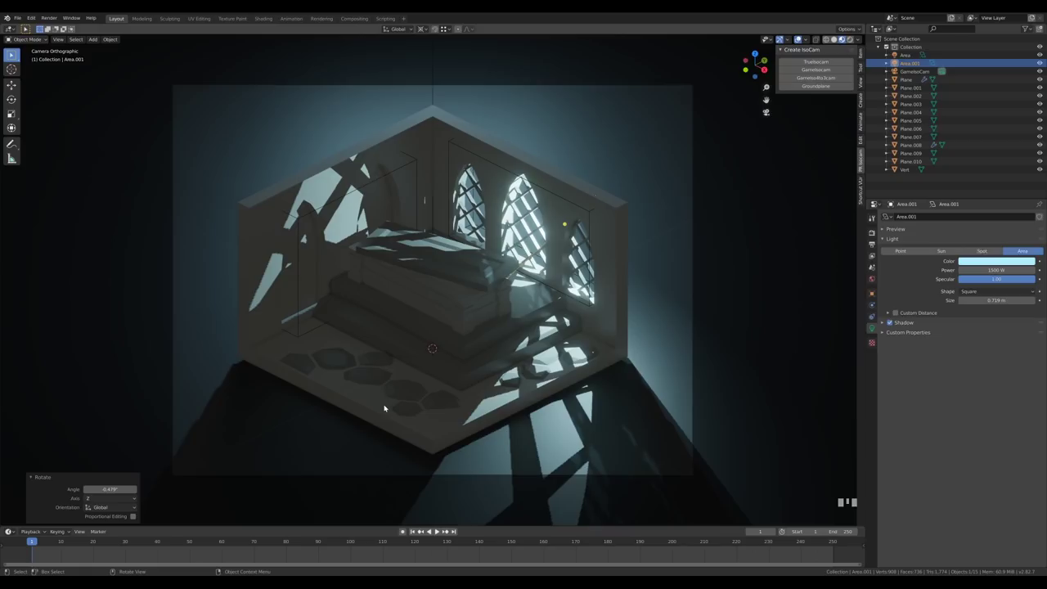
- Scroll the viewport before bringing up the Add menu for a new mesh
scroll(down, 3)
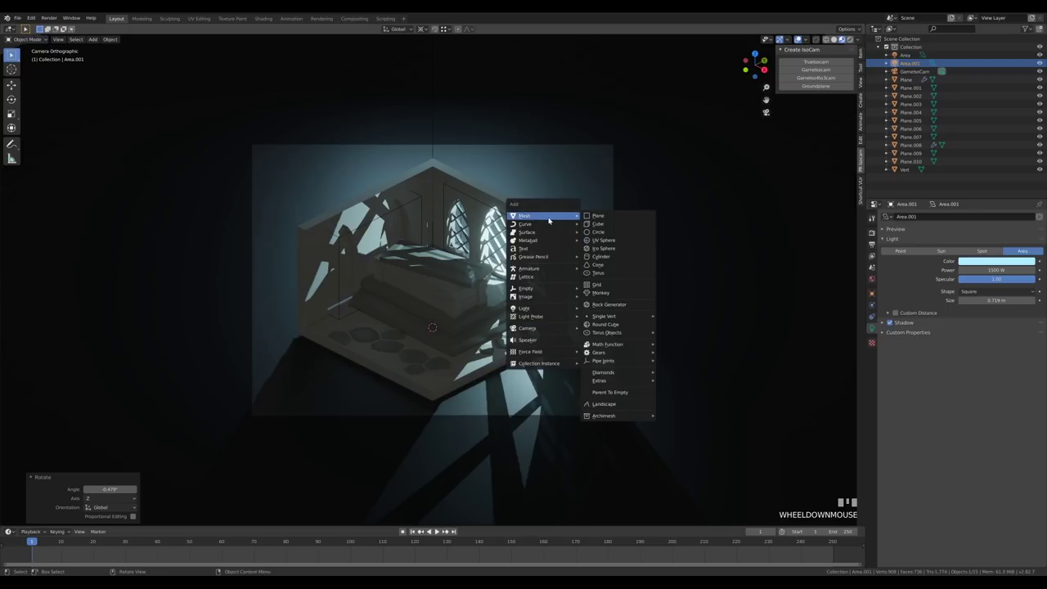
- Add a cube scaled up to enclose the whole room and name it Fog
key(shift+a)
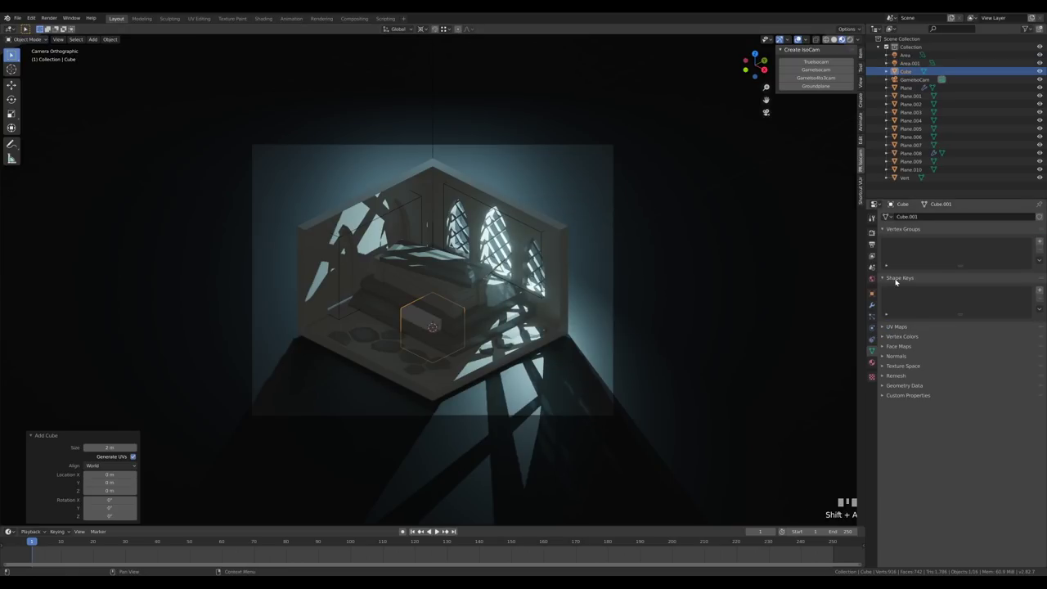
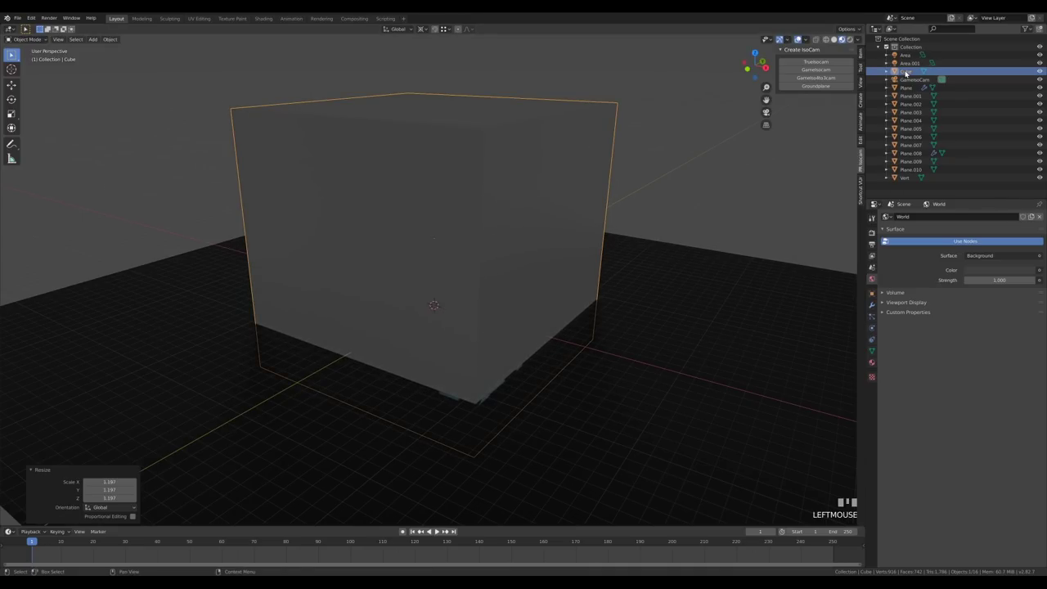
drag(909, 71, 918, 231)
key(Return)
- Create a new Fog material on the cube with its Surface shader set to None
click(918, 219)
drag(889, 217, 890, 316)
key(Return)
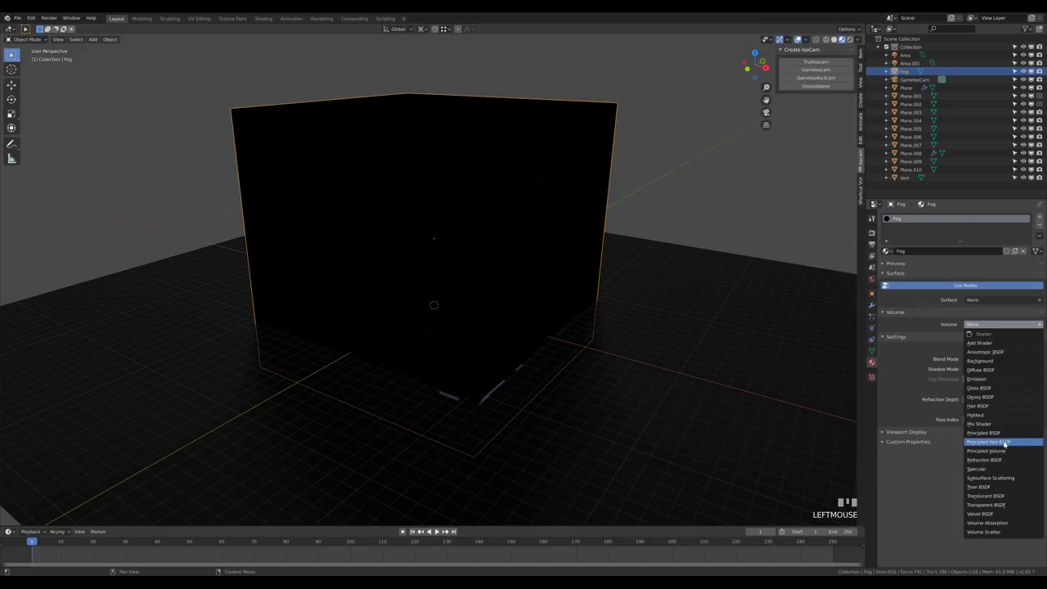
- Set the Fog volume to Principled Volume at density 0.1 and shrink the cube slightly
drag(1008, 451, 726, 386)
key(BackSpace)
key(KP_Enter)
key(KP_0)
key(s)
drag(505, 349, 524, 345)
scroll(up, 3)
drag(584, 318, 550, 211)
- Zoom and orbit around the scene and camera view to inspect the visible light shafts
scroll(down, 3)
scroll(up, 3)
scroll(up, 3)
scroll(down, 3)
key(KP_0)
drag(570, 245, 802, 39)
click(803, 39)
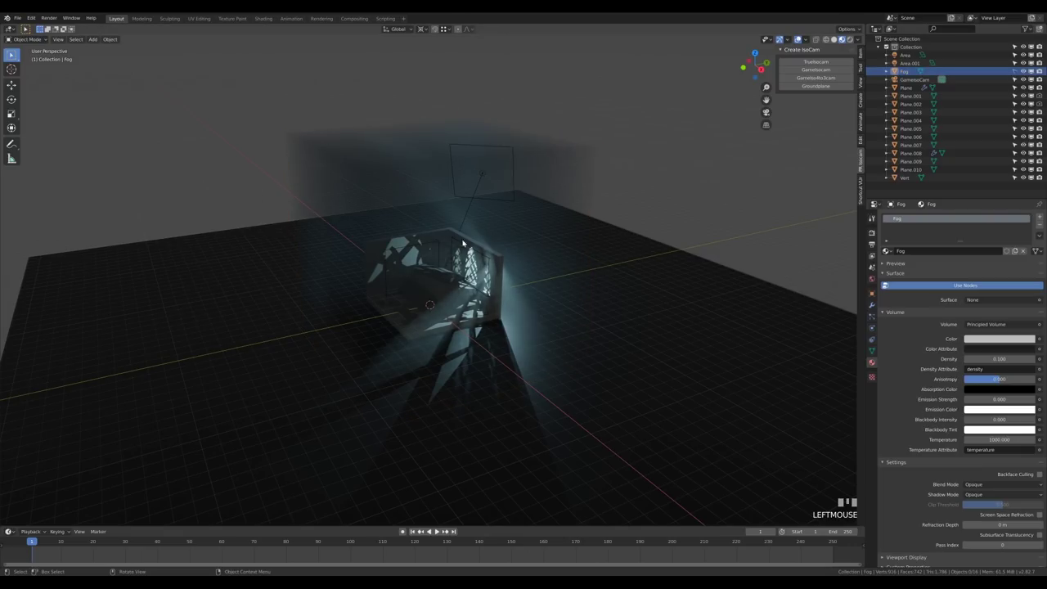
drag(595, 227, 802, 38)
- Rotate the Area.001 moonlight around Z so its beams slant diagonally, checking through the camera
click(487, 301)
scroll(up, 3)
key(r)
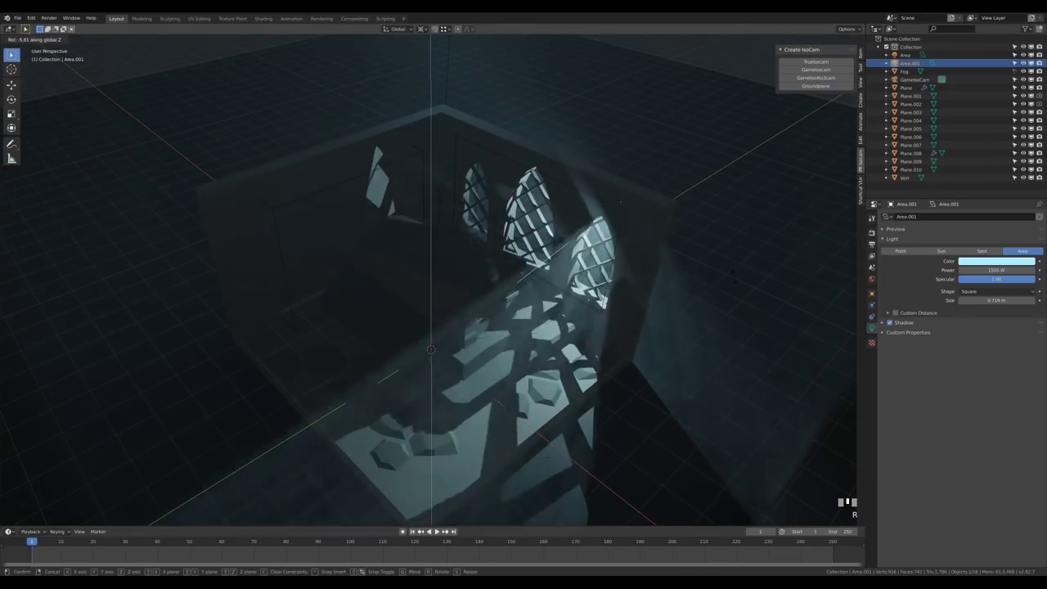
click(719, 327)
key(KP_0)
key(r)
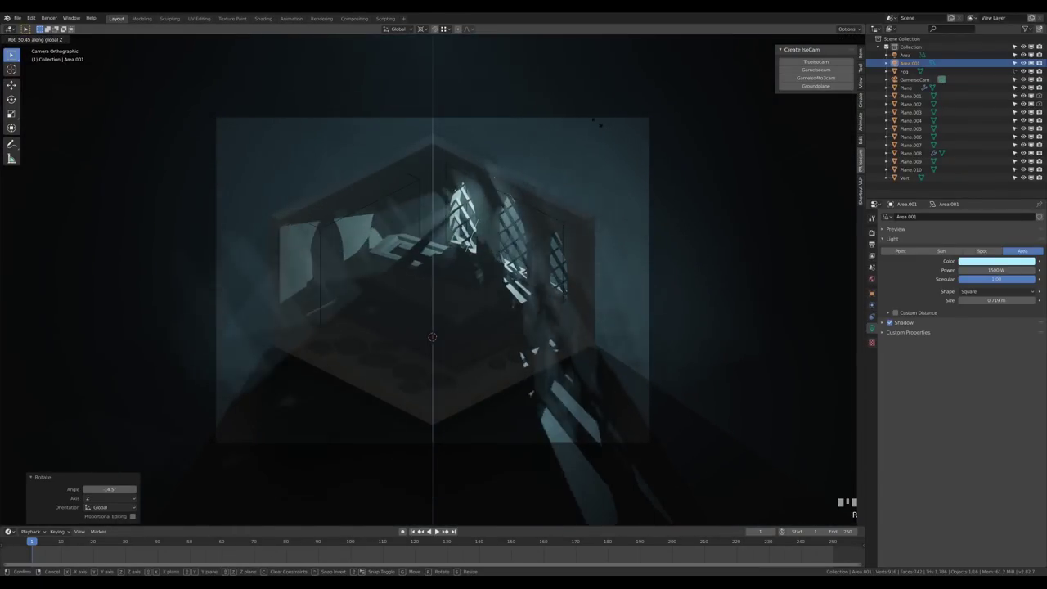
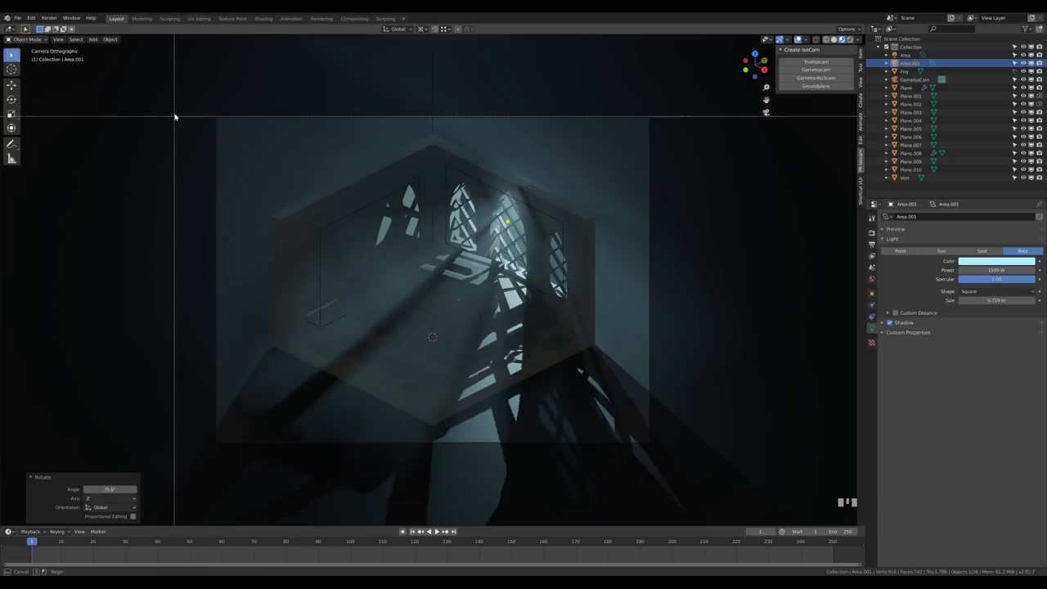
- Switch the render engine to Cycles on GPU Compute and set the moonlight size to 0.16 m
key(ctrl+b)
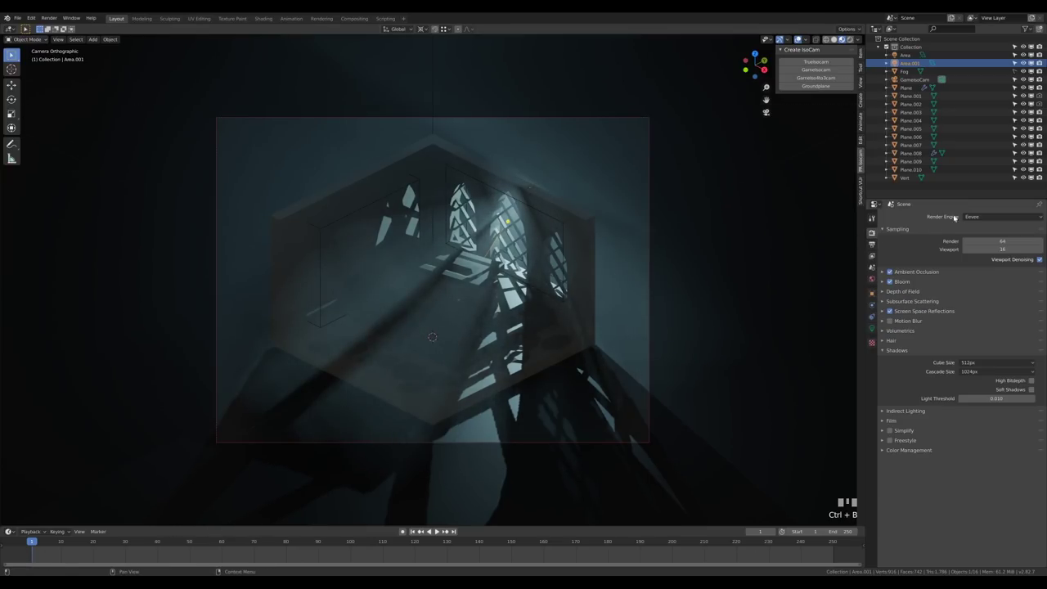
drag(995, 247, 943, 131)
key(z)
scroll(down, 3)
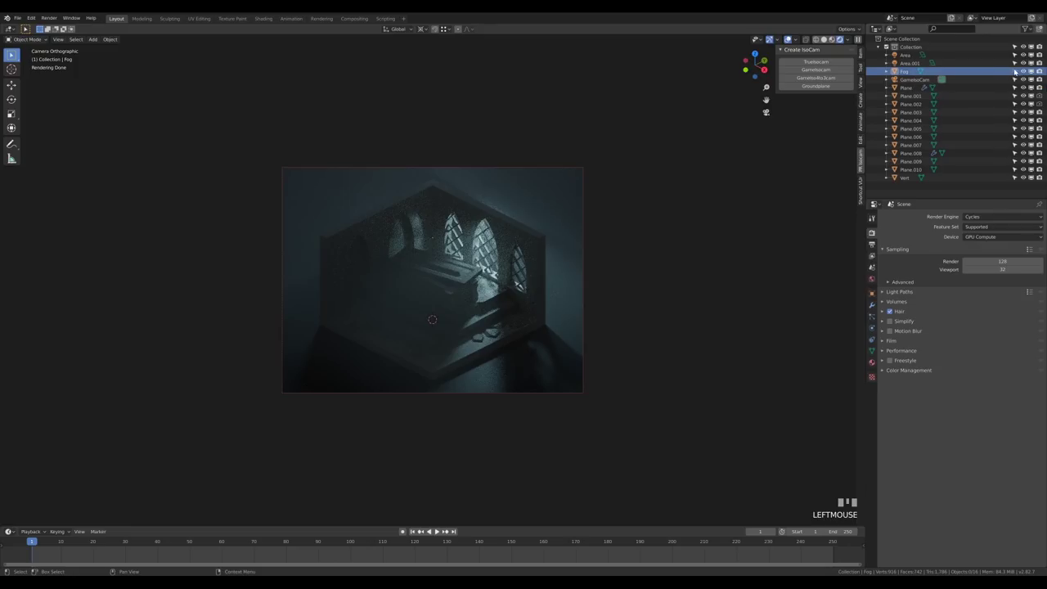
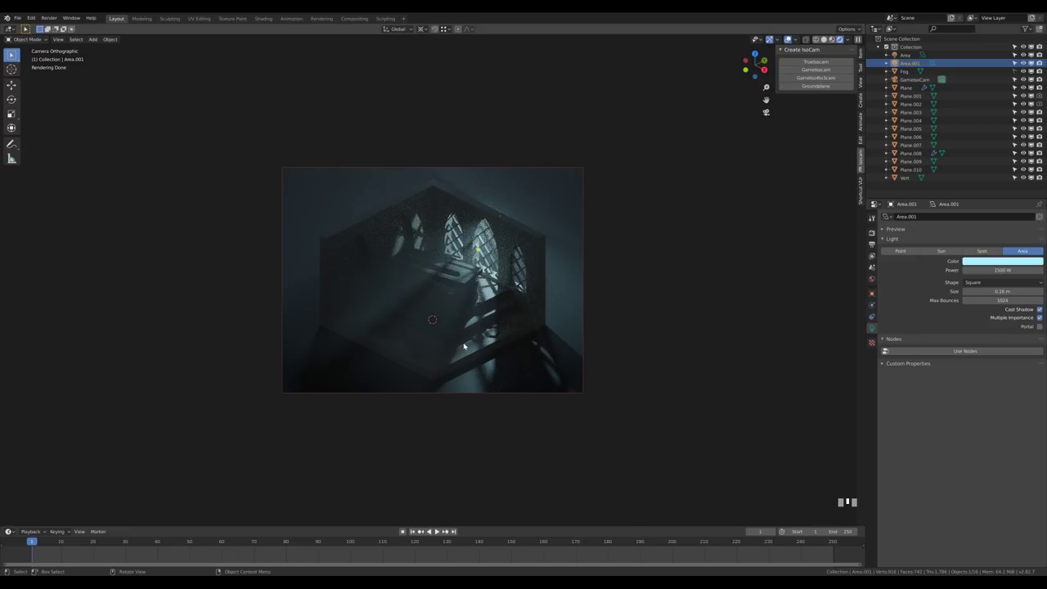
- Orbit into the room near the tomb and bring up the Add menu for a new point light
key(z)
scroll(up, 3)
drag(531, 269, 503, 313)
scroll(up, 3)
scroll(up, 3)
drag(517, 331, 577, 374)
right_click(576, 374)
drag(689, 361, 688, 355)
scroll(down, 3)
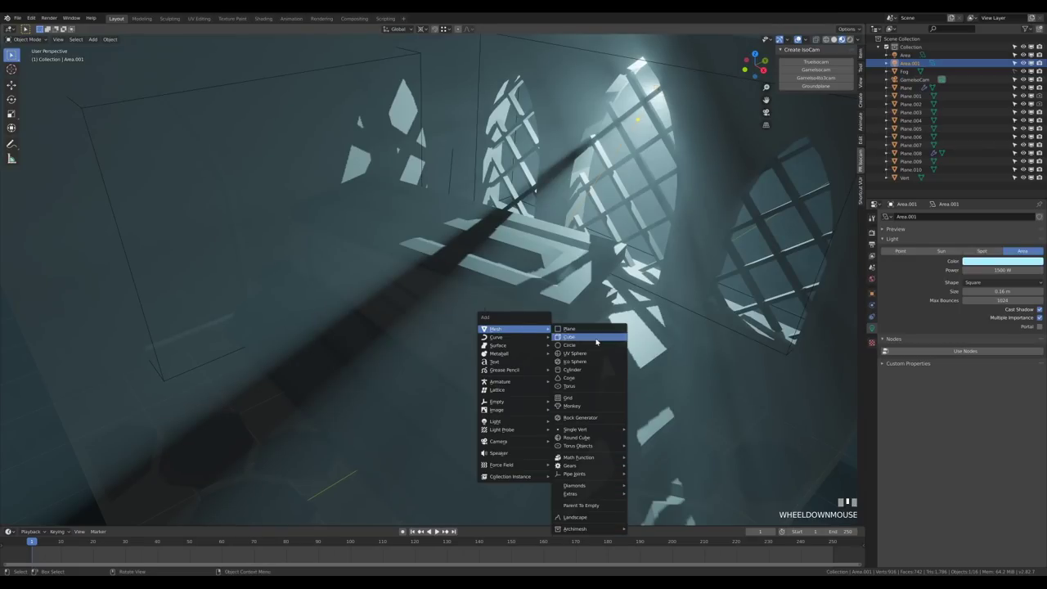
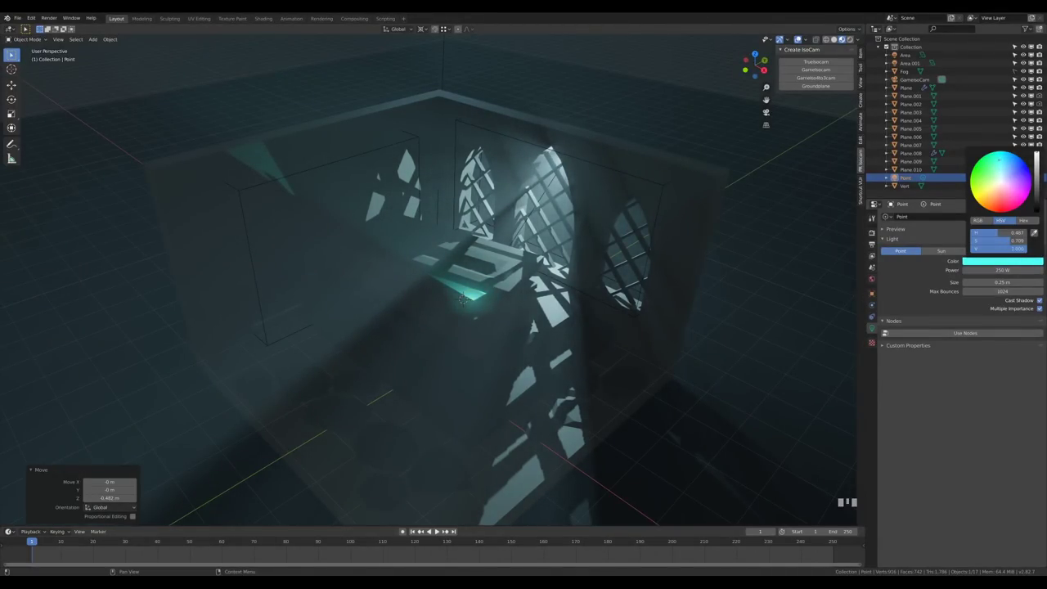
- Move the teal point light up and across so it sits just above the tomb in camera view
scroll(down, 3)
drag(575, 303, 564, 249)
key(KP_0)
key(g)
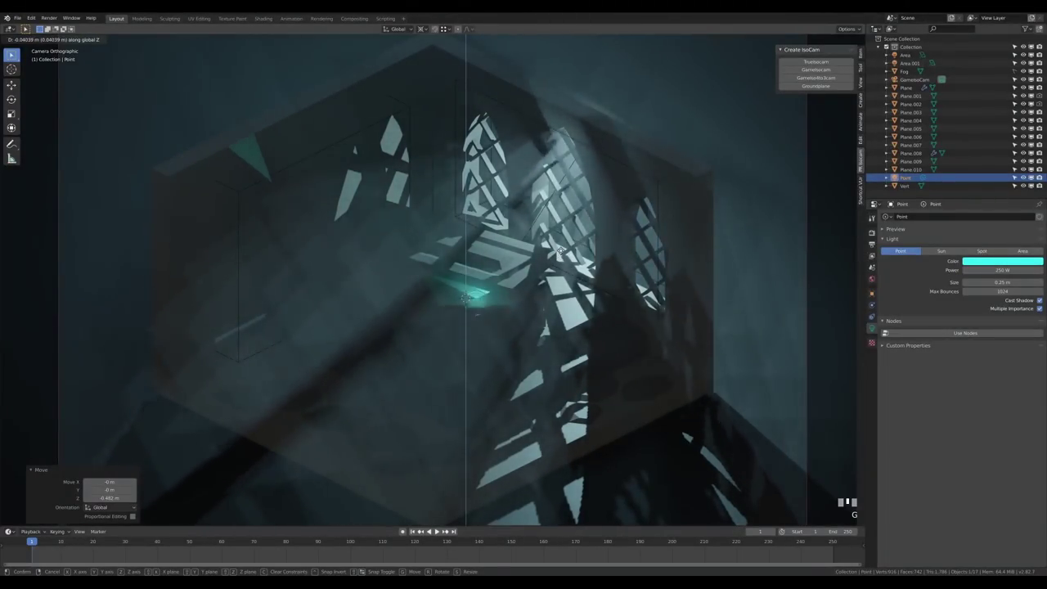
click(562, 254)
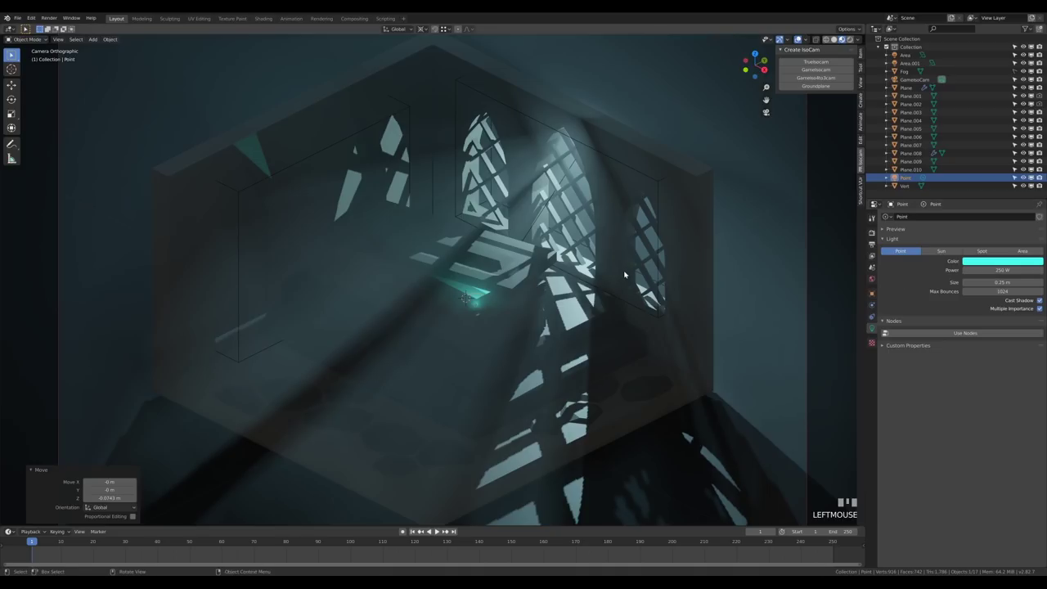
key(g)
click(632, 285)
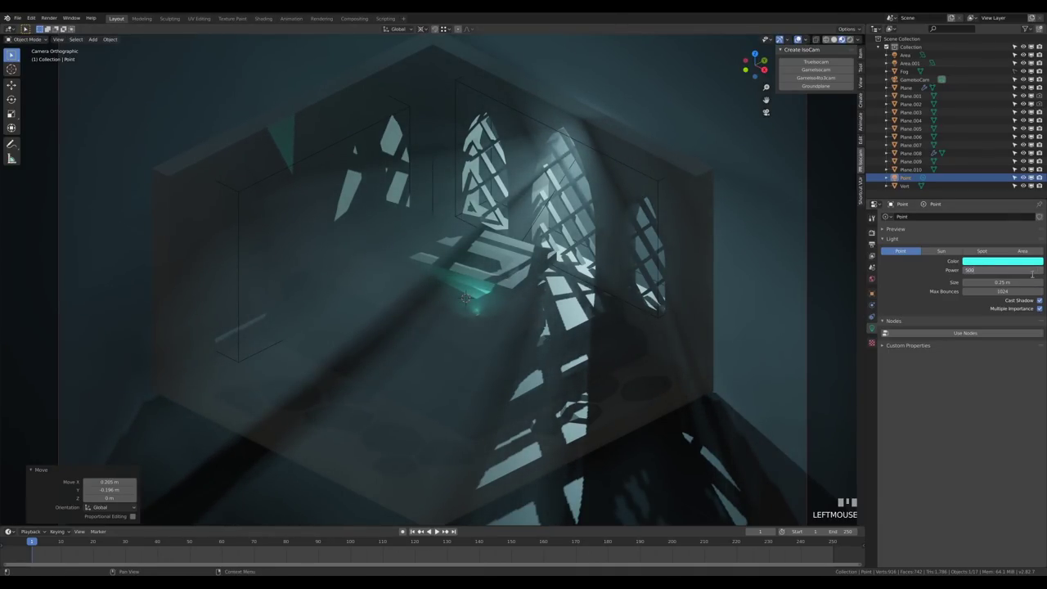
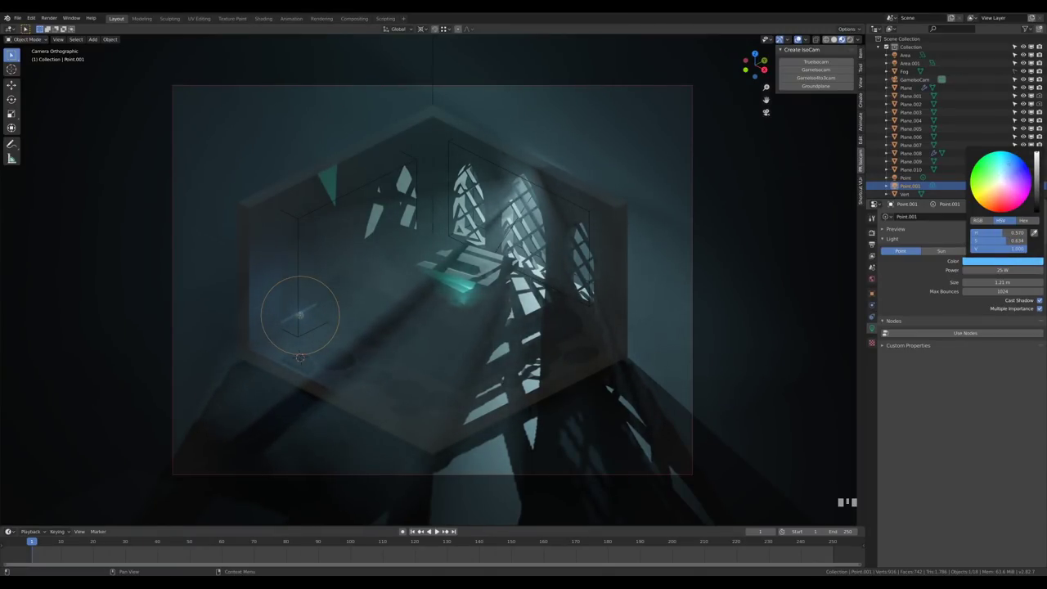
- Scroll the view toward the stone floor plane before editing its mesh
scroll(up, 3)
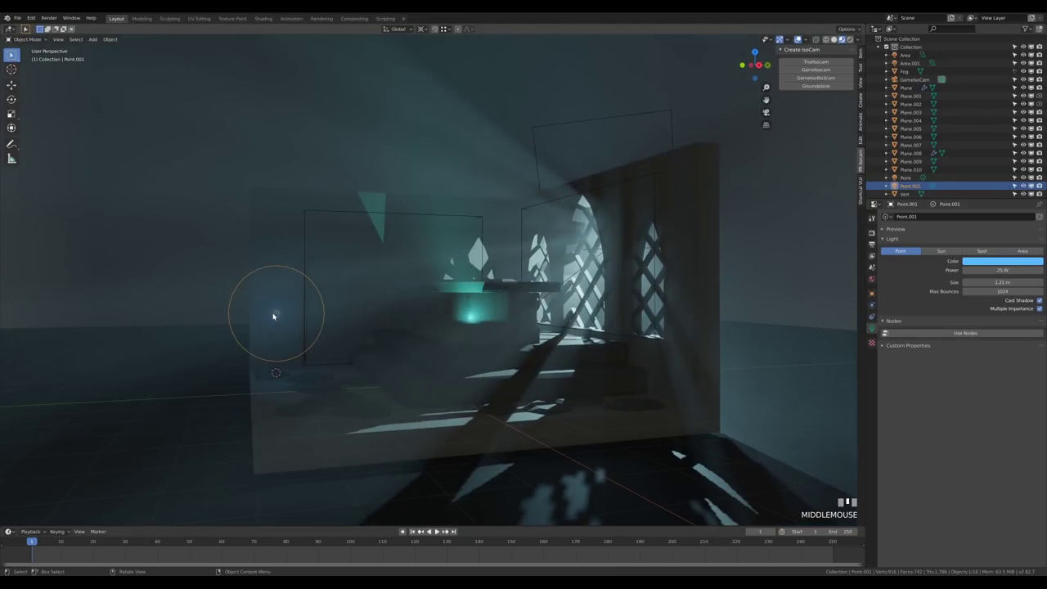
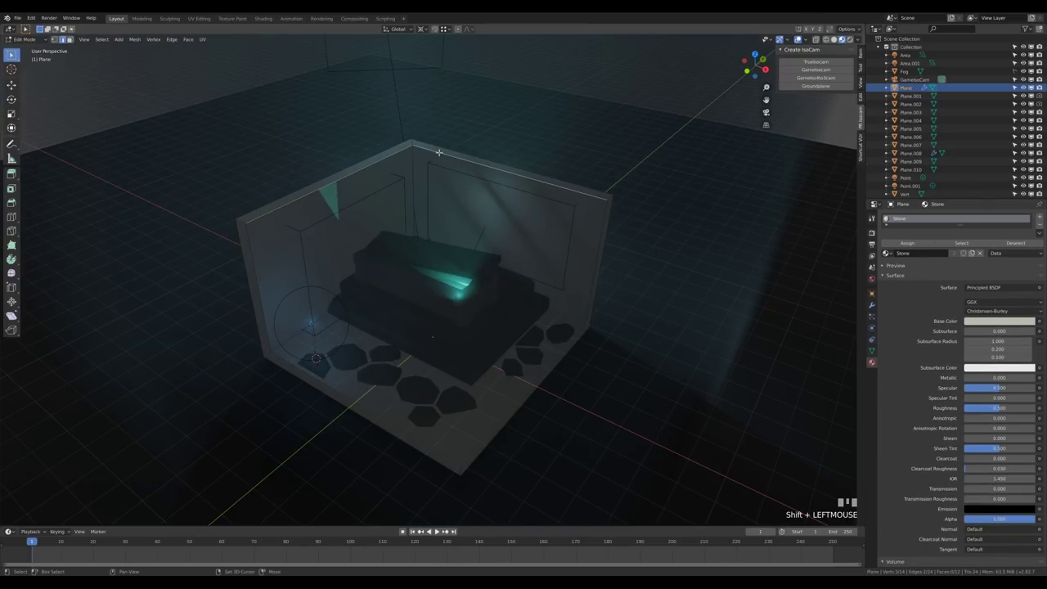
- Duplicate the floor outline edges and separate them into their own object, Plane.011
key(shift+d)
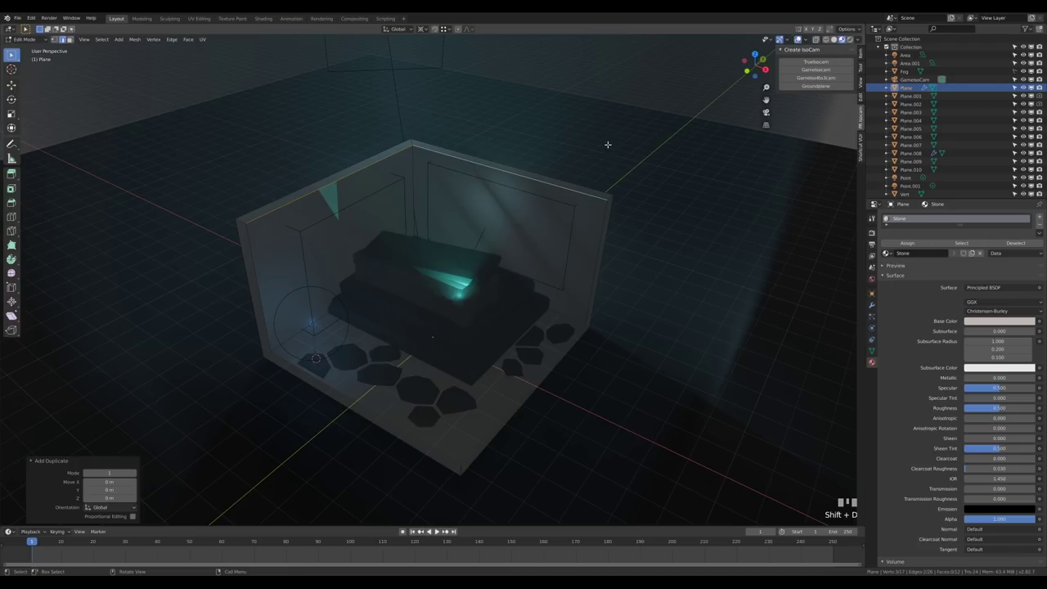
key(p)
key(Return)
key(Tab)
click(463, 159)
key(Tab)
key(a)
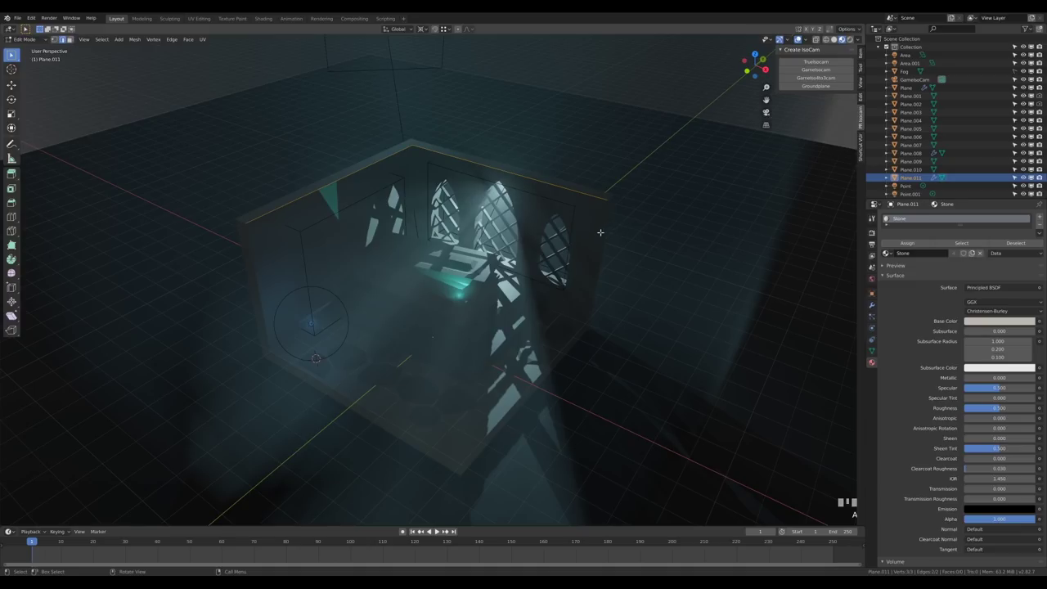
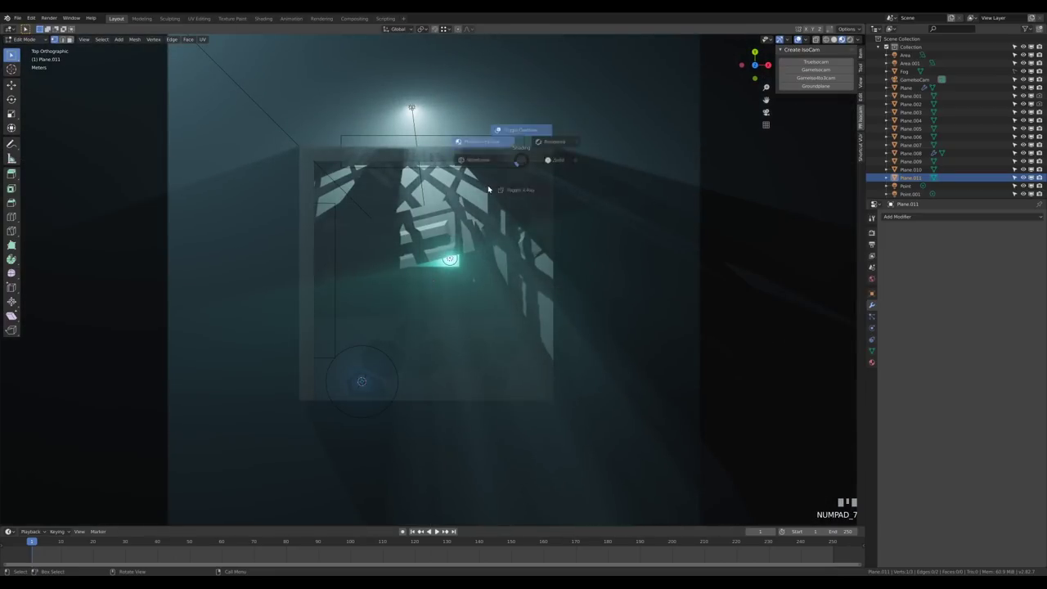
- In wireframe, extrude the shell edges along Y and down along Z to floor level, enclosing the room
key(z)
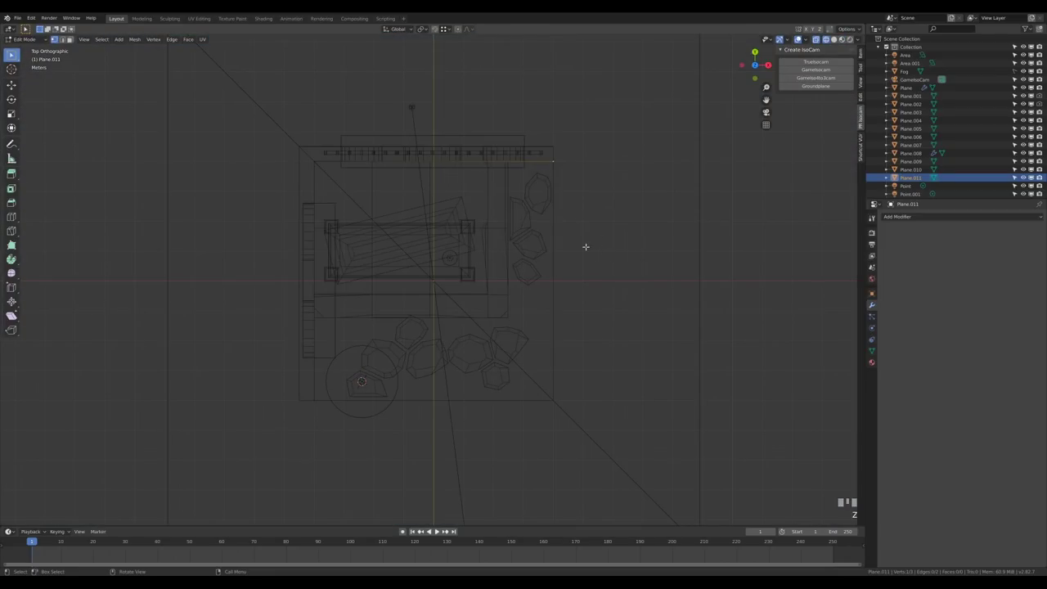
key(e)
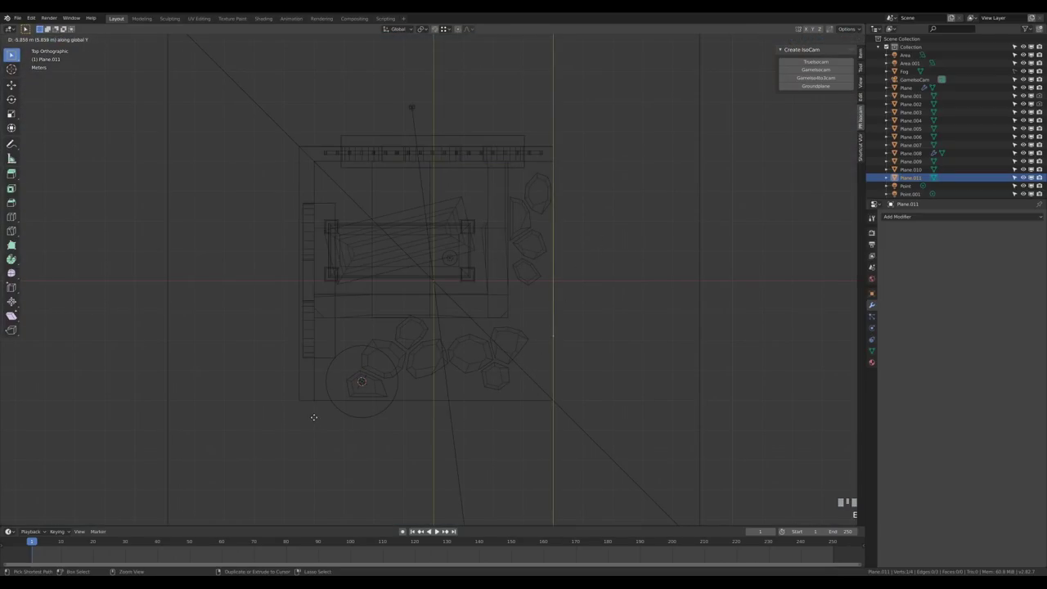
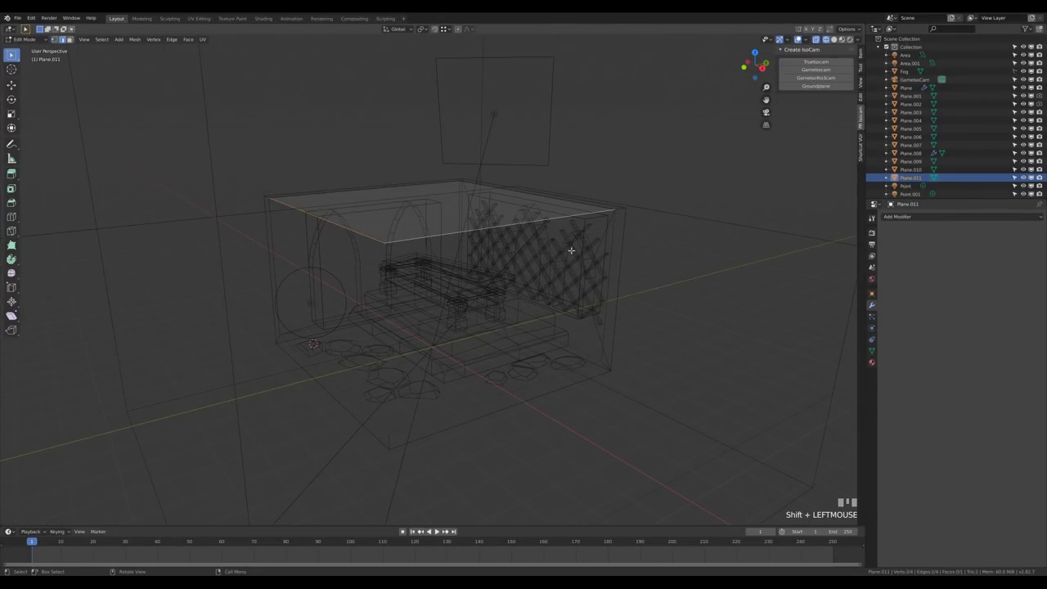
key(KP_1)
key(e)
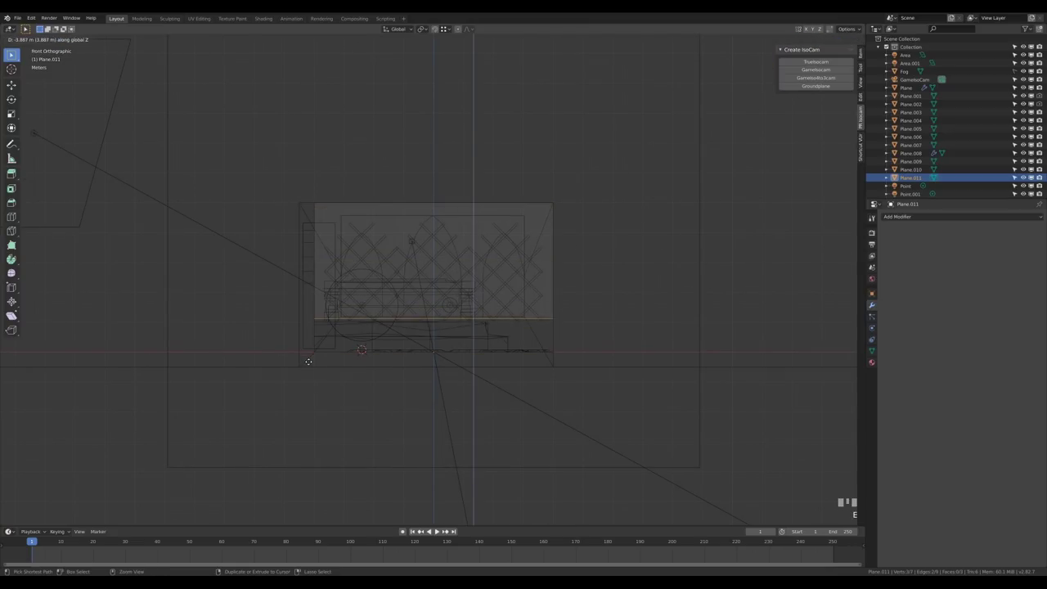
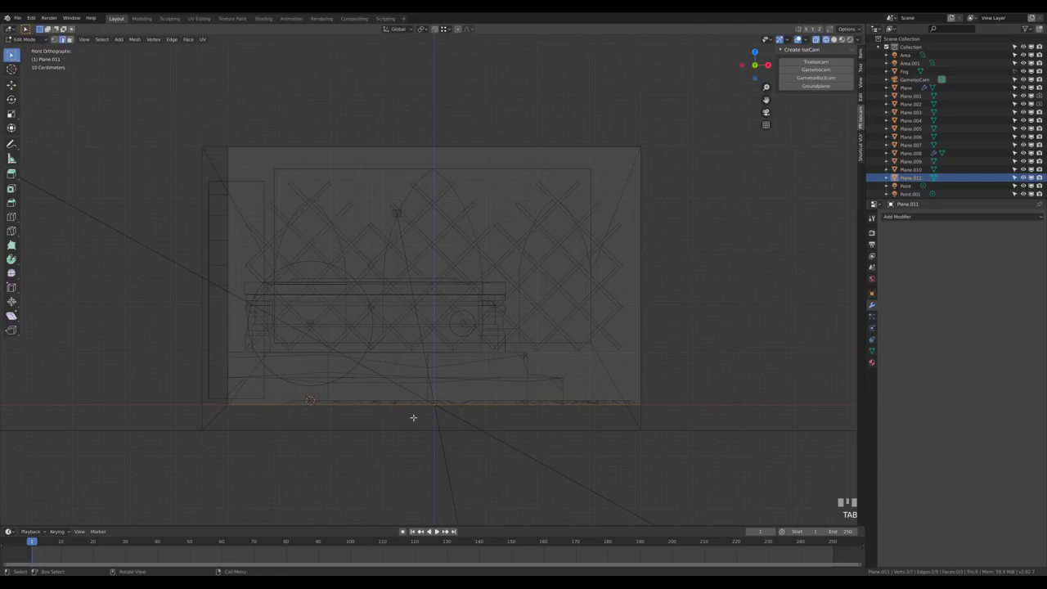
key(g)
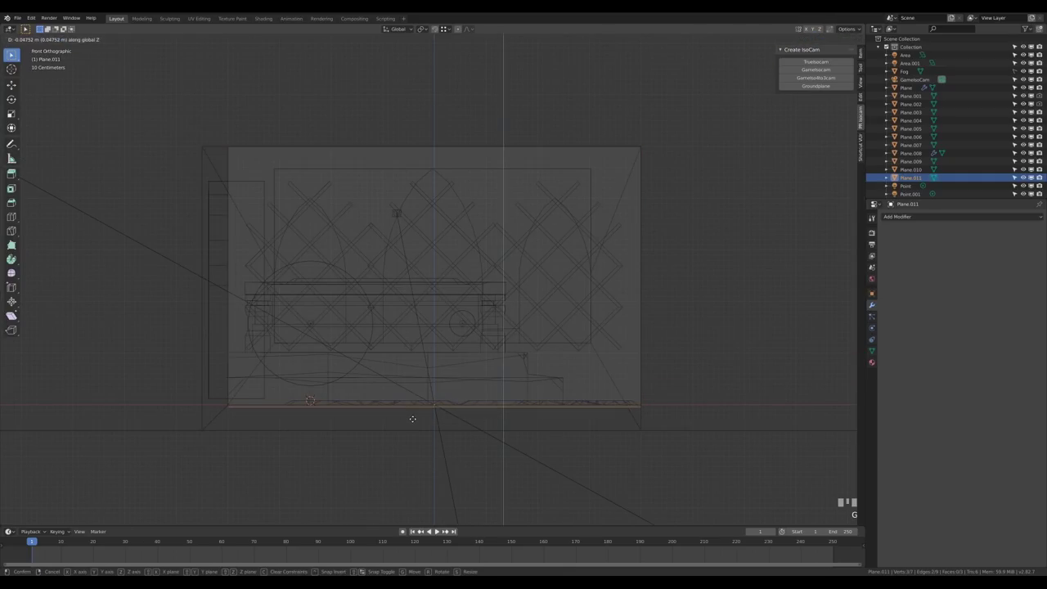
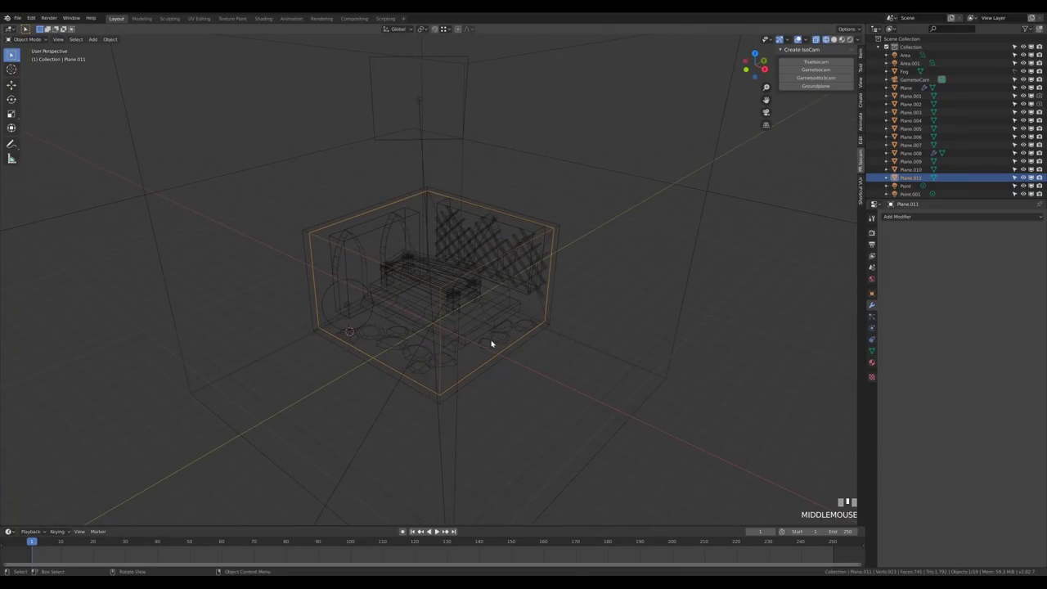
- Disable Camera ray visibility for Plane.011 and render the room through the camera
key(z)
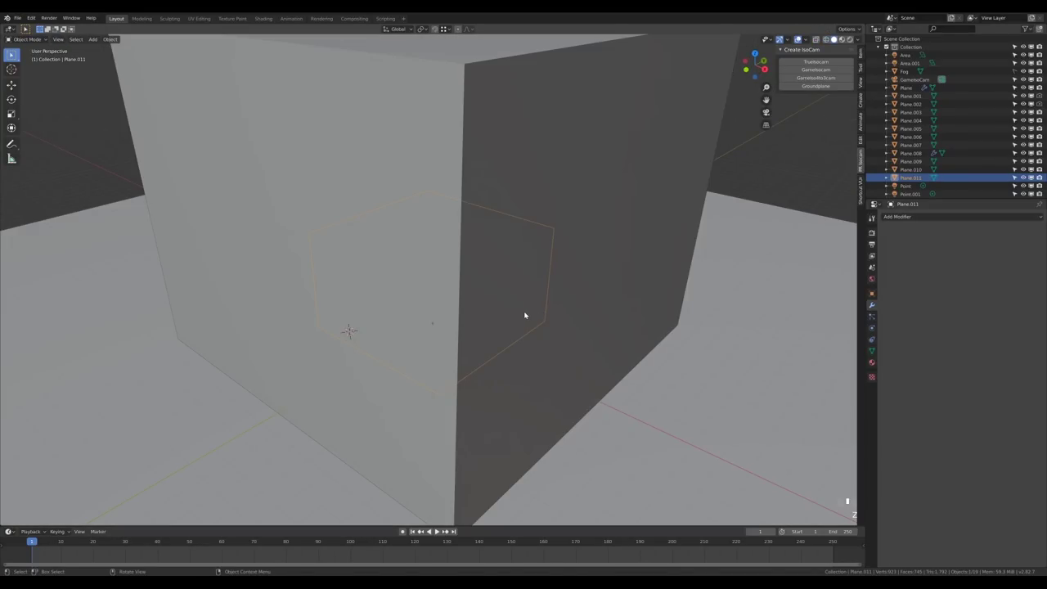
key(KP_0)
scroll(up, 3)
key(z)
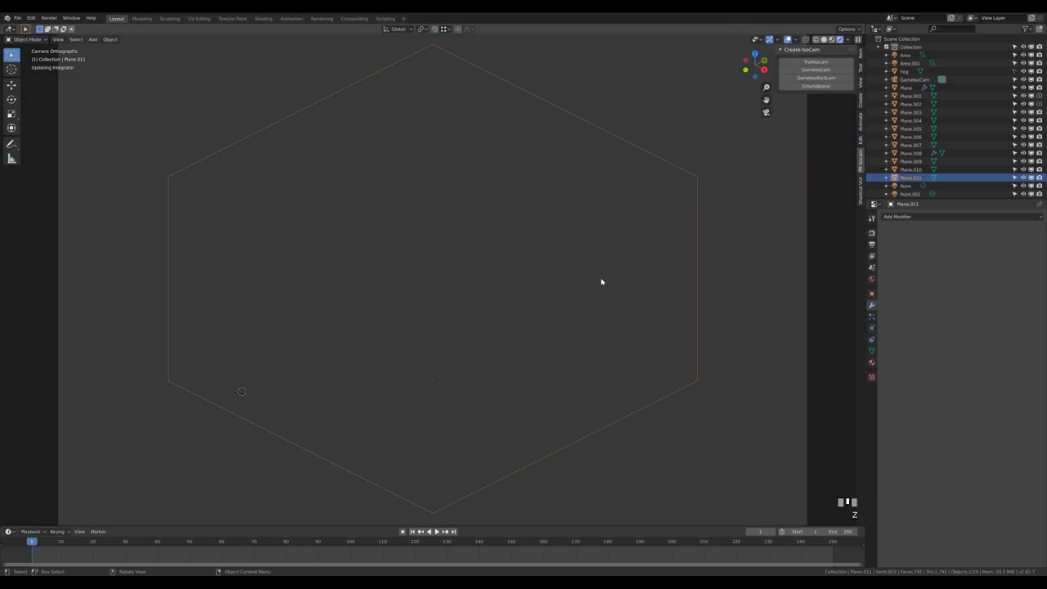
scroll(down, 3)
scroll(down, 3)
drag(829, 340, 933, 443)
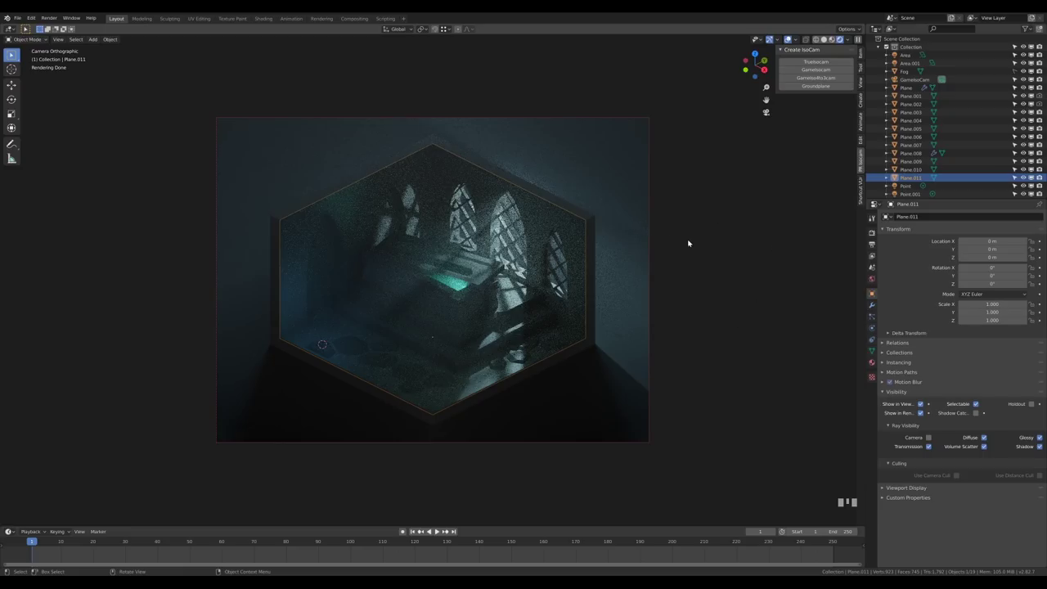
- Bring up the World Properties background settings beside the rendered camera view
scroll(down, 3)
scroll(down, 3)
scroll(up, 3)
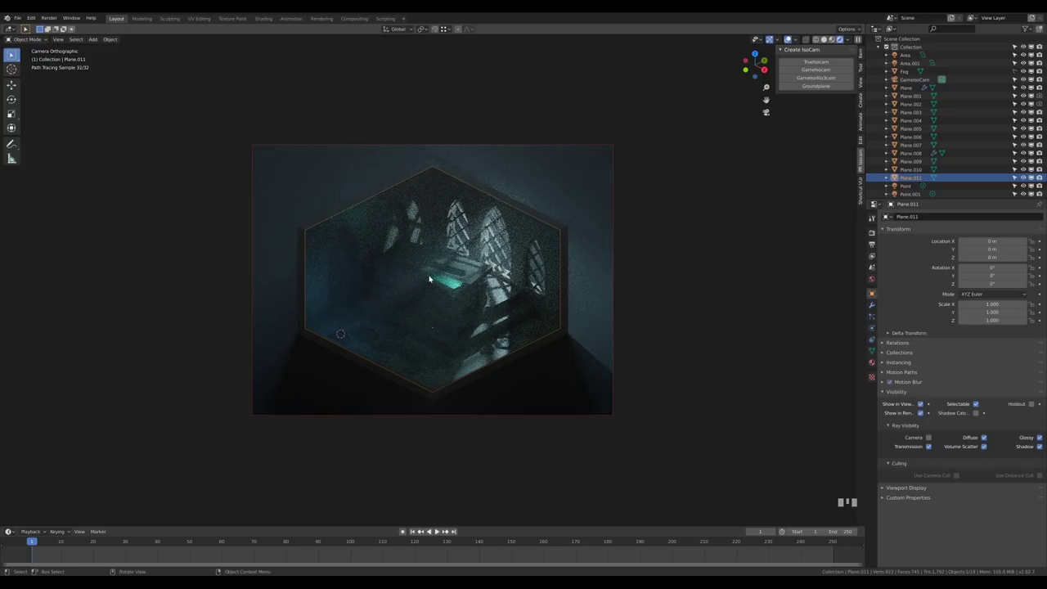
click(883, 303)
click(874, 281)
click(988, 268)
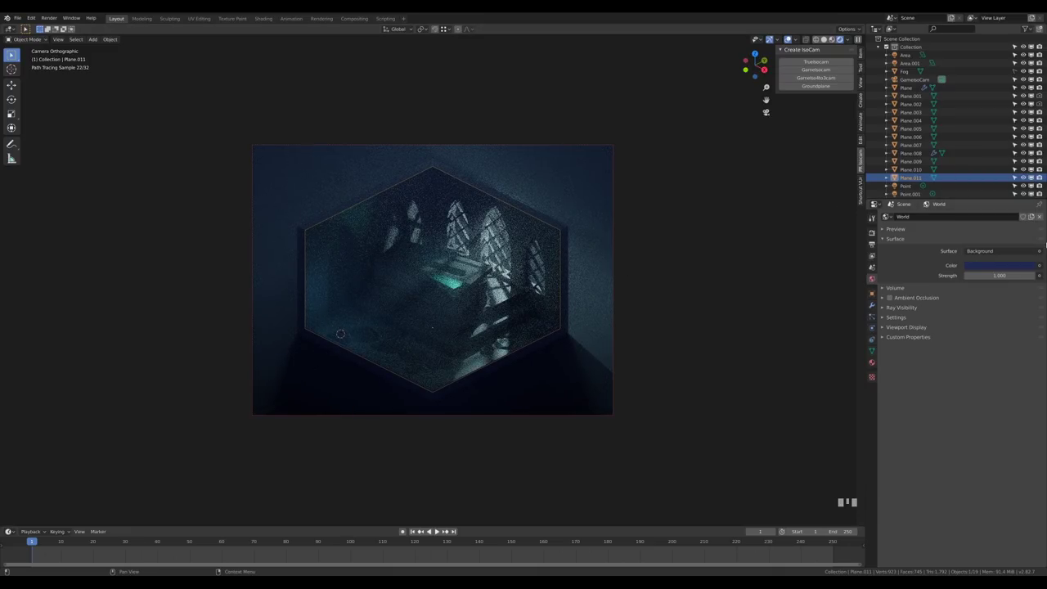
- Set the world surface colour to a muted dark blue and re-render with High Contrast look
click(1010, 264)
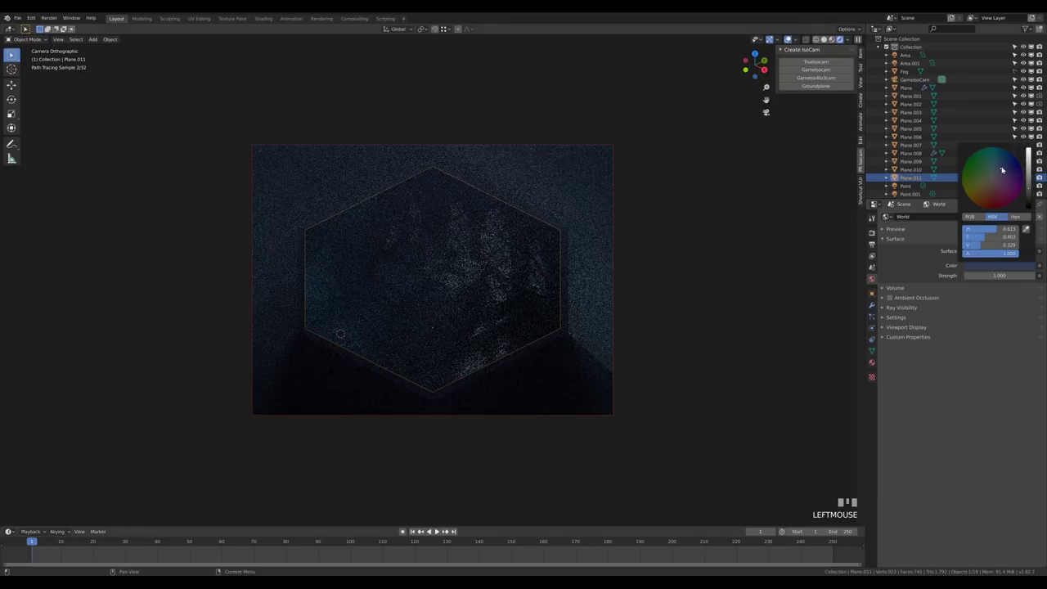
scroll(down, 3)
scroll(up, 3)
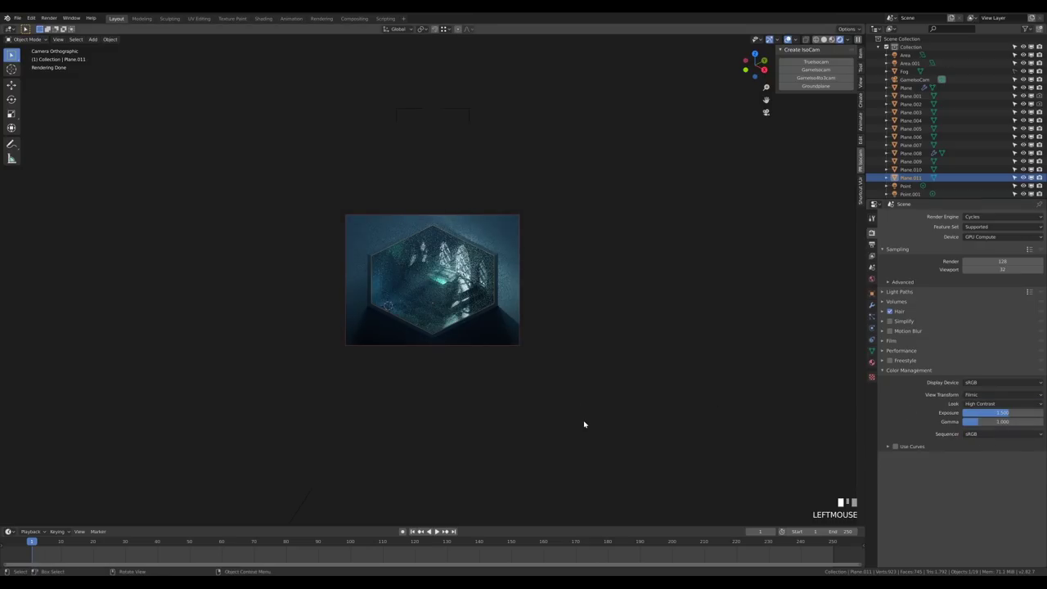
scroll(down, 3)
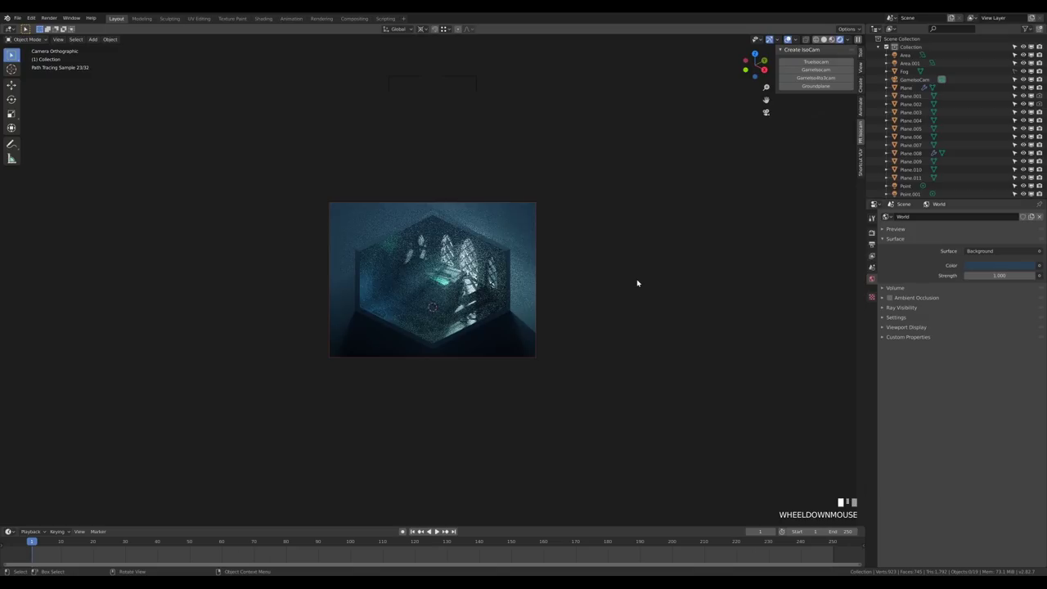